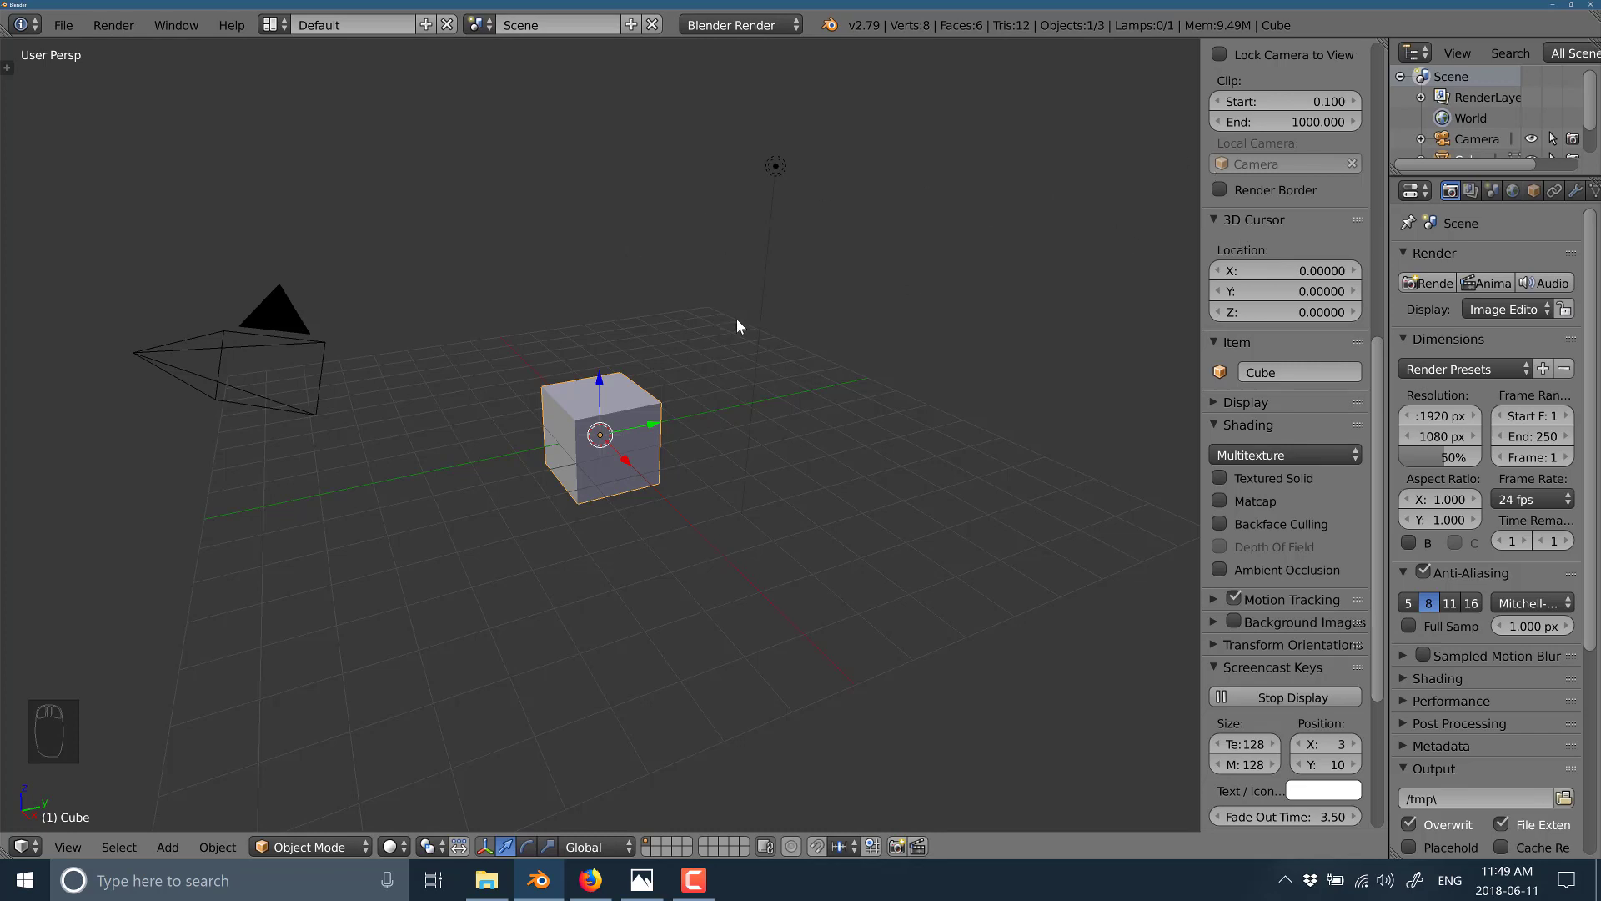
- Toggle the view properties panel with N and the tools panel with T, restoring both
key(n)
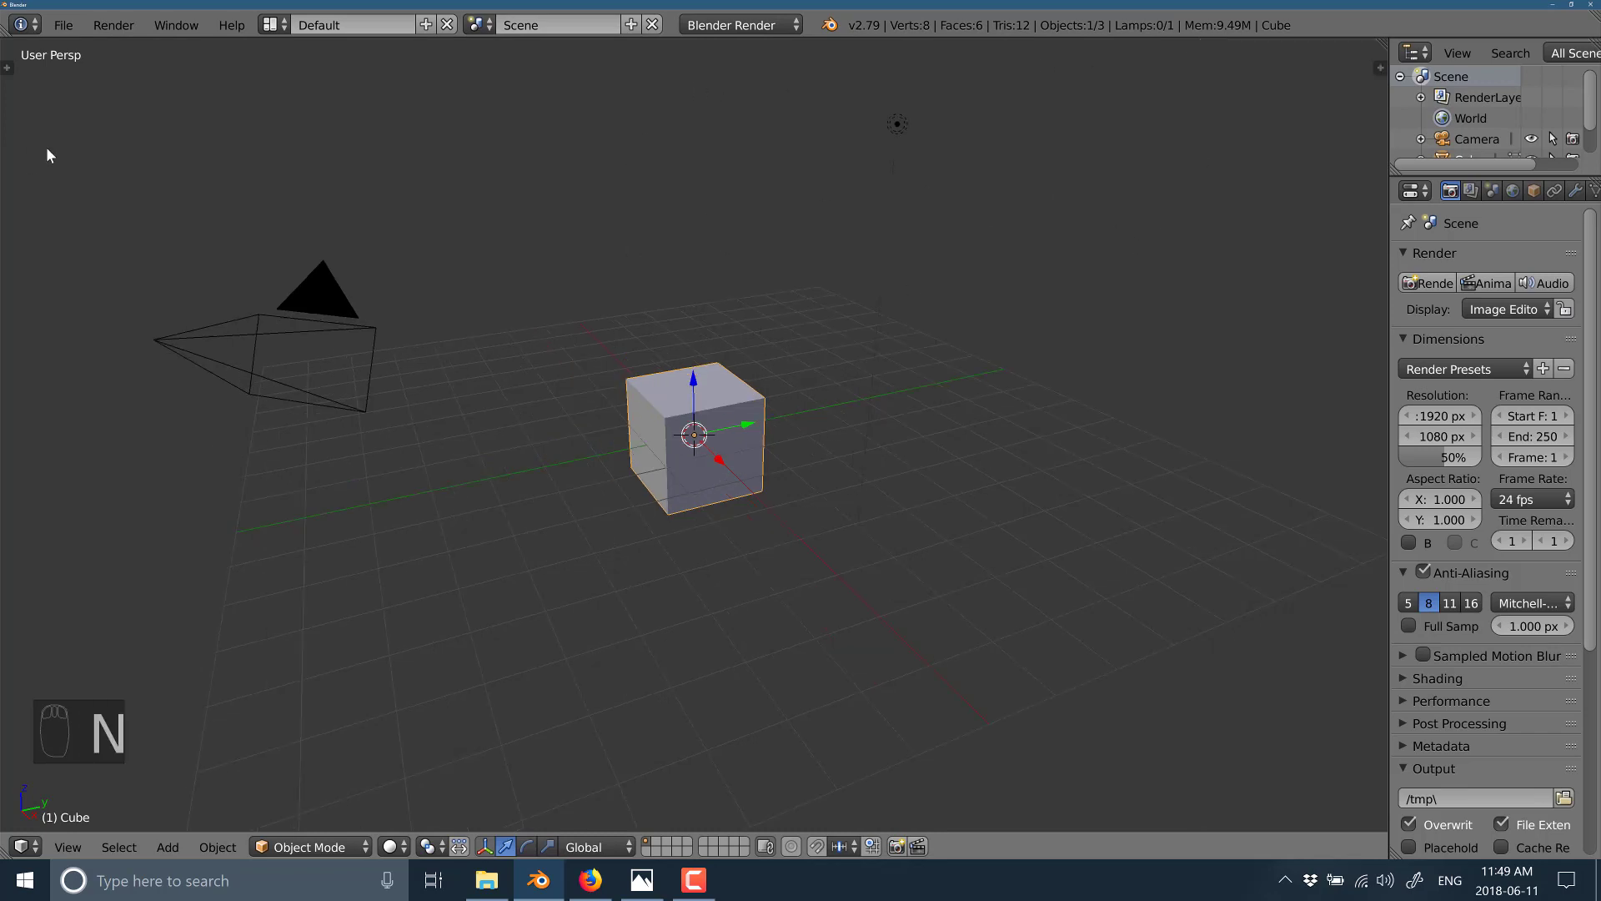
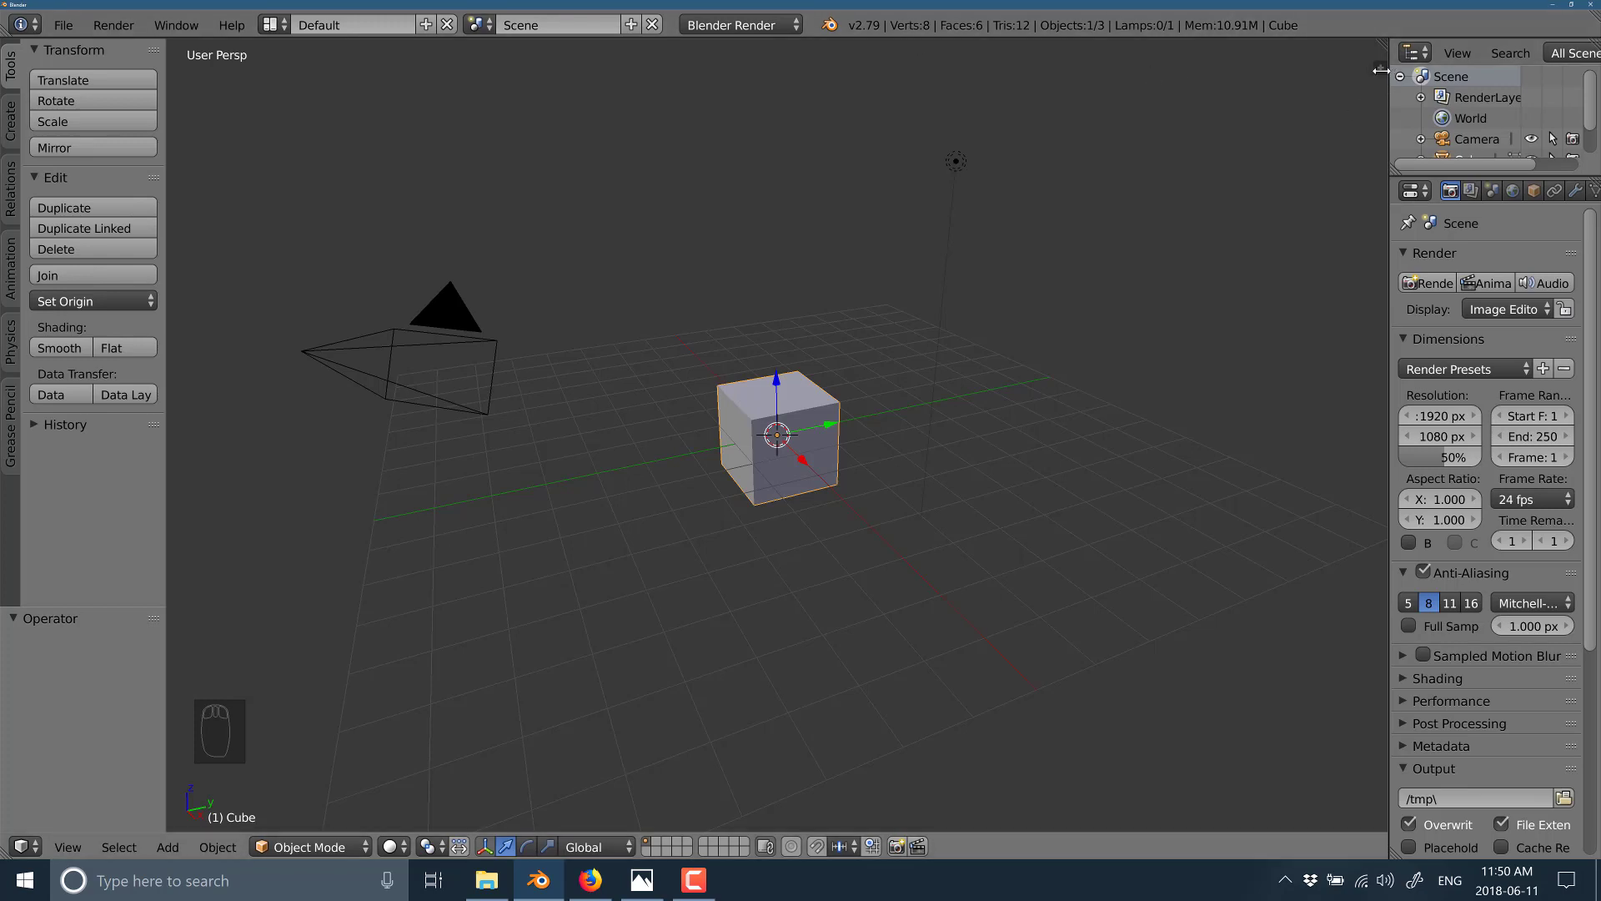
drag(1553, 138, 784, 483)
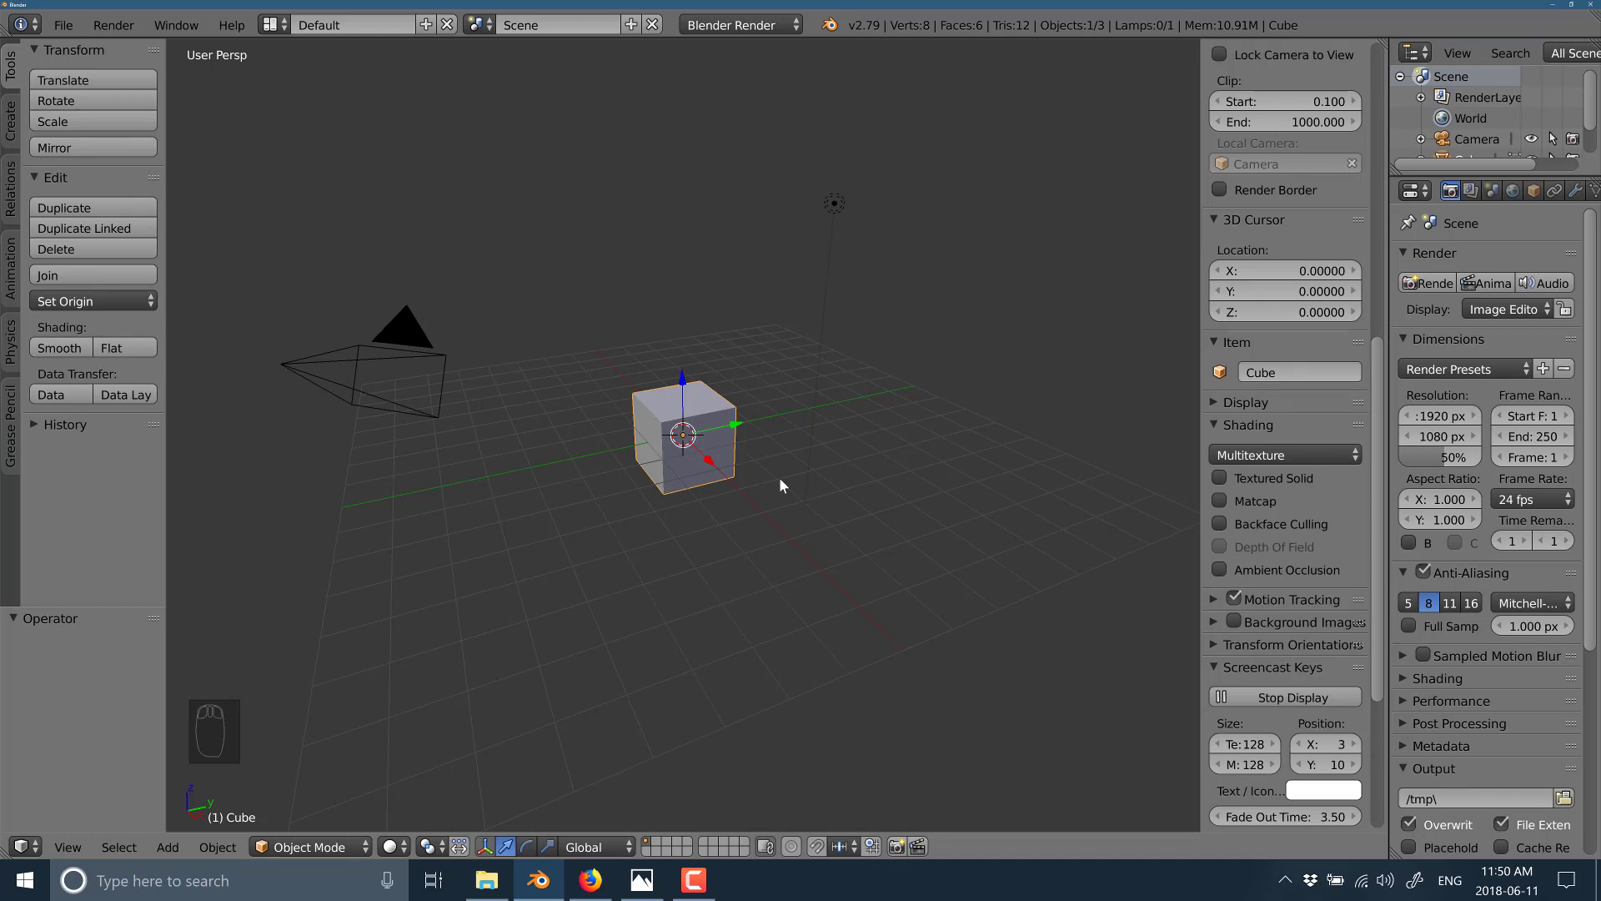
key(t)
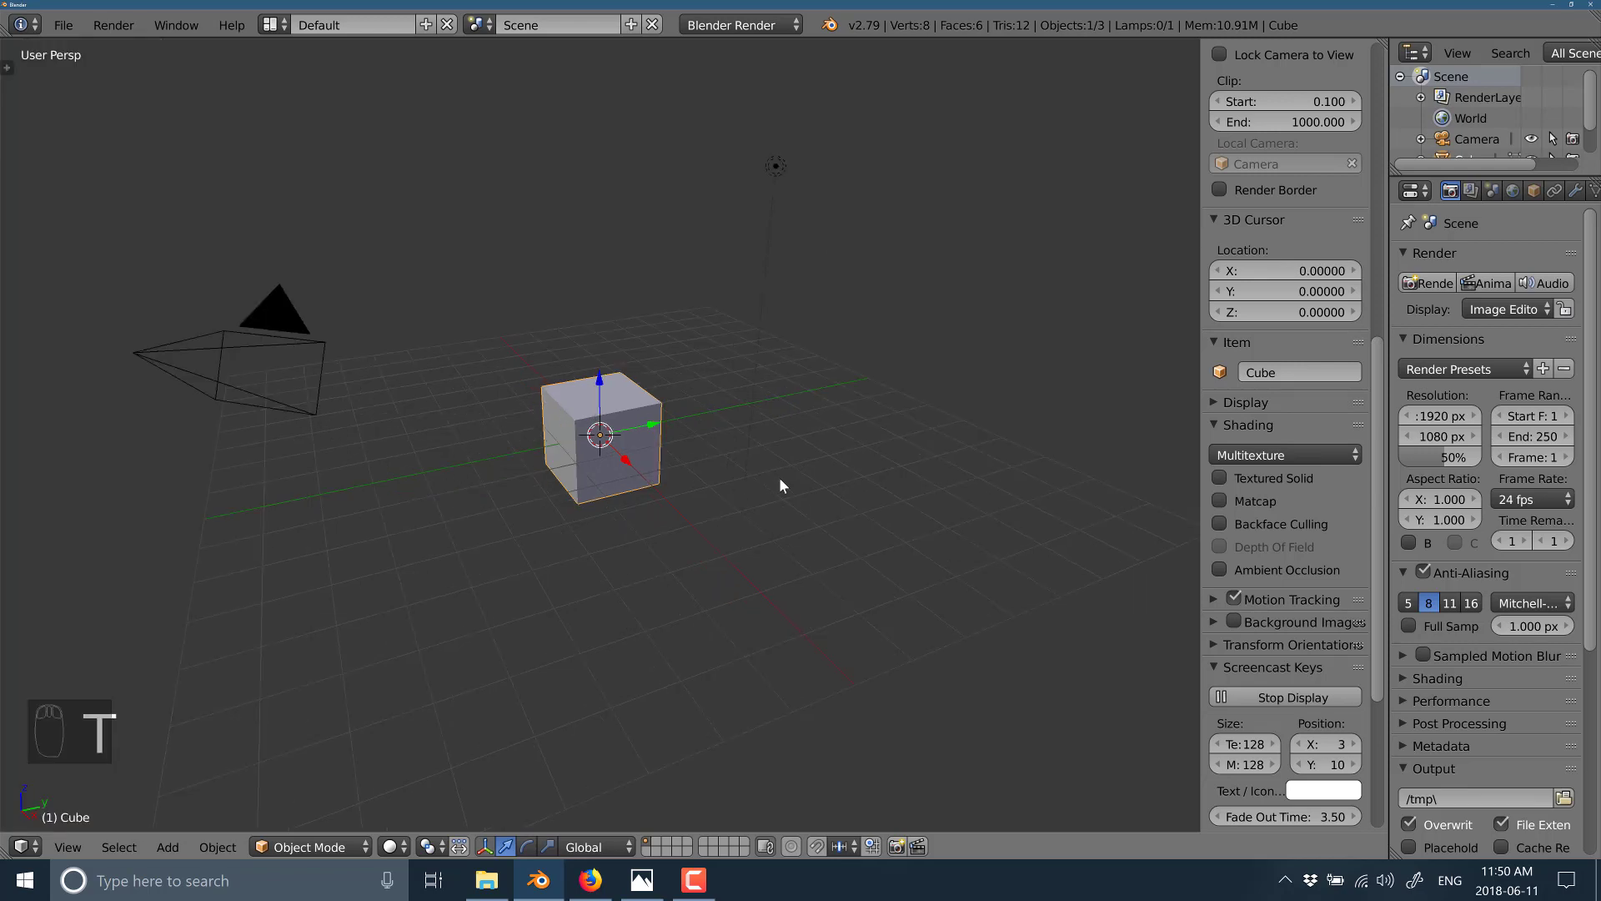
key(t)
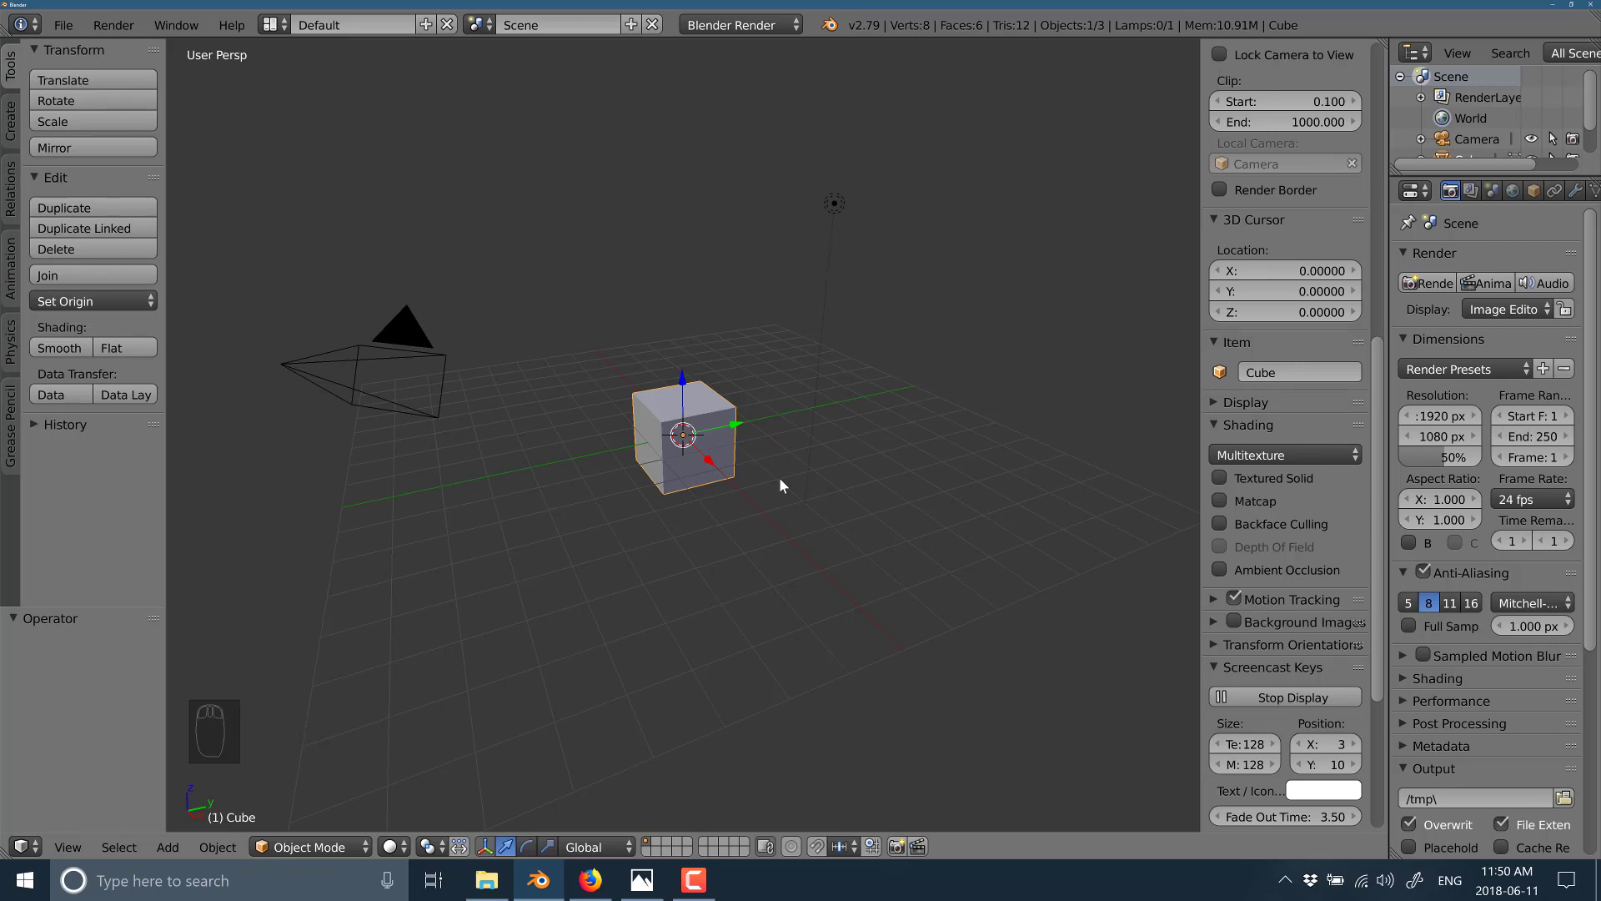
- Flick the N panel on and off repeatedly, ending with the view properties panel hidden
key(n)
key(n)
key(n)
key(n)
key(n)
key(n)
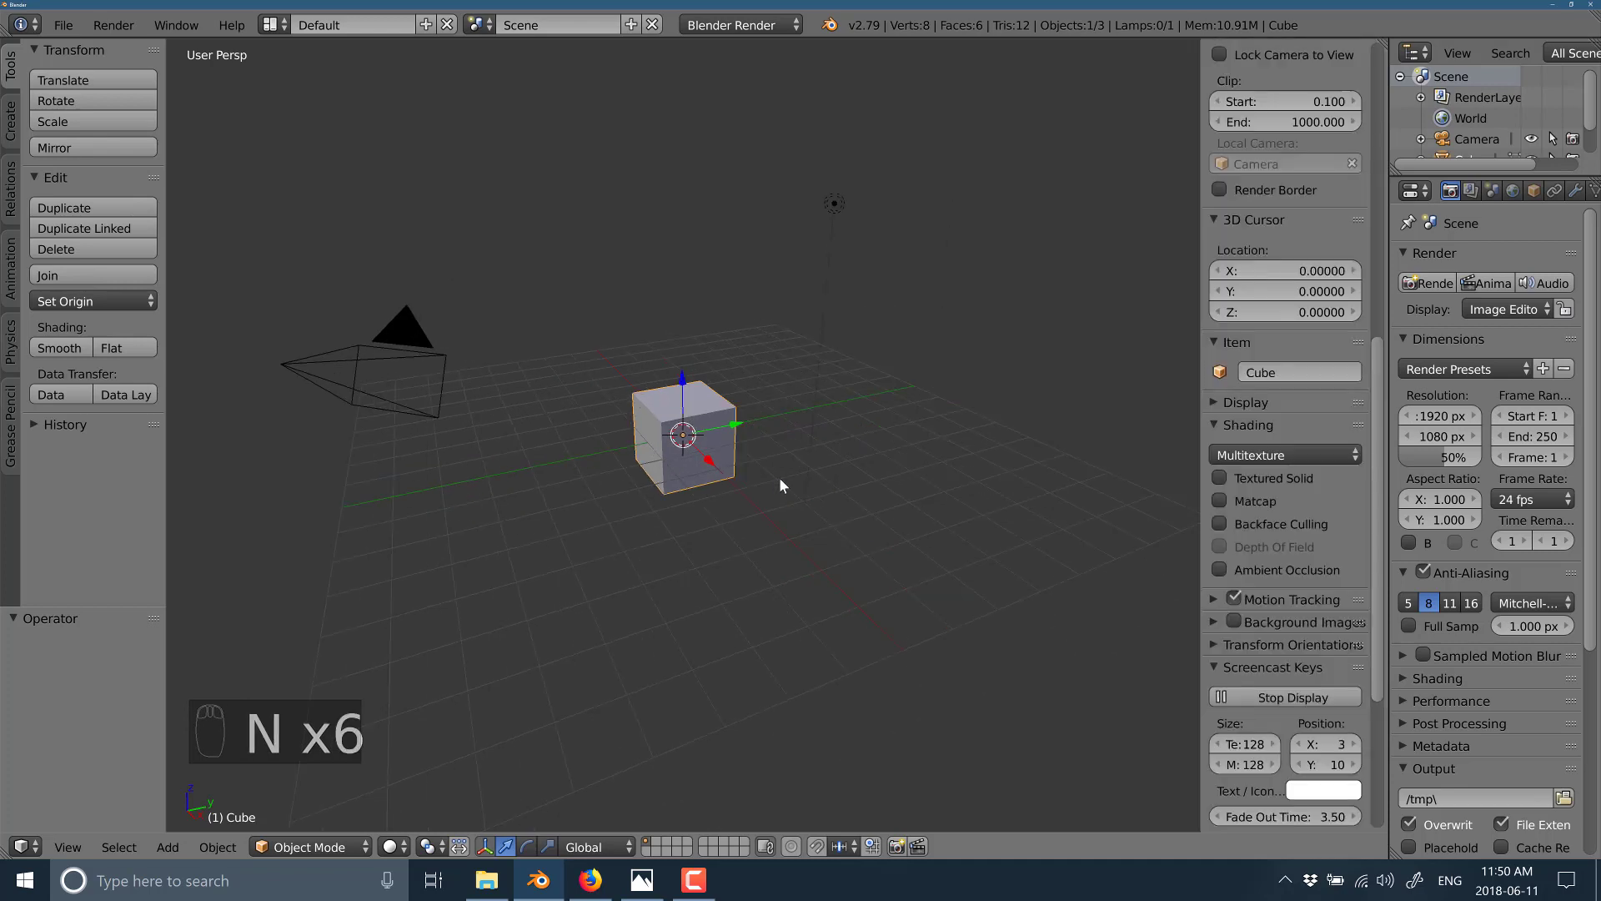
key(n)
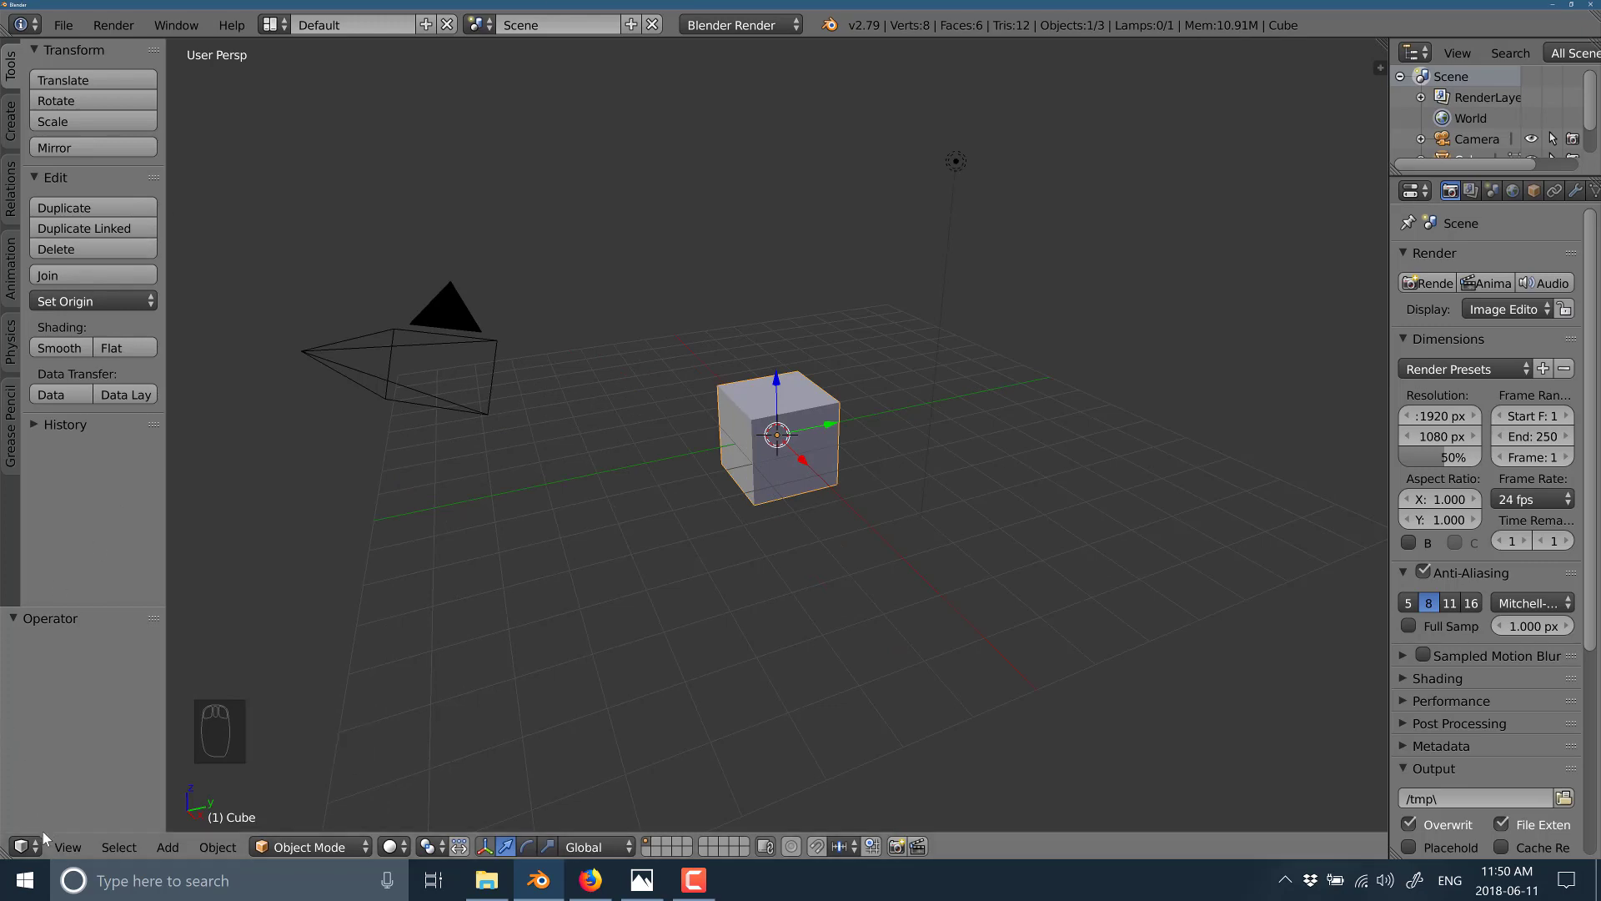
- Browse the list of editor types for an area to enlarge the outline and properties
drag(43, 844, 96, 608)
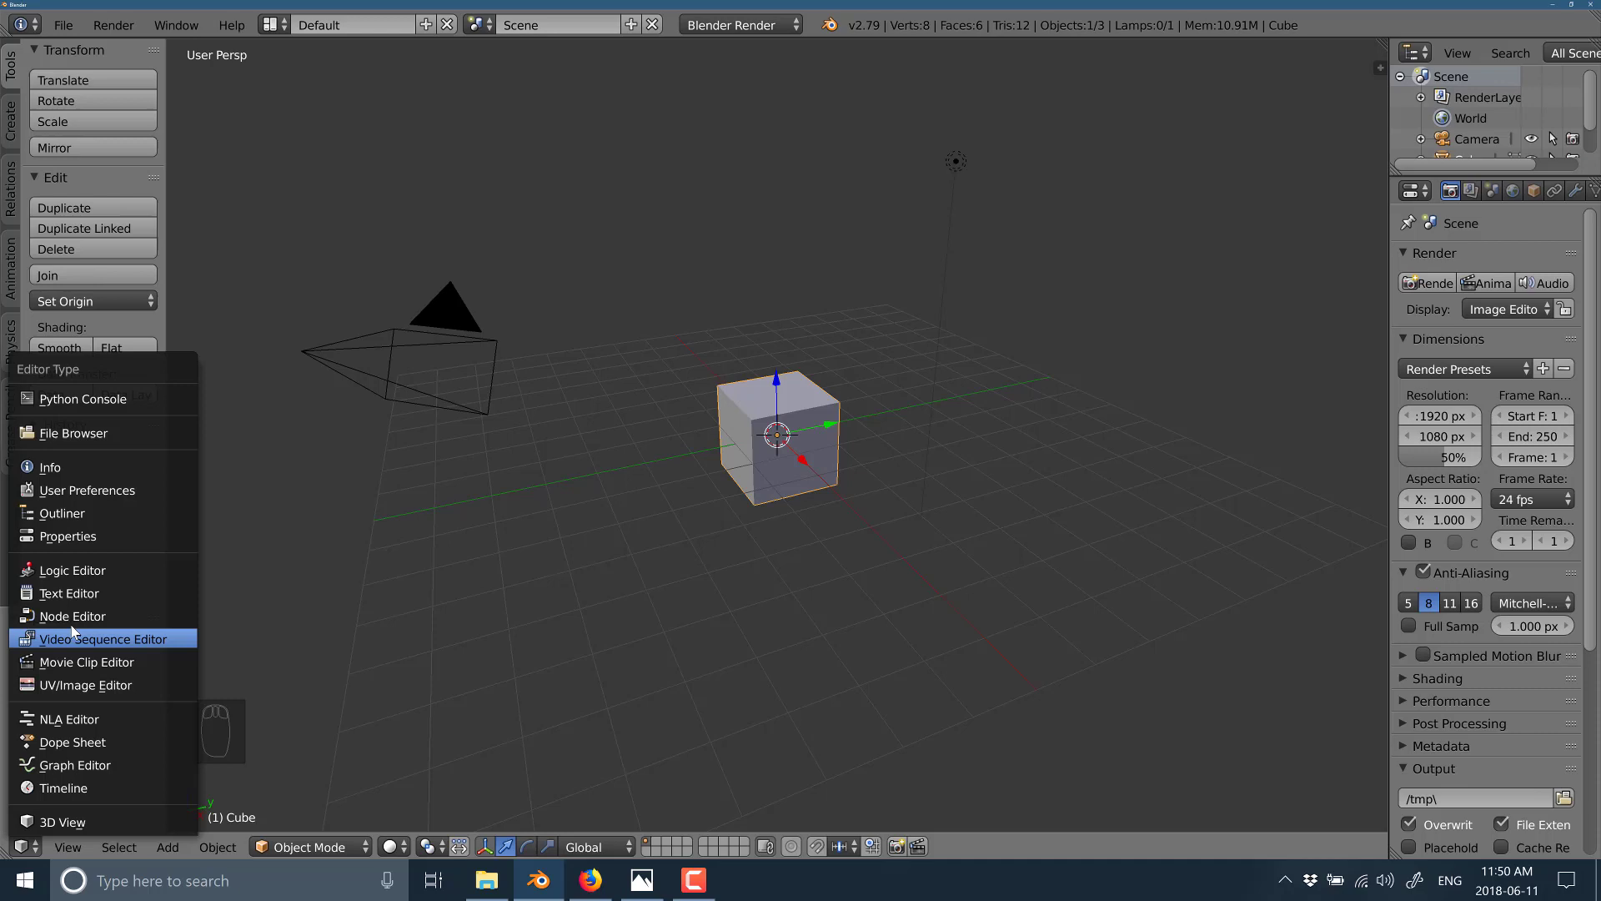
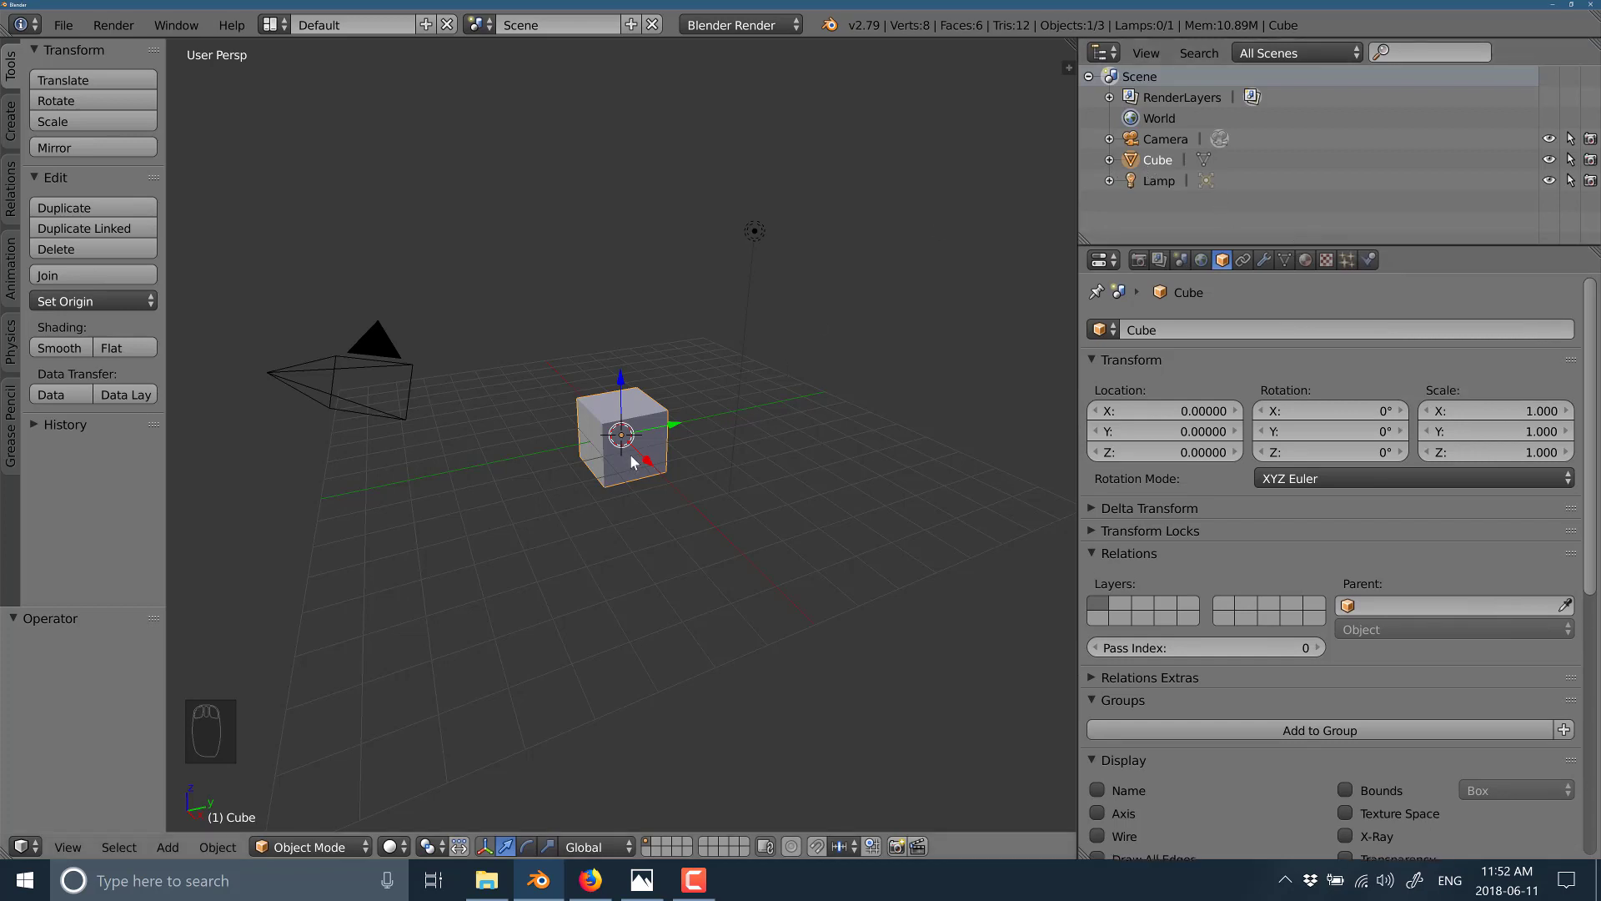
- Select the Lamp, then the Camera in the scene outline, then deselect everything
drag(1165, 192, 1074, 173)
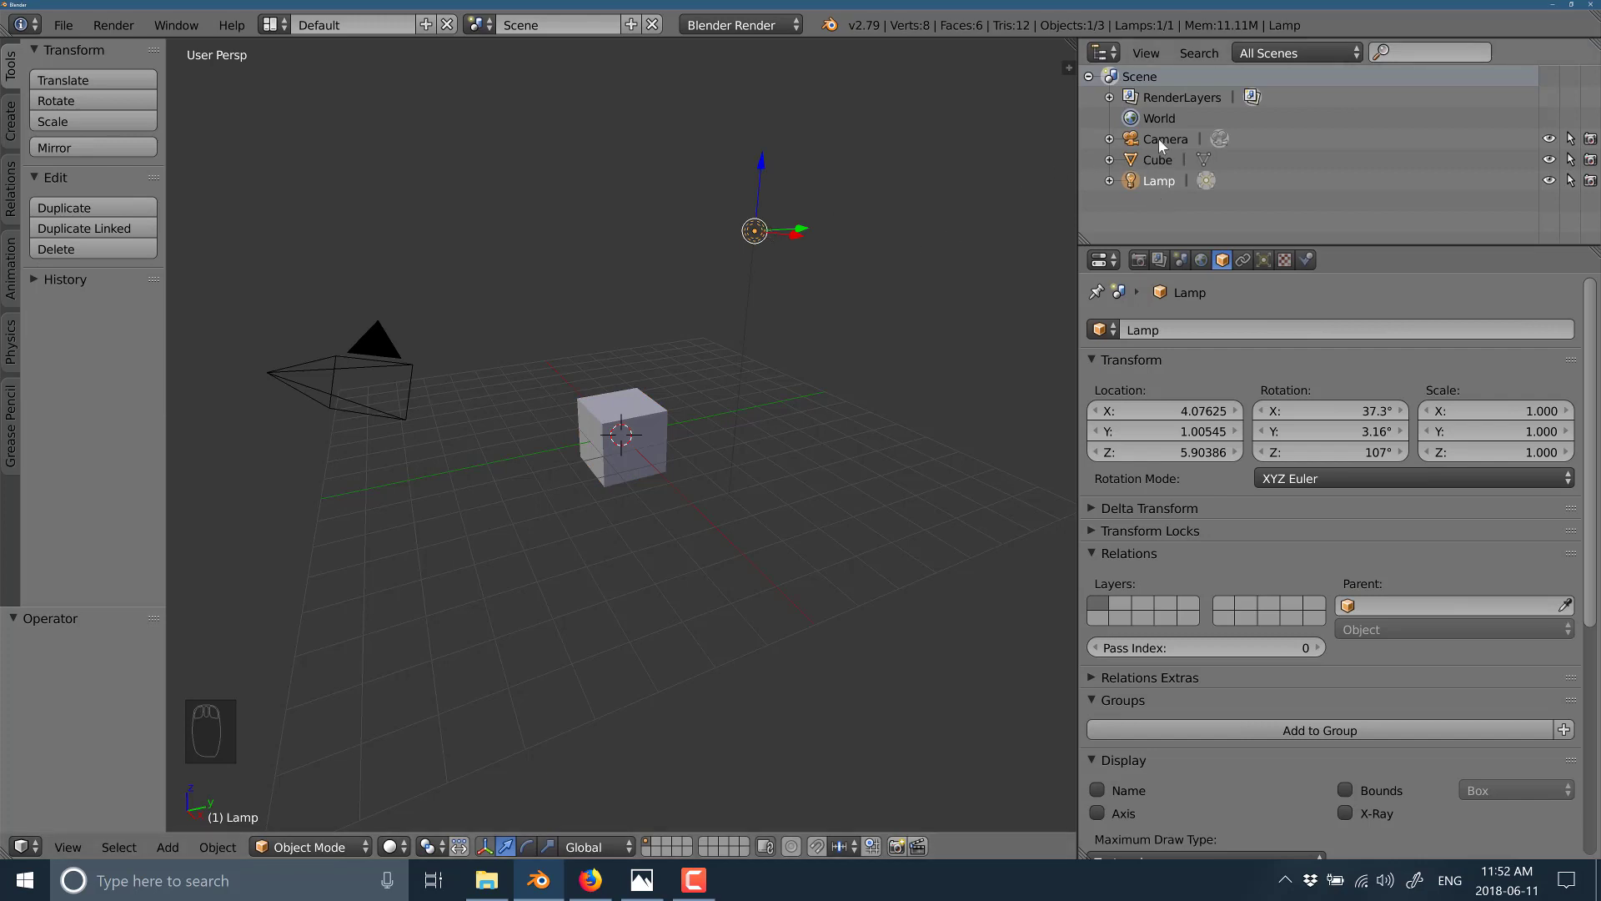
drag(1164, 144, 1198, 118)
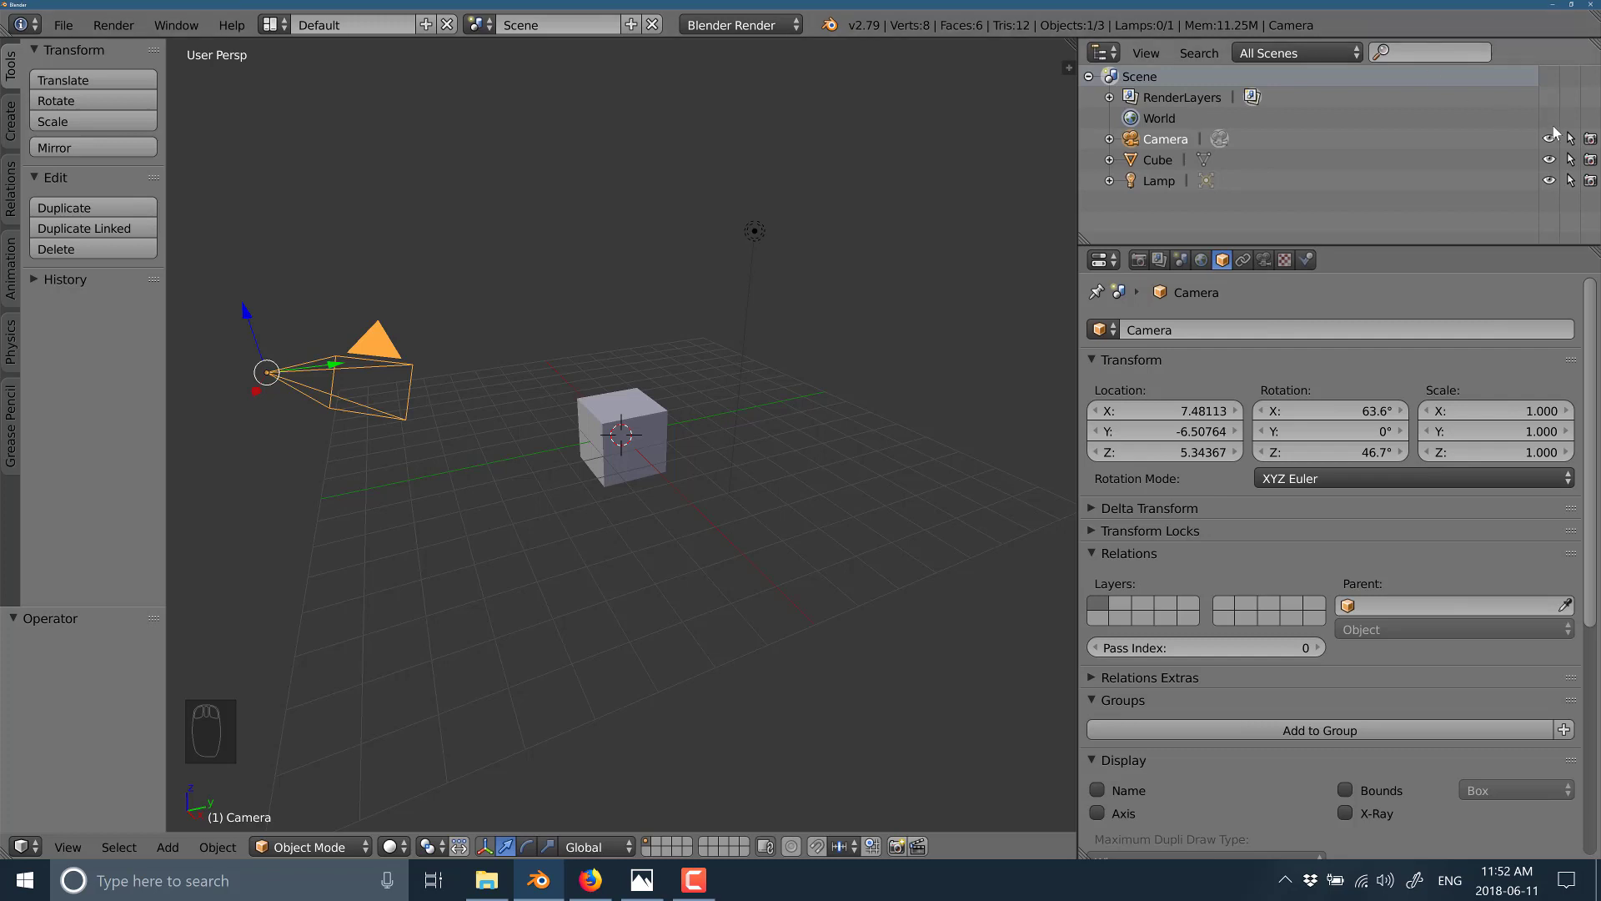
drag(1557, 143, 1049, 377)
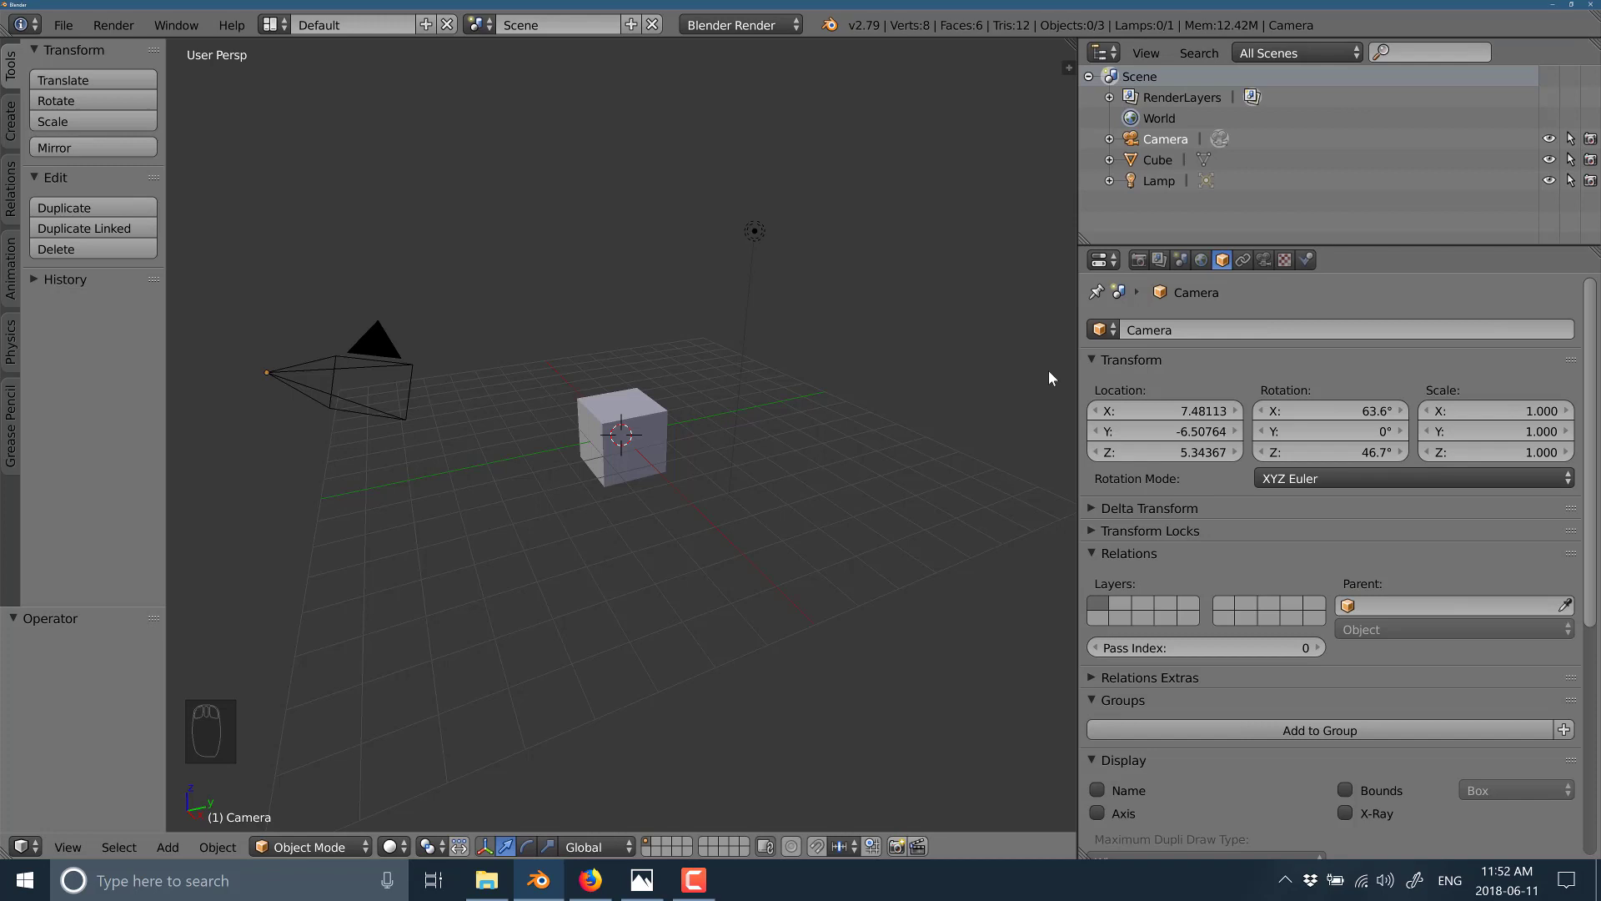
- Bring up the outline's object operations list for the Cube
drag(1348, 60, 1320, 323)
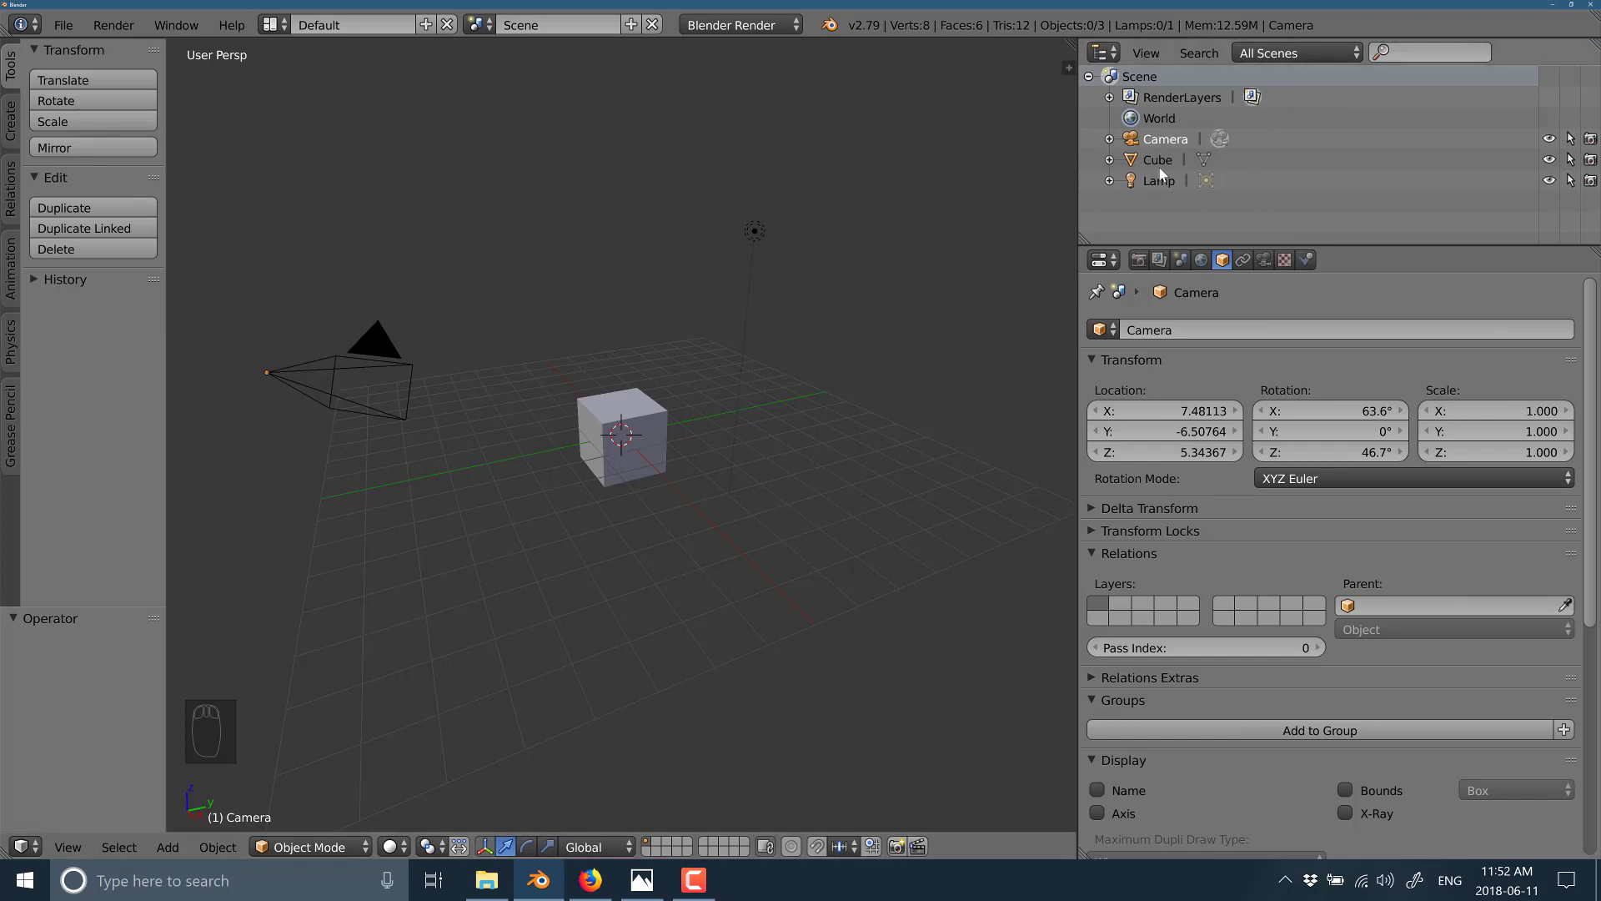
drag(1160, 166, 1106, 358)
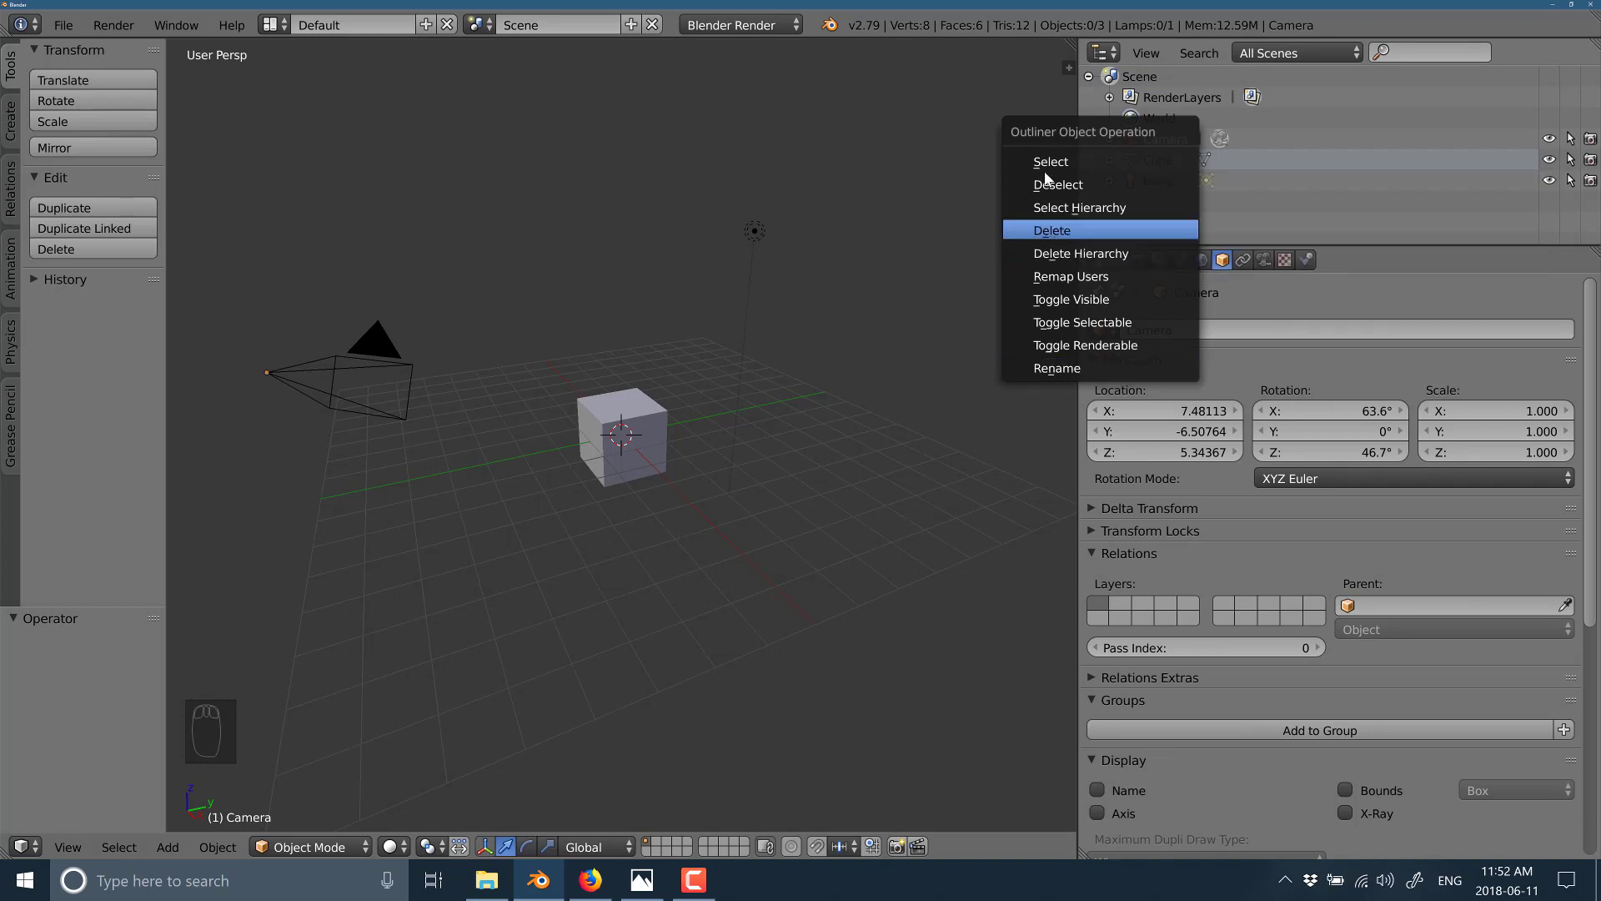
- Select the cube and drag it along the Y axis to about -0.667
drag(1124, 209, 1184, 177)
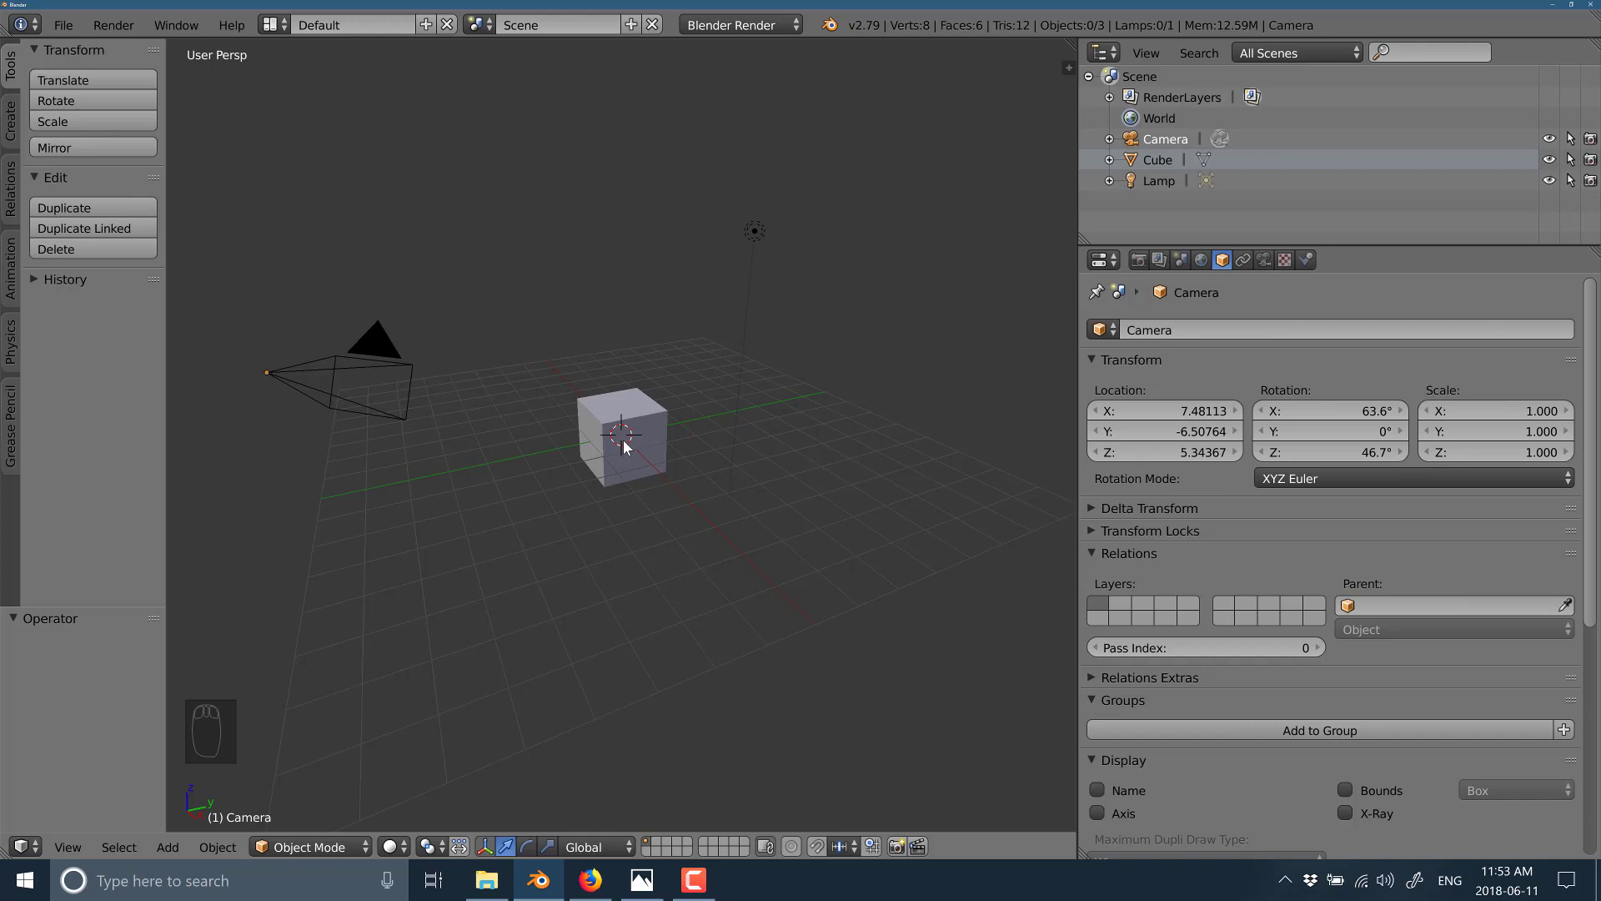
drag(629, 410, 598, 426)
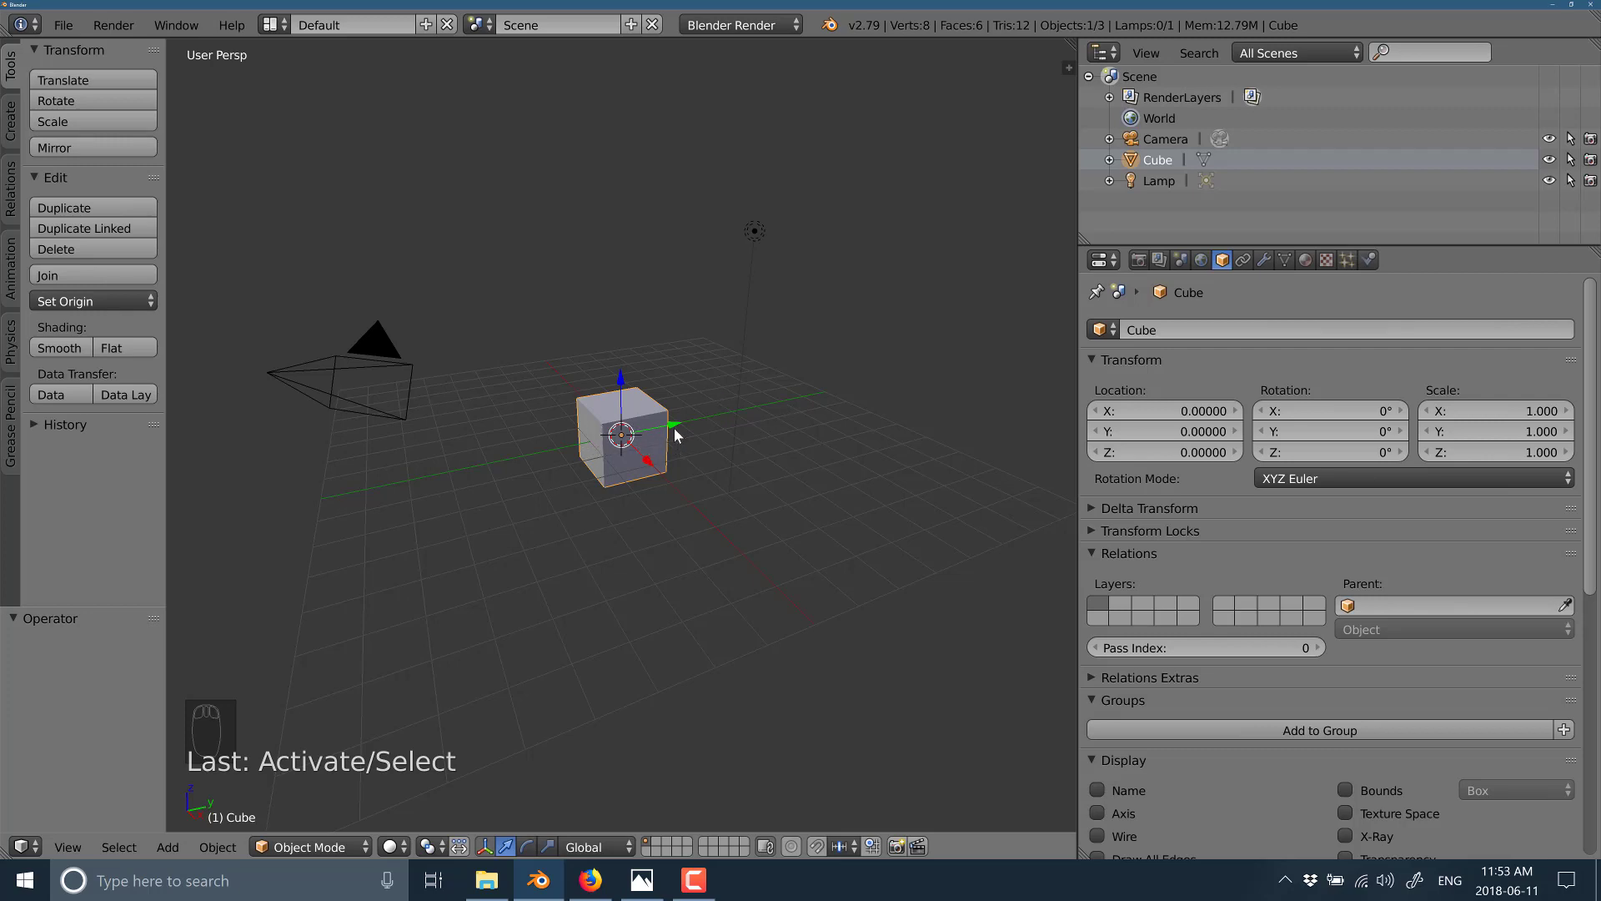
drag(815, 400, 645, 452)
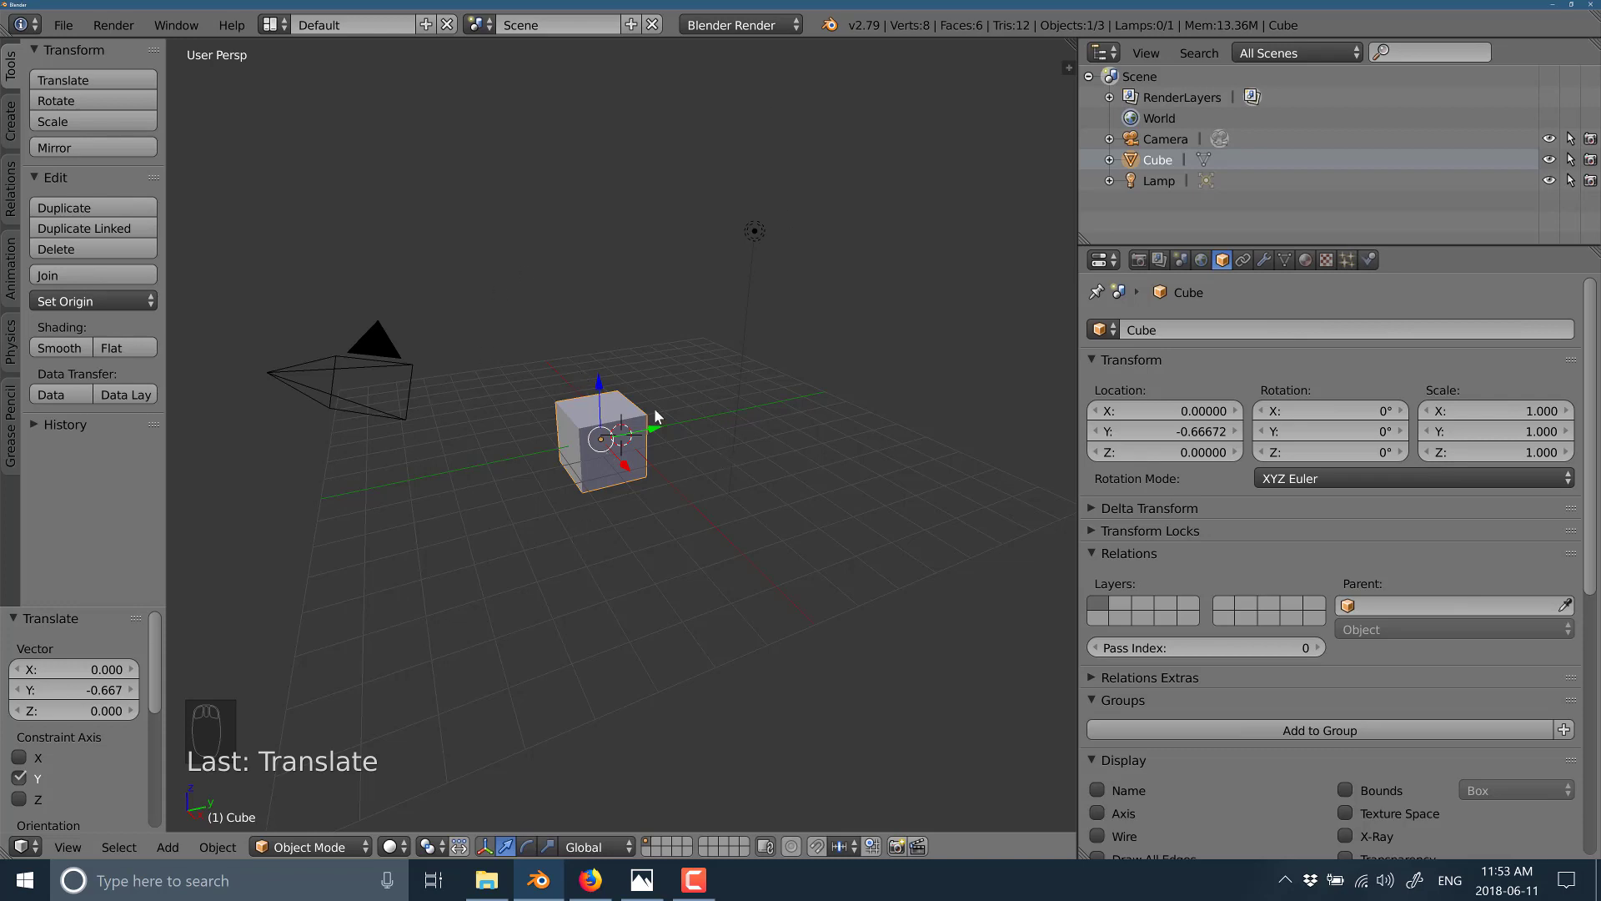
- Scale the cube uniformly to 2.233, try an X-axis constraint and cancel it
key(g)
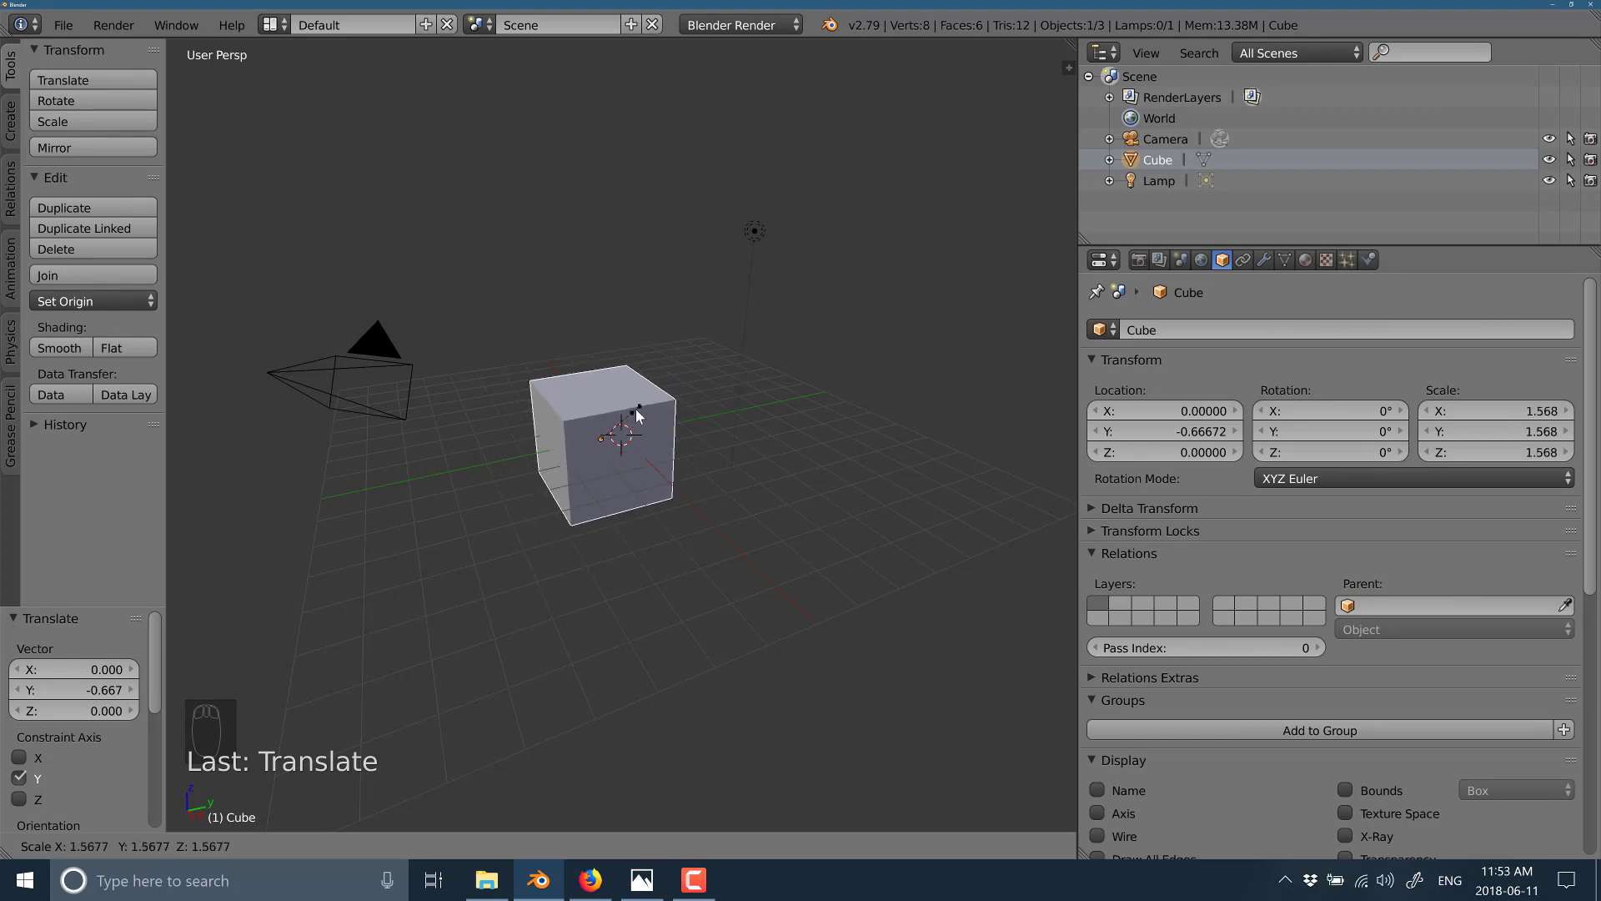
key(s)
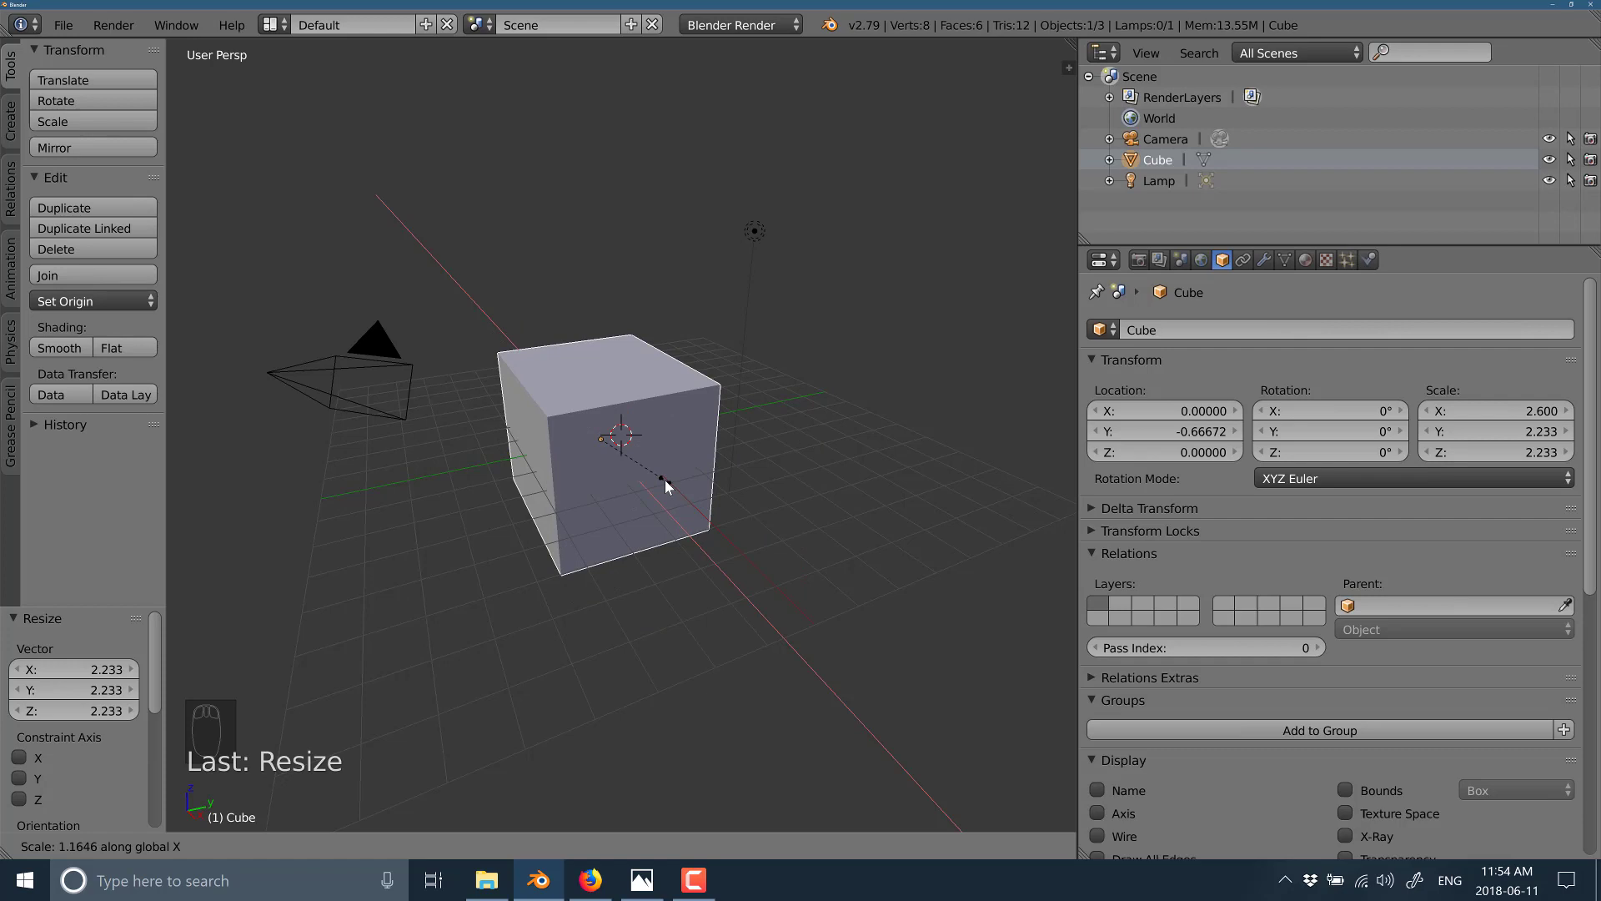
key(`)
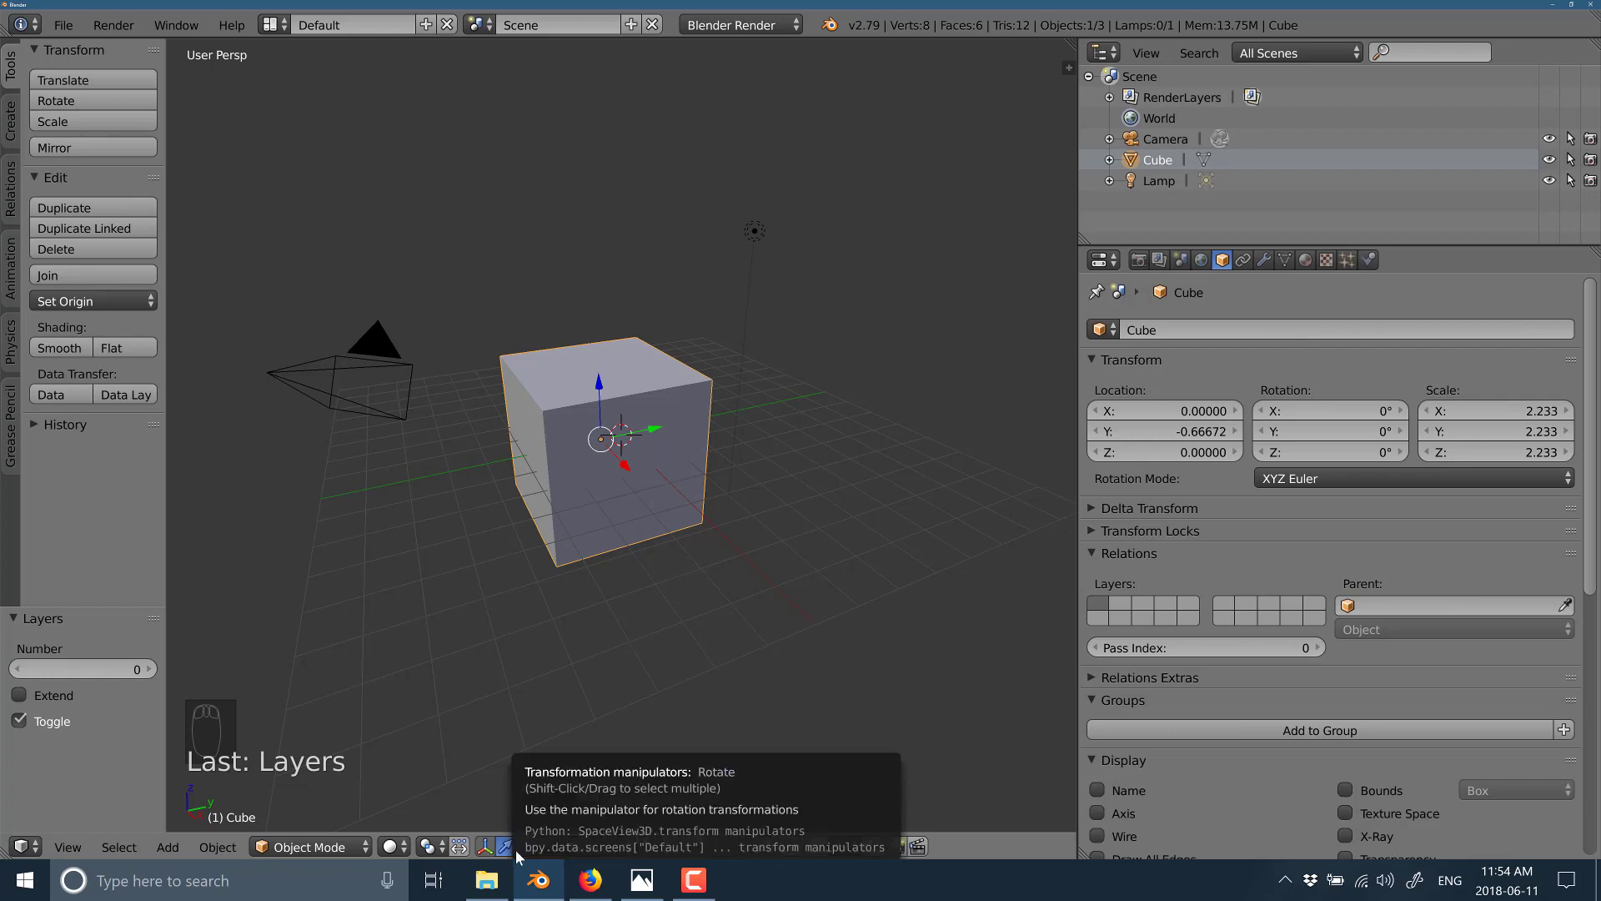
- Bring up User Preferences from the File menu and switch to the Input key-mapping settings
drag(517, 854, 540, 852)
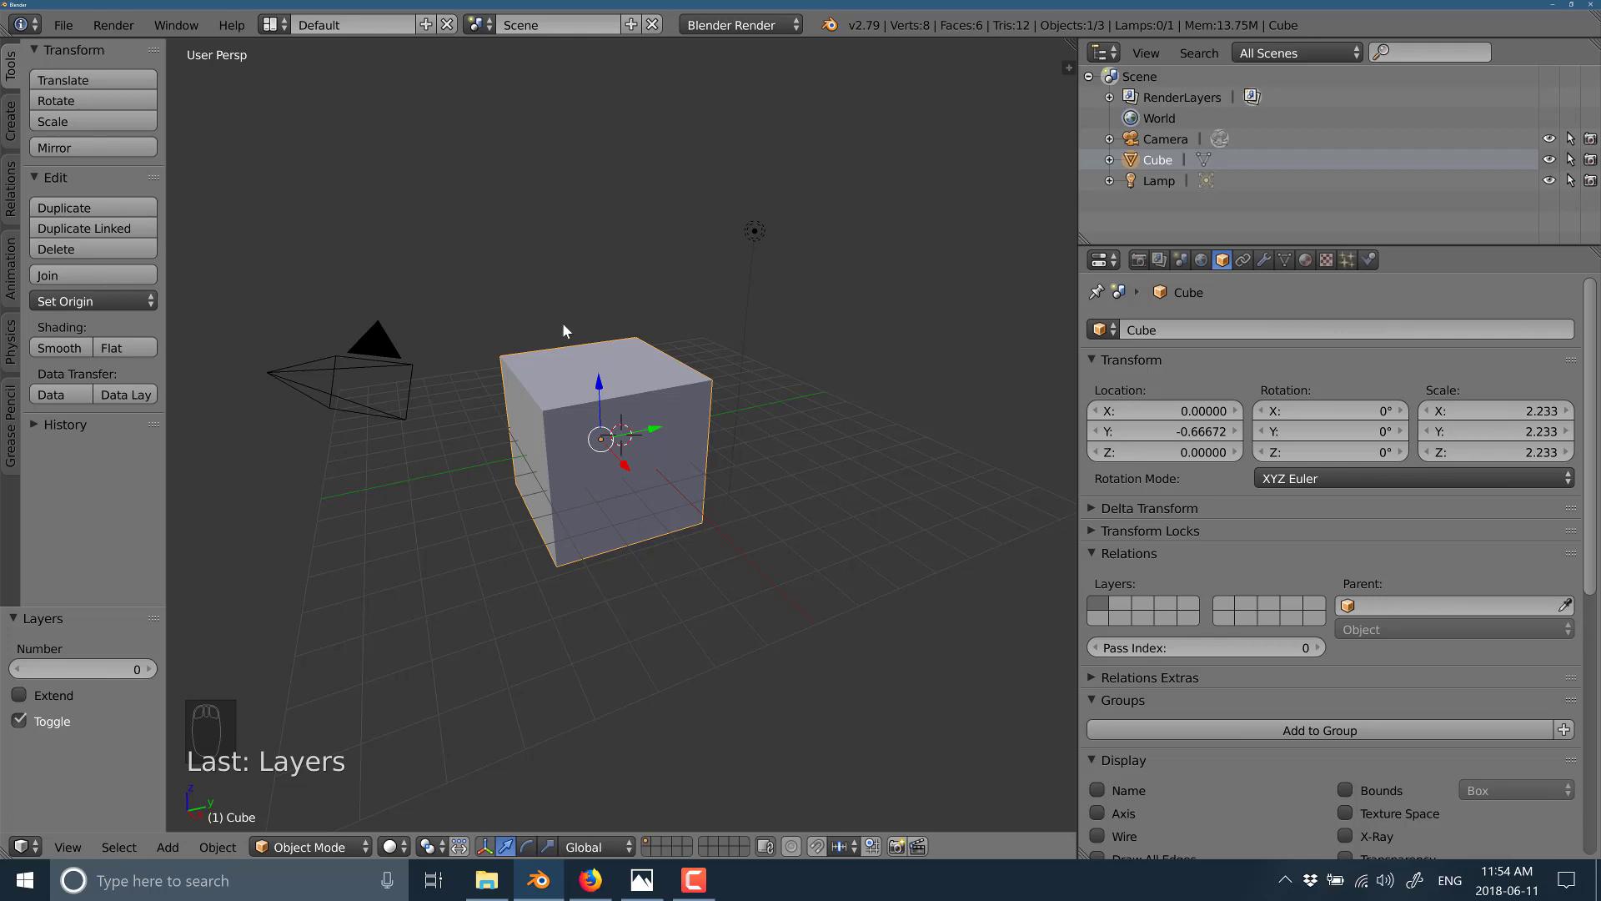
drag(575, 383, 642, 429)
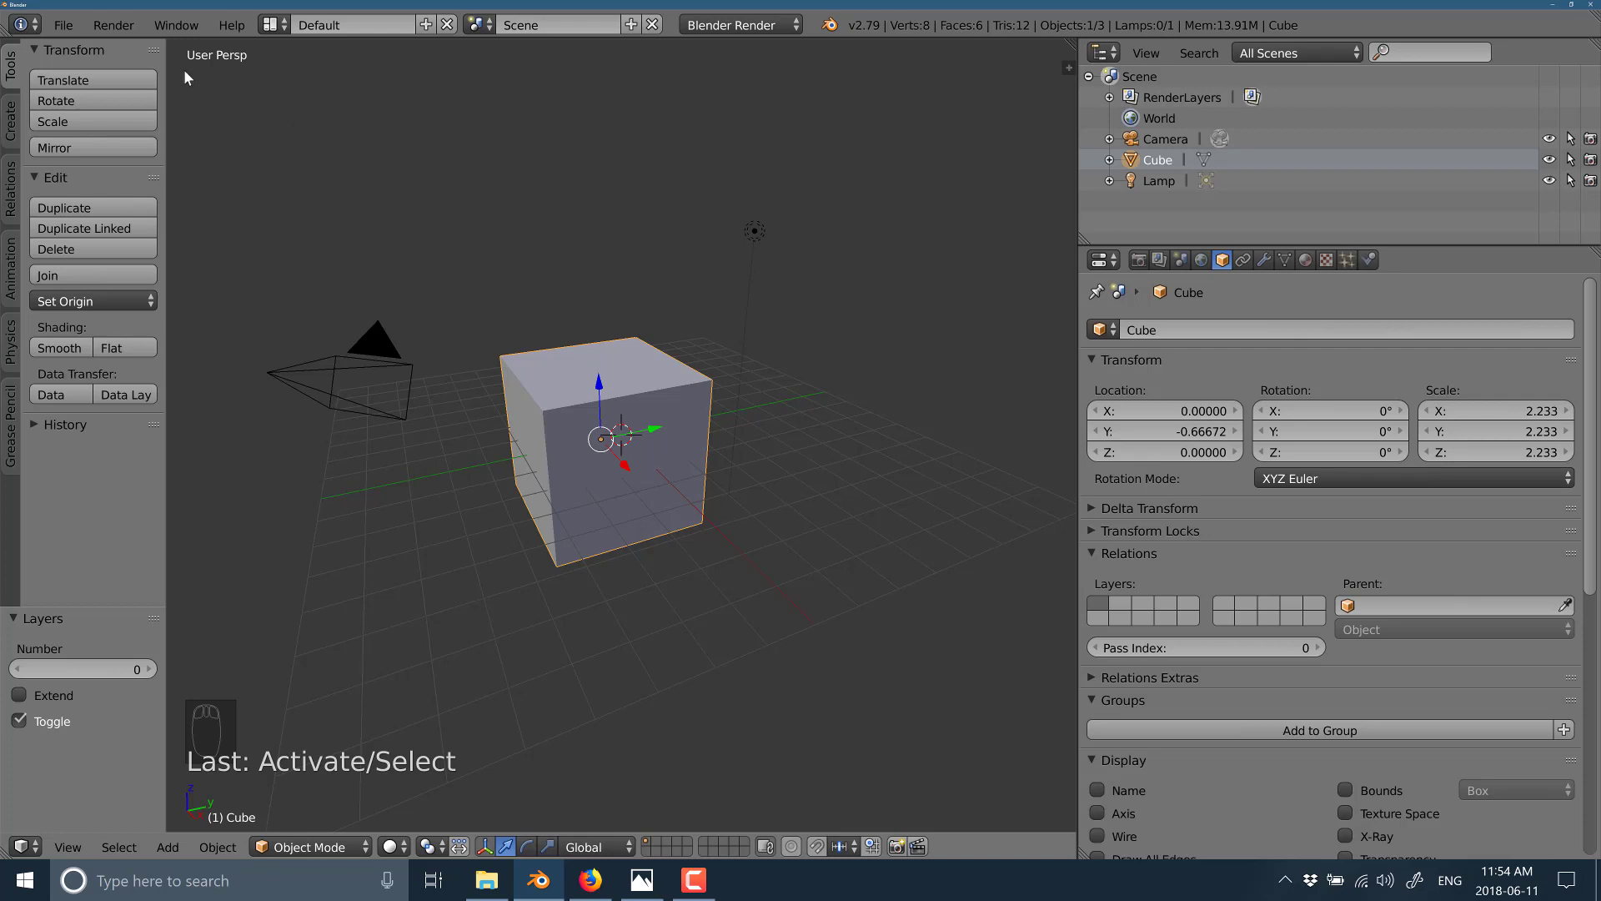
drag(52, 27, 152, 266)
click(152, 266)
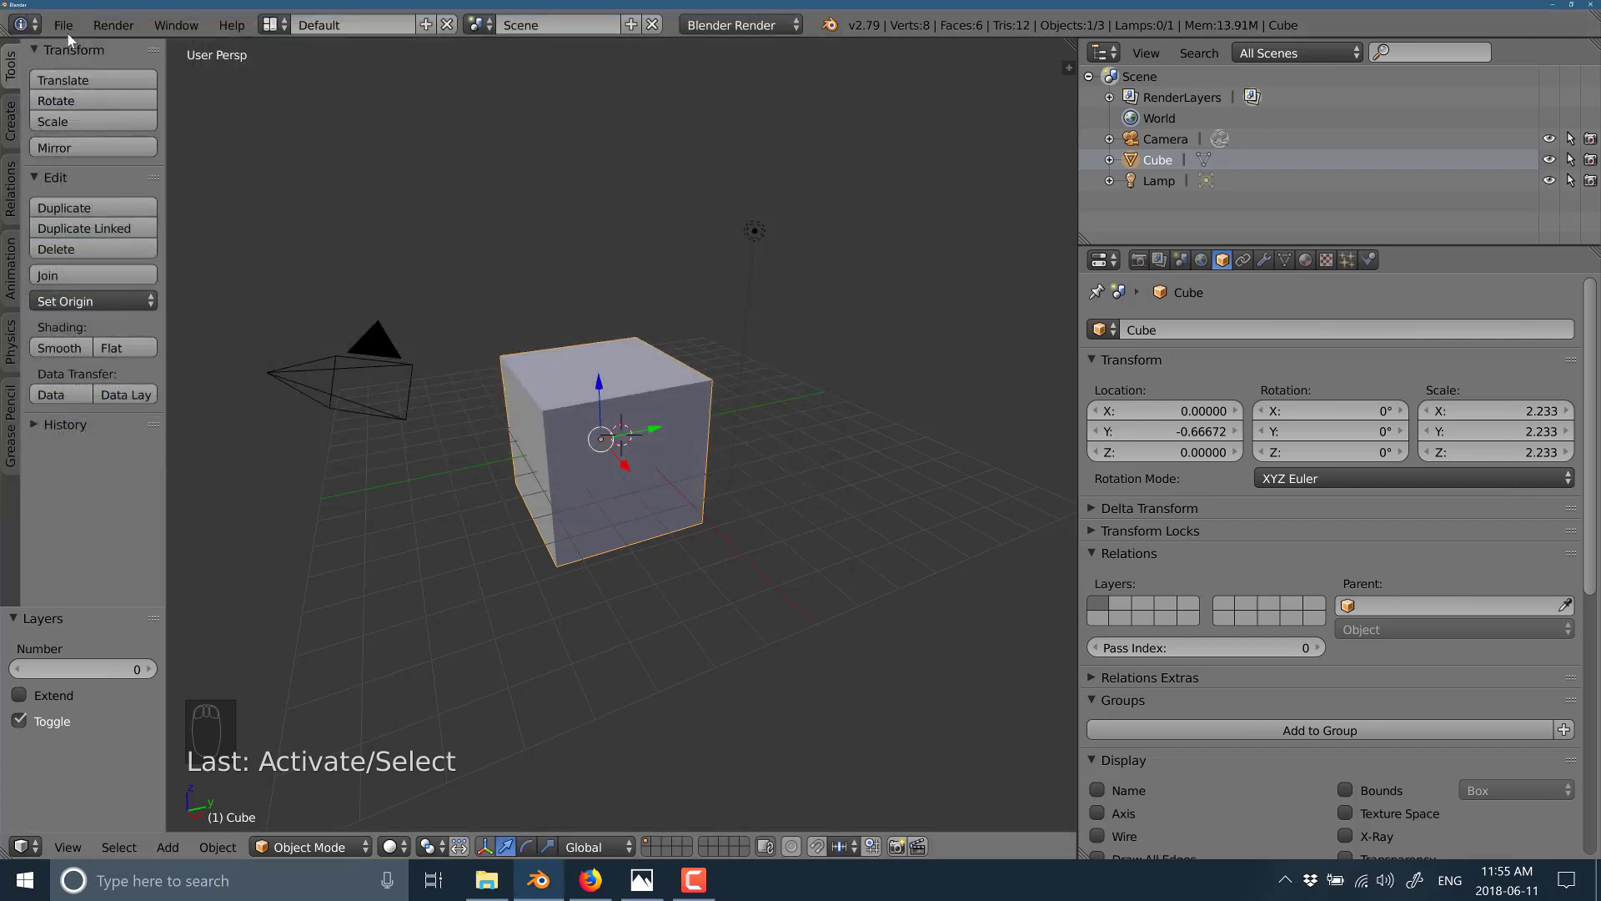
- Glance at the File menu, then move the cube along Y to about 0.185
drag(73, 38, 131, 290)
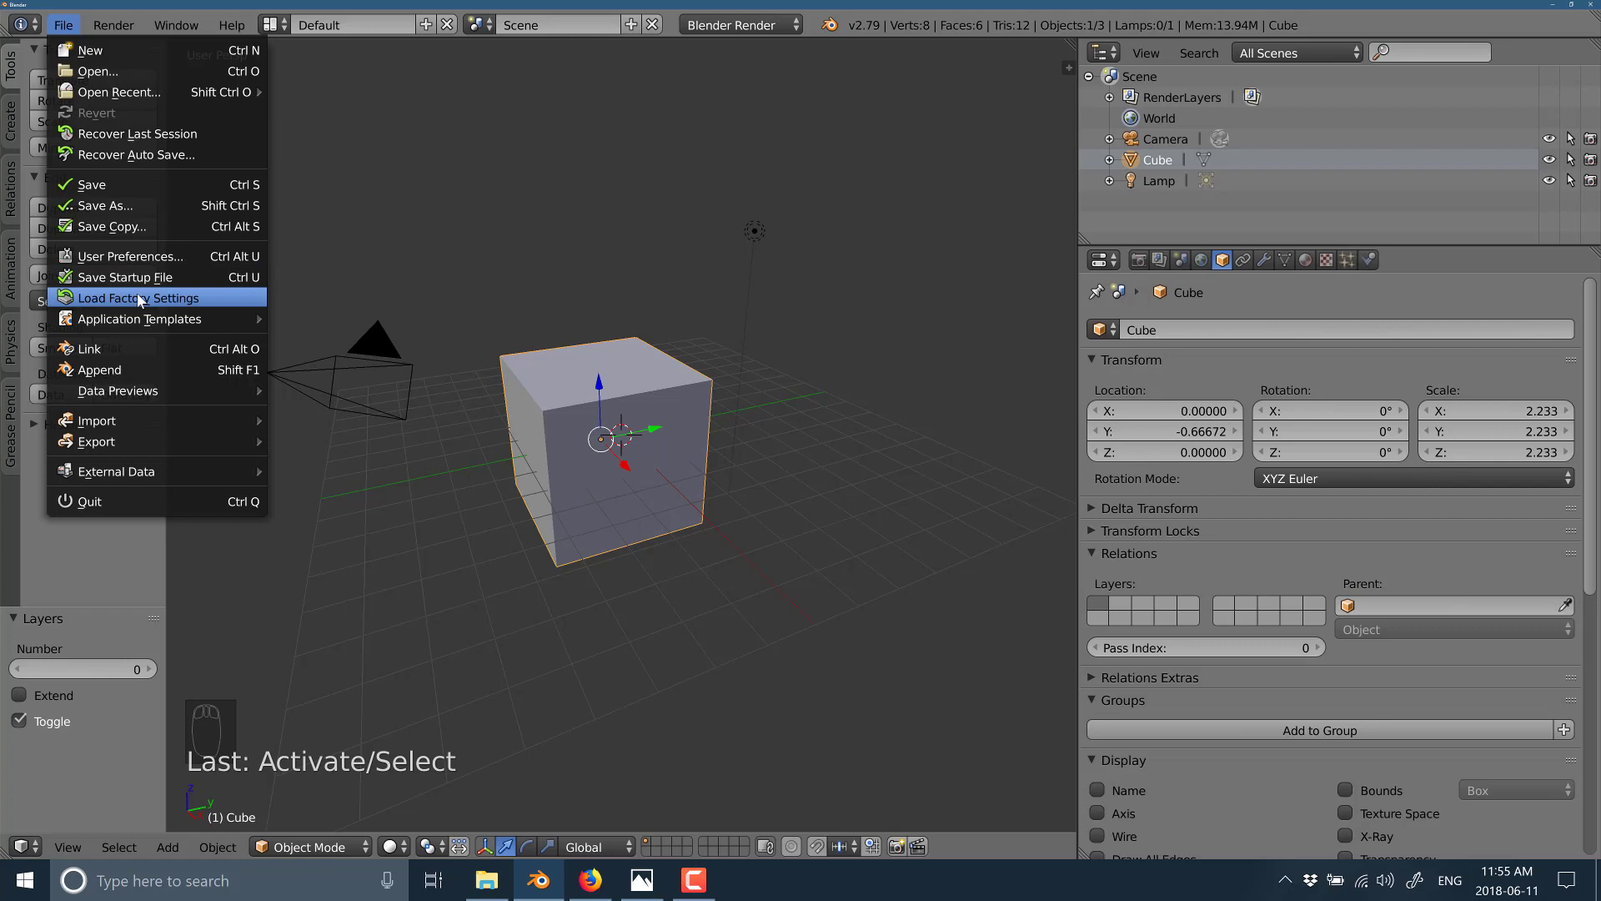
drag(639, 435, 688, 439)
- View the cube from front, right and top with numpad 1/3/7, toggling orthographic with 5
drag(662, 434, 689, 438)
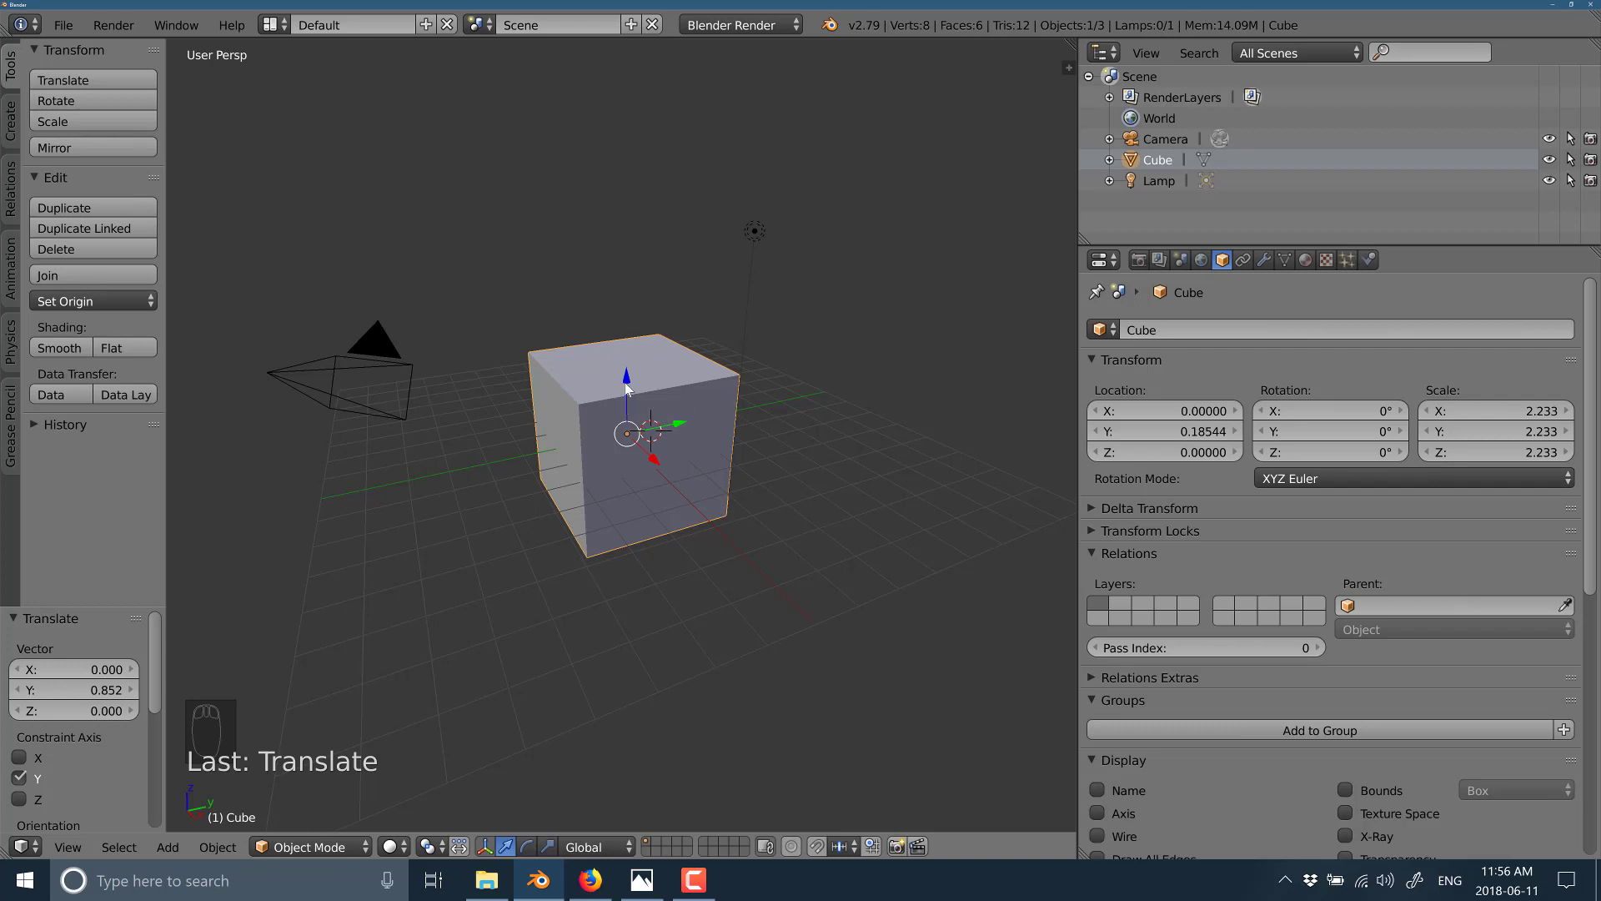
key(KP_1)
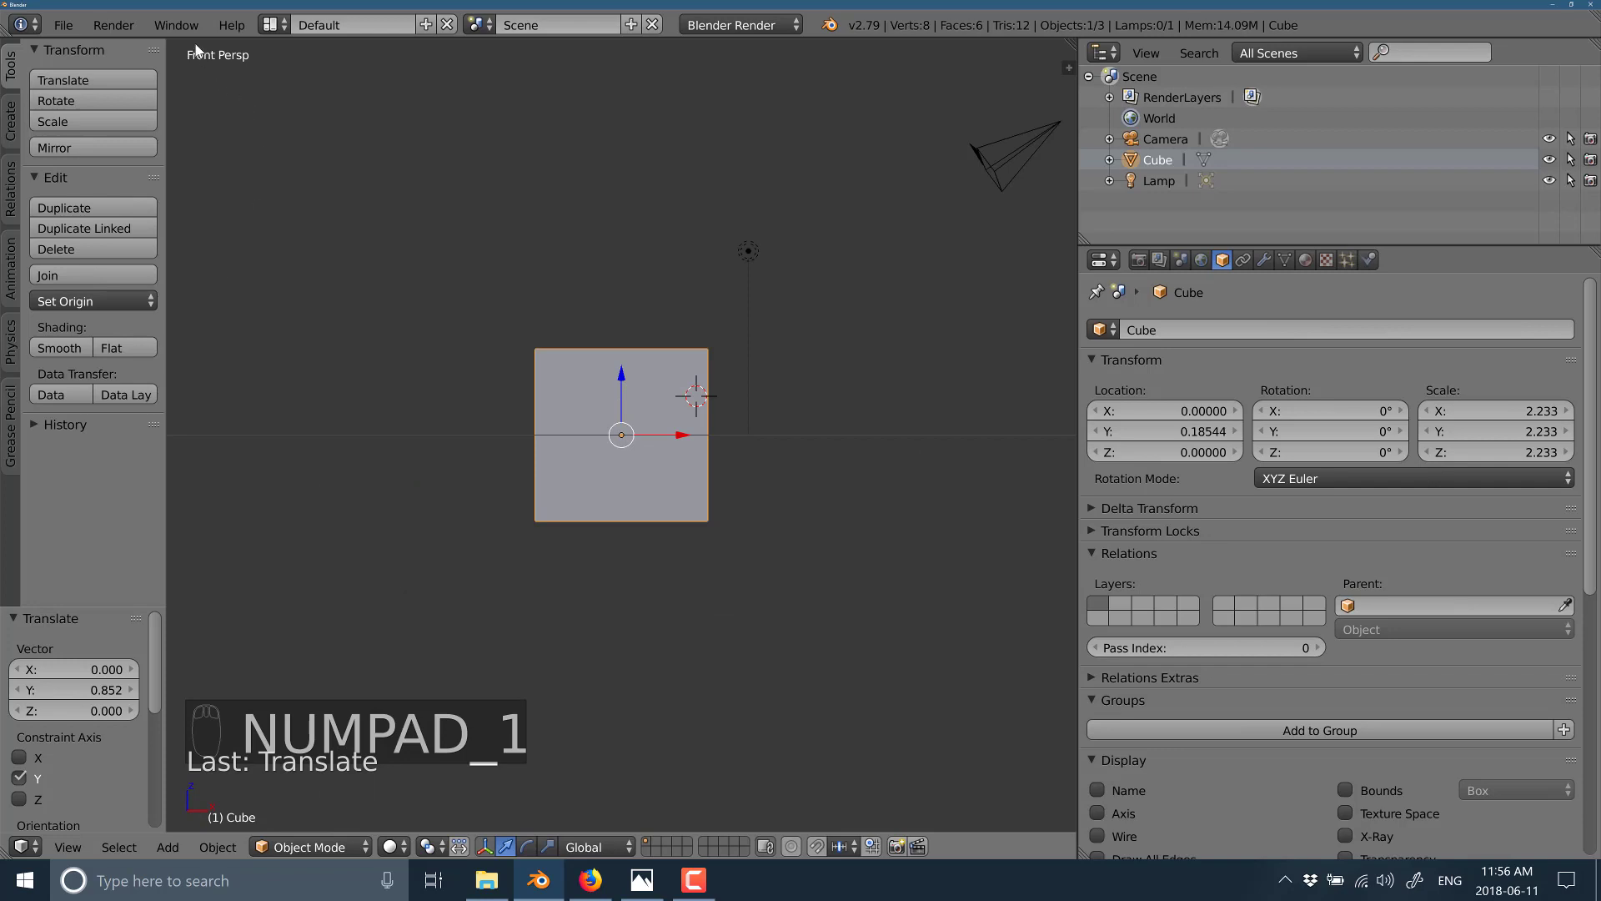
key(KP_3)
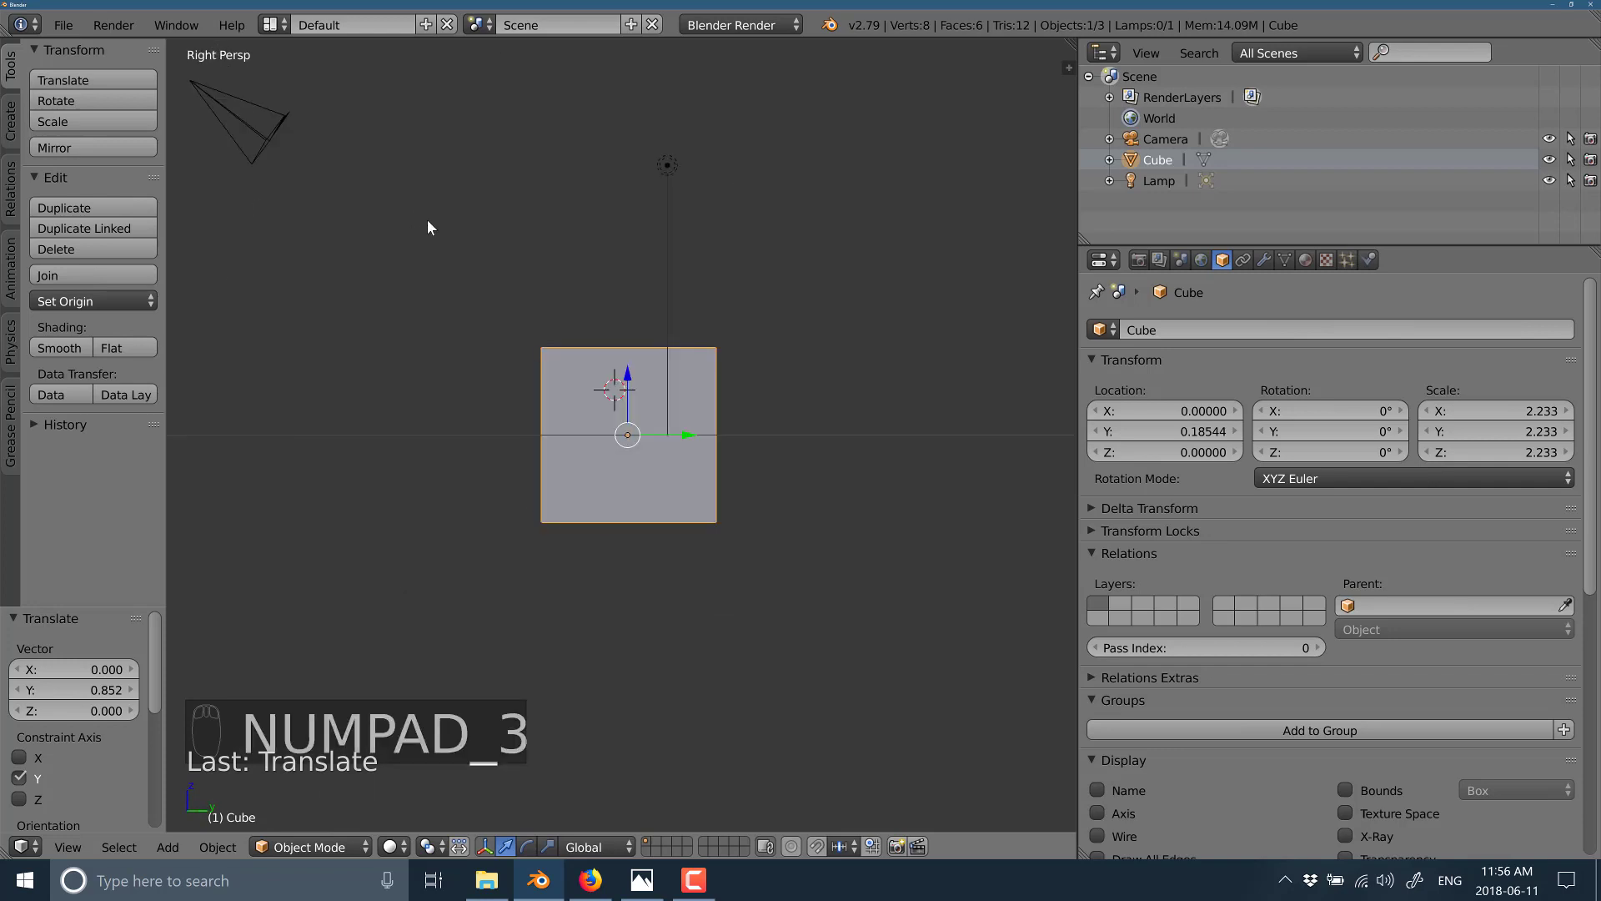
key(KP_5)
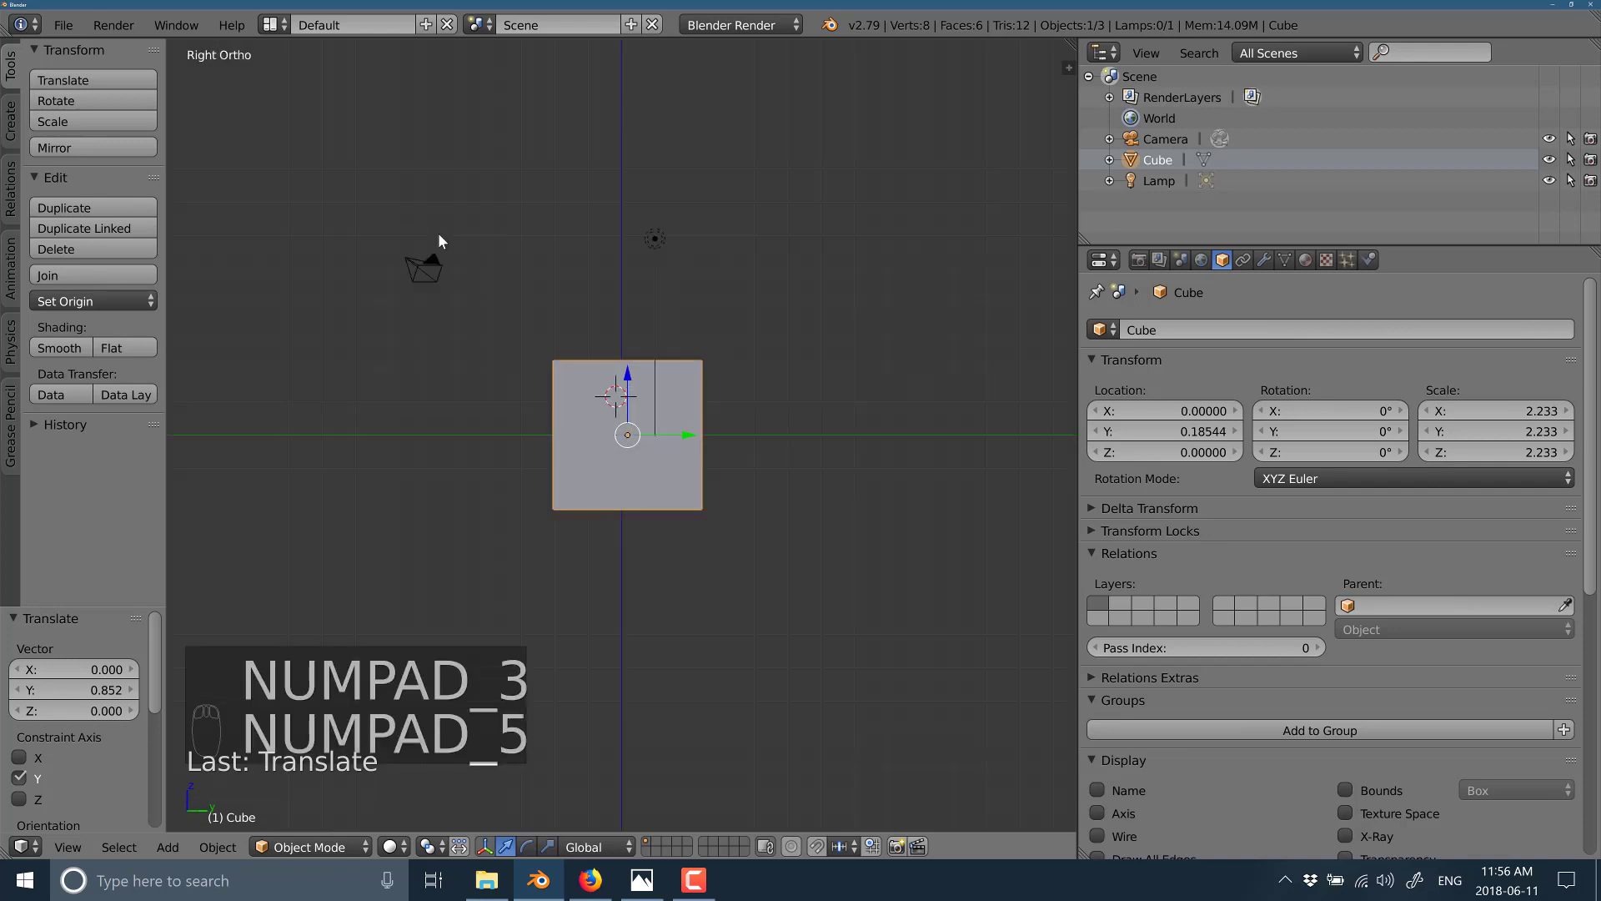
key(KP_5)
key(KP_5)
key(KP_7)
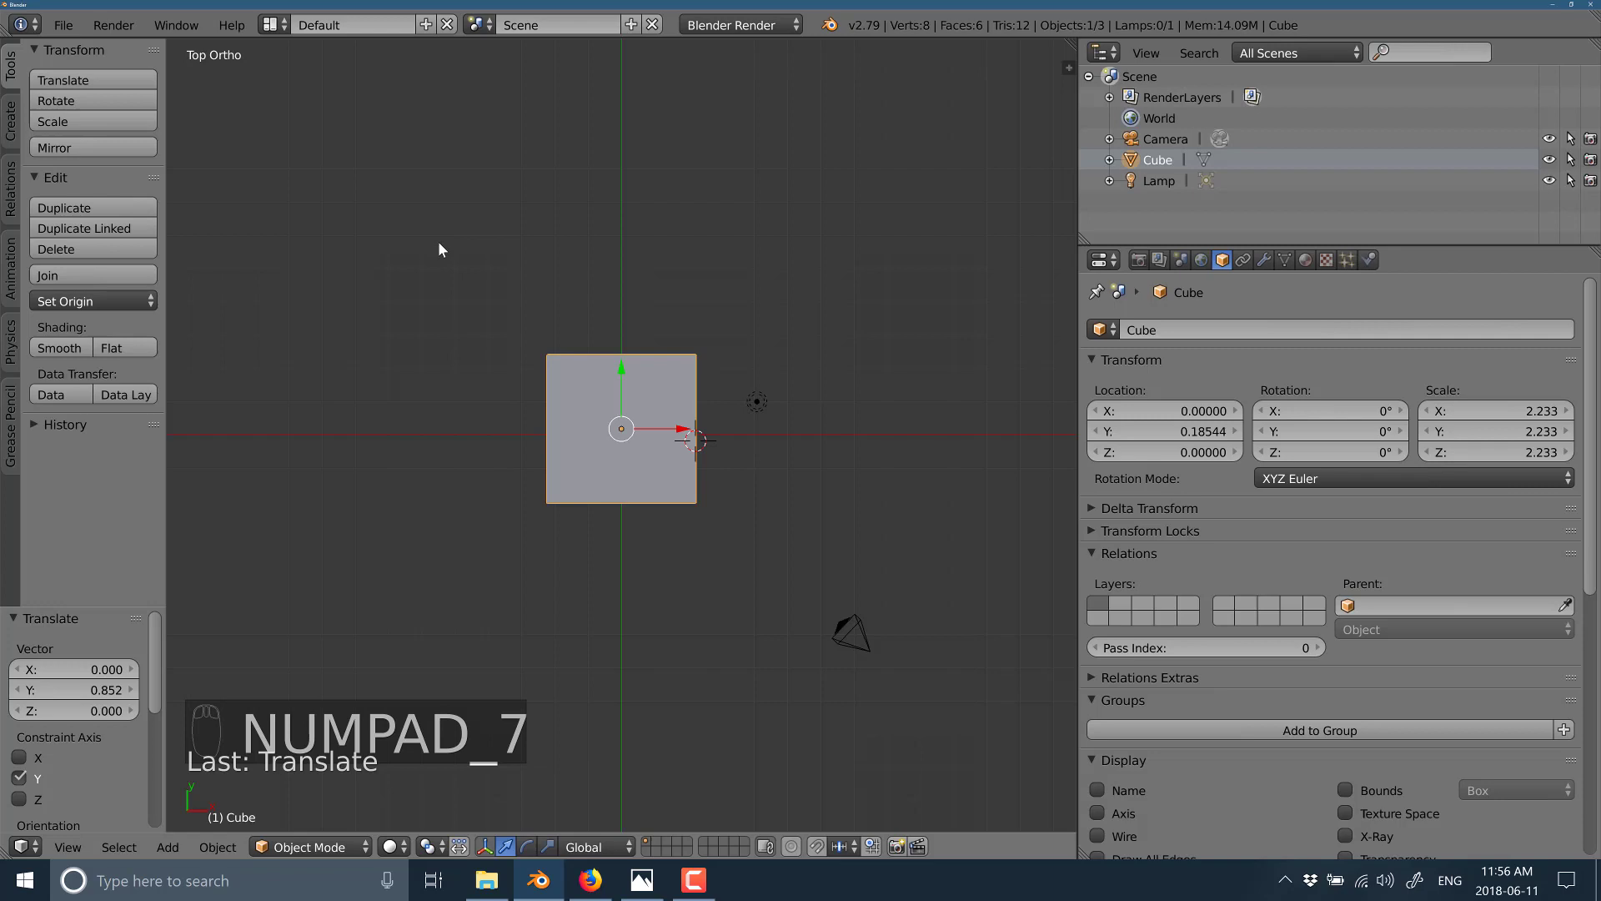
- View back, left and bottom with Ctrl+numpad keys, then look through the camera with numpad 0
key(ctrl+KP_1)
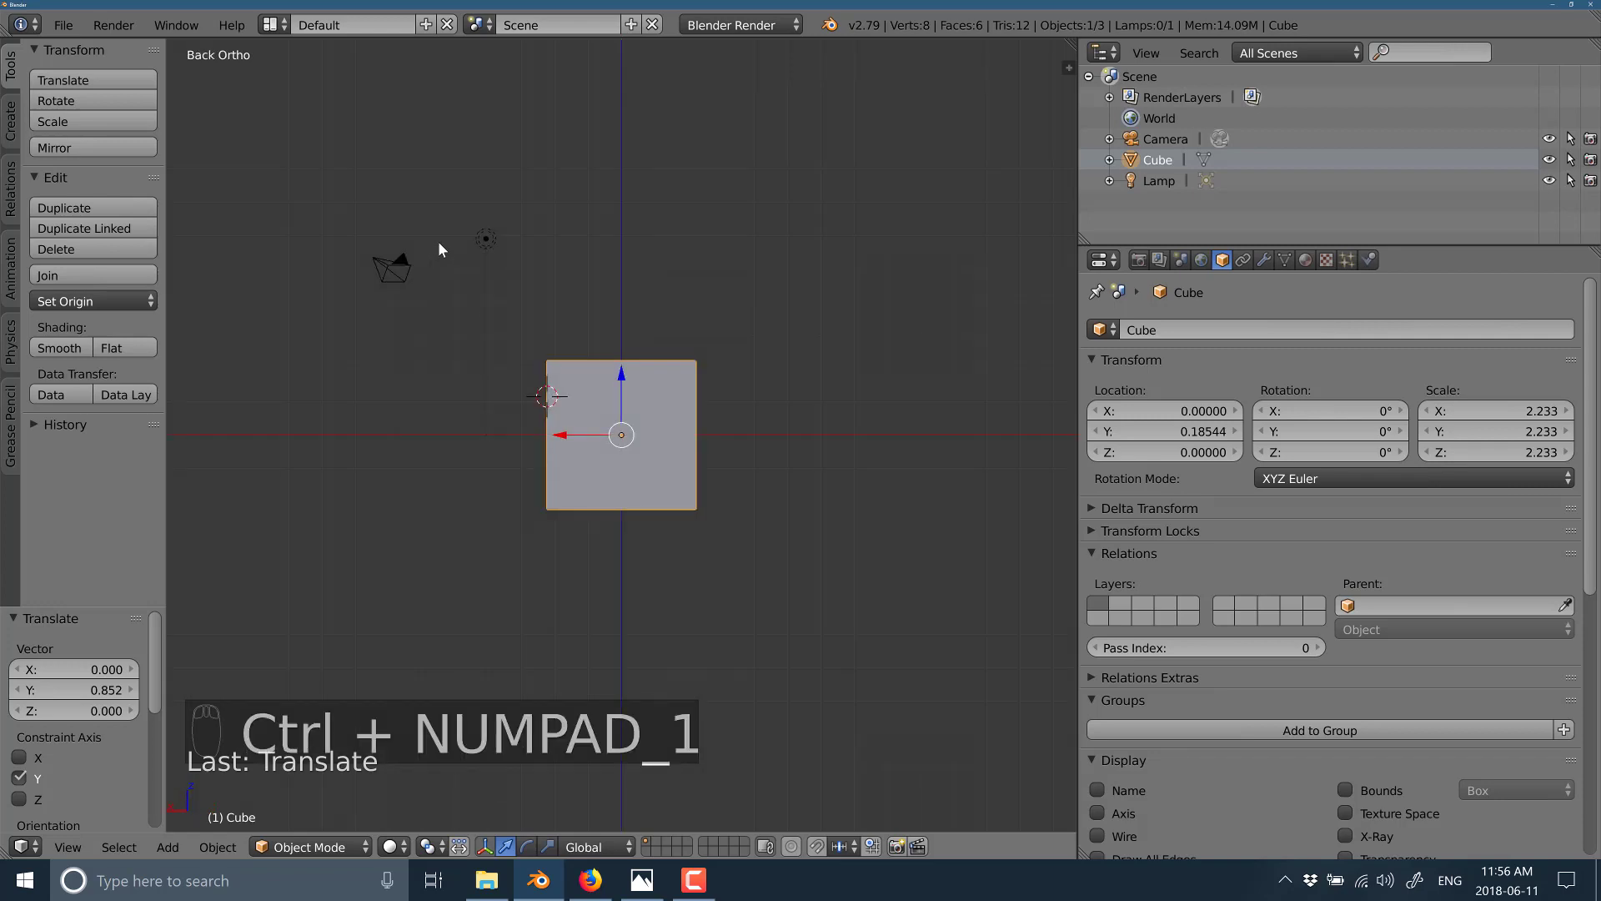
key(ctrl+KP_3)
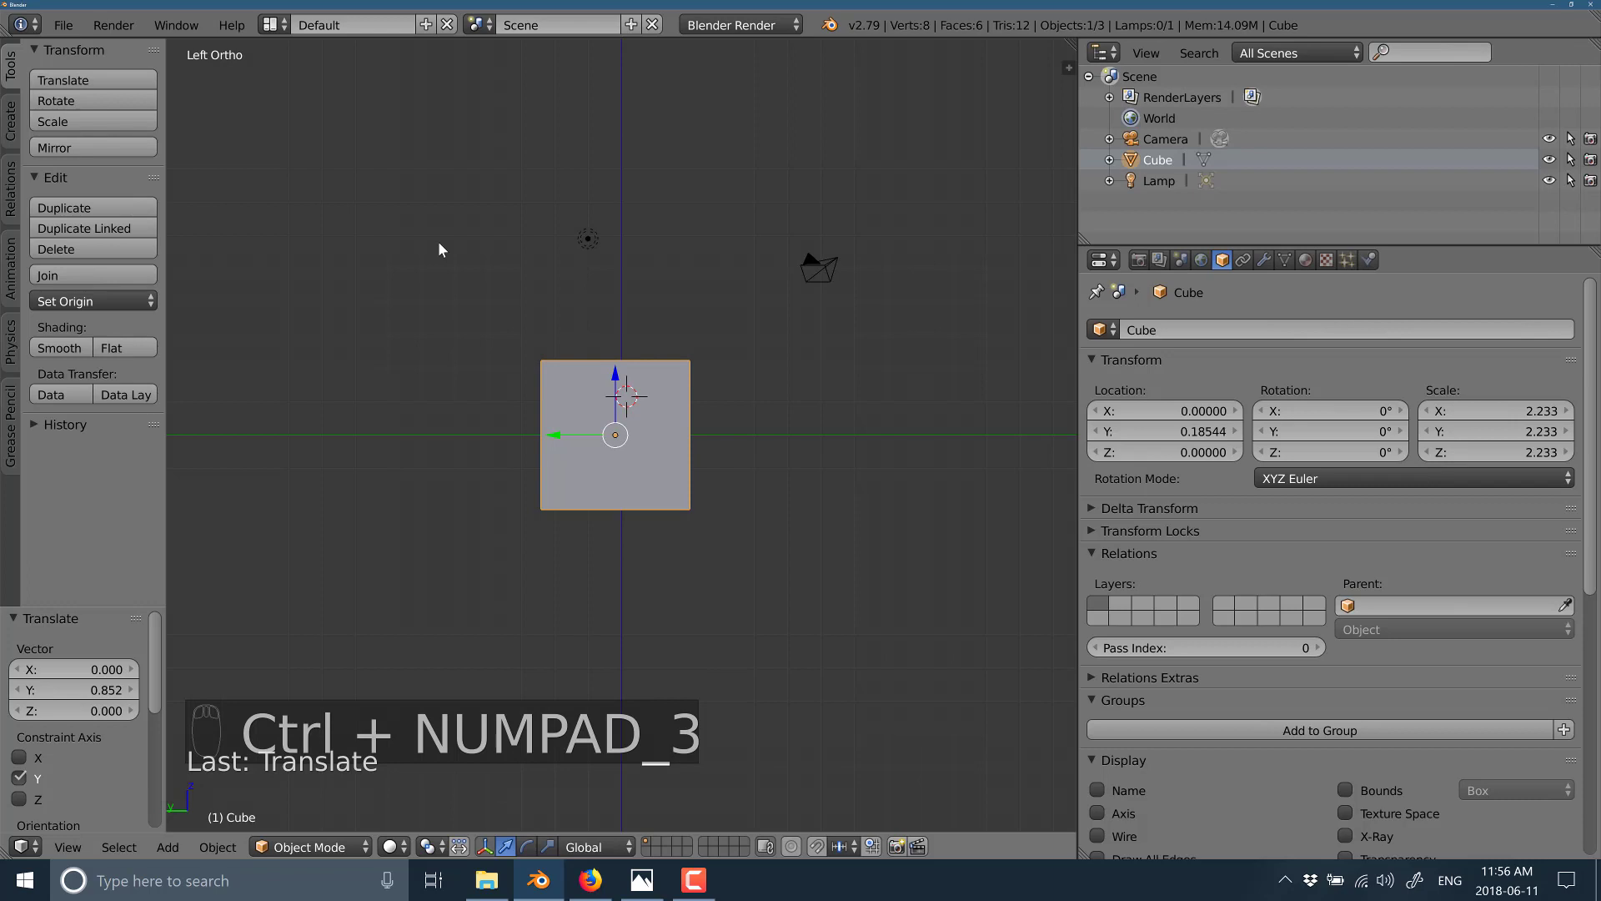
key(ctrl+KP_5)
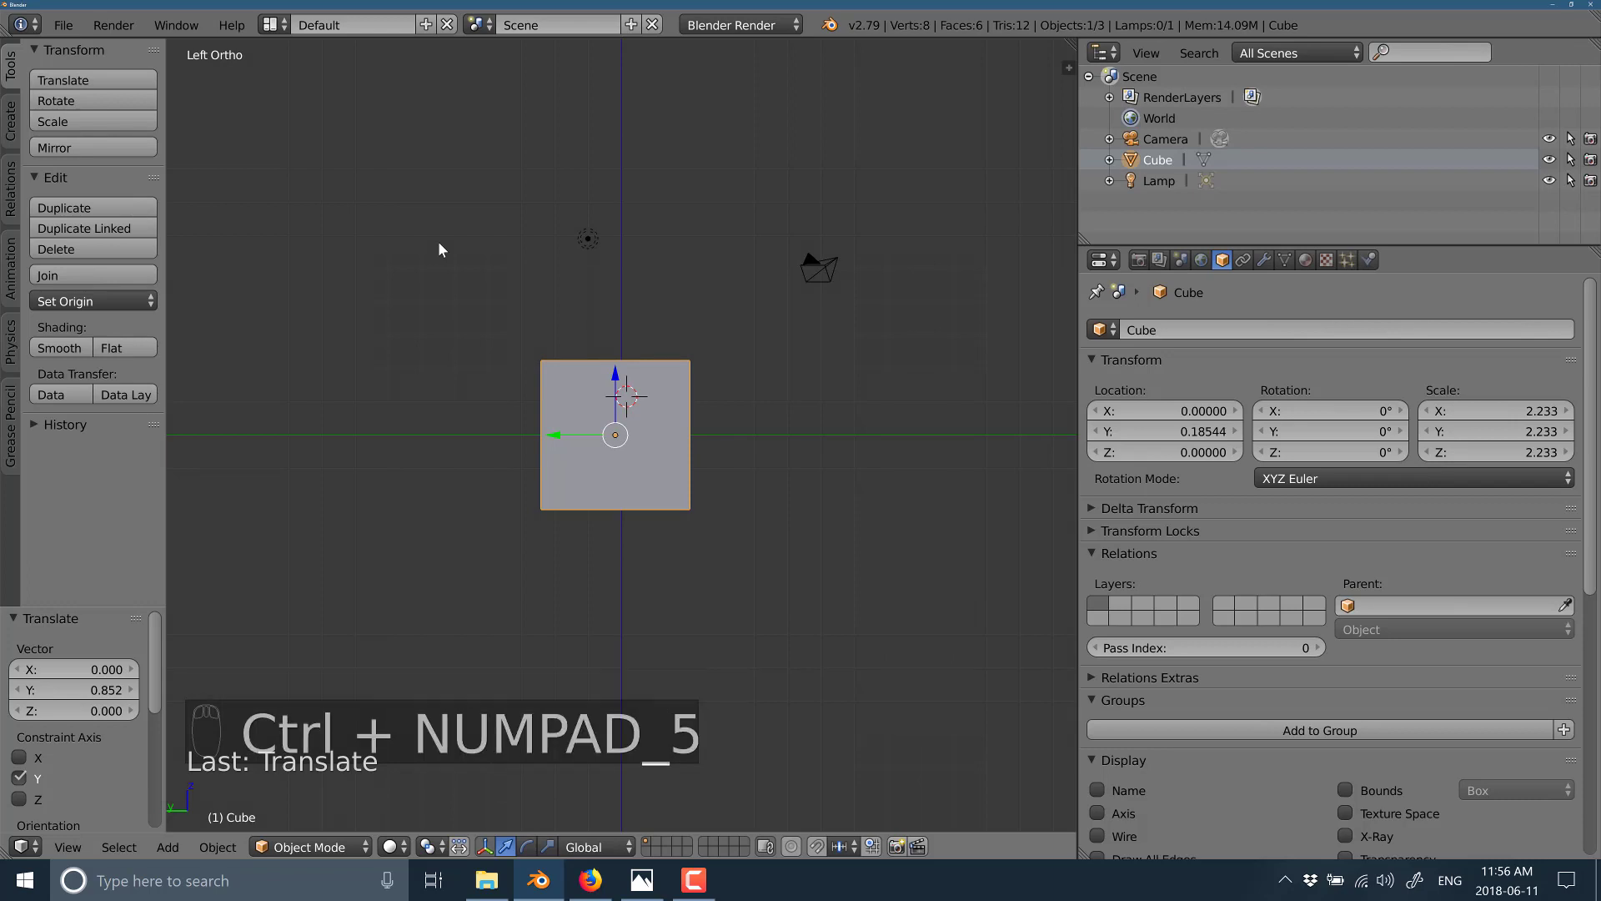
key(ctrl+KP_7)
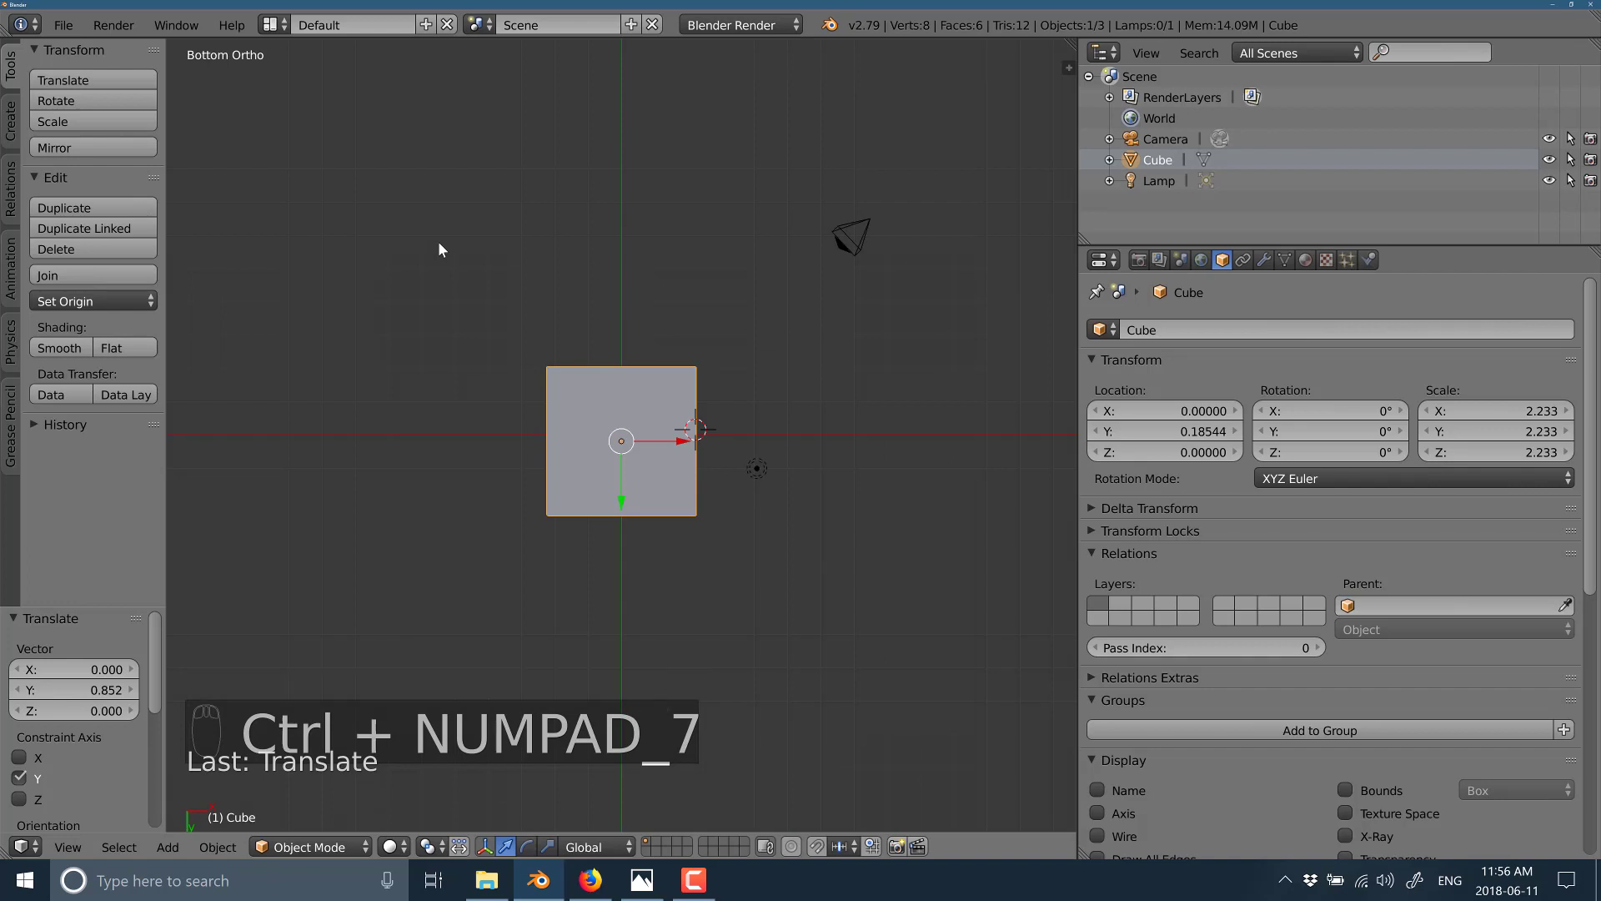
key(KP_7)
key(ctrl+KP_7)
key(KP_0)
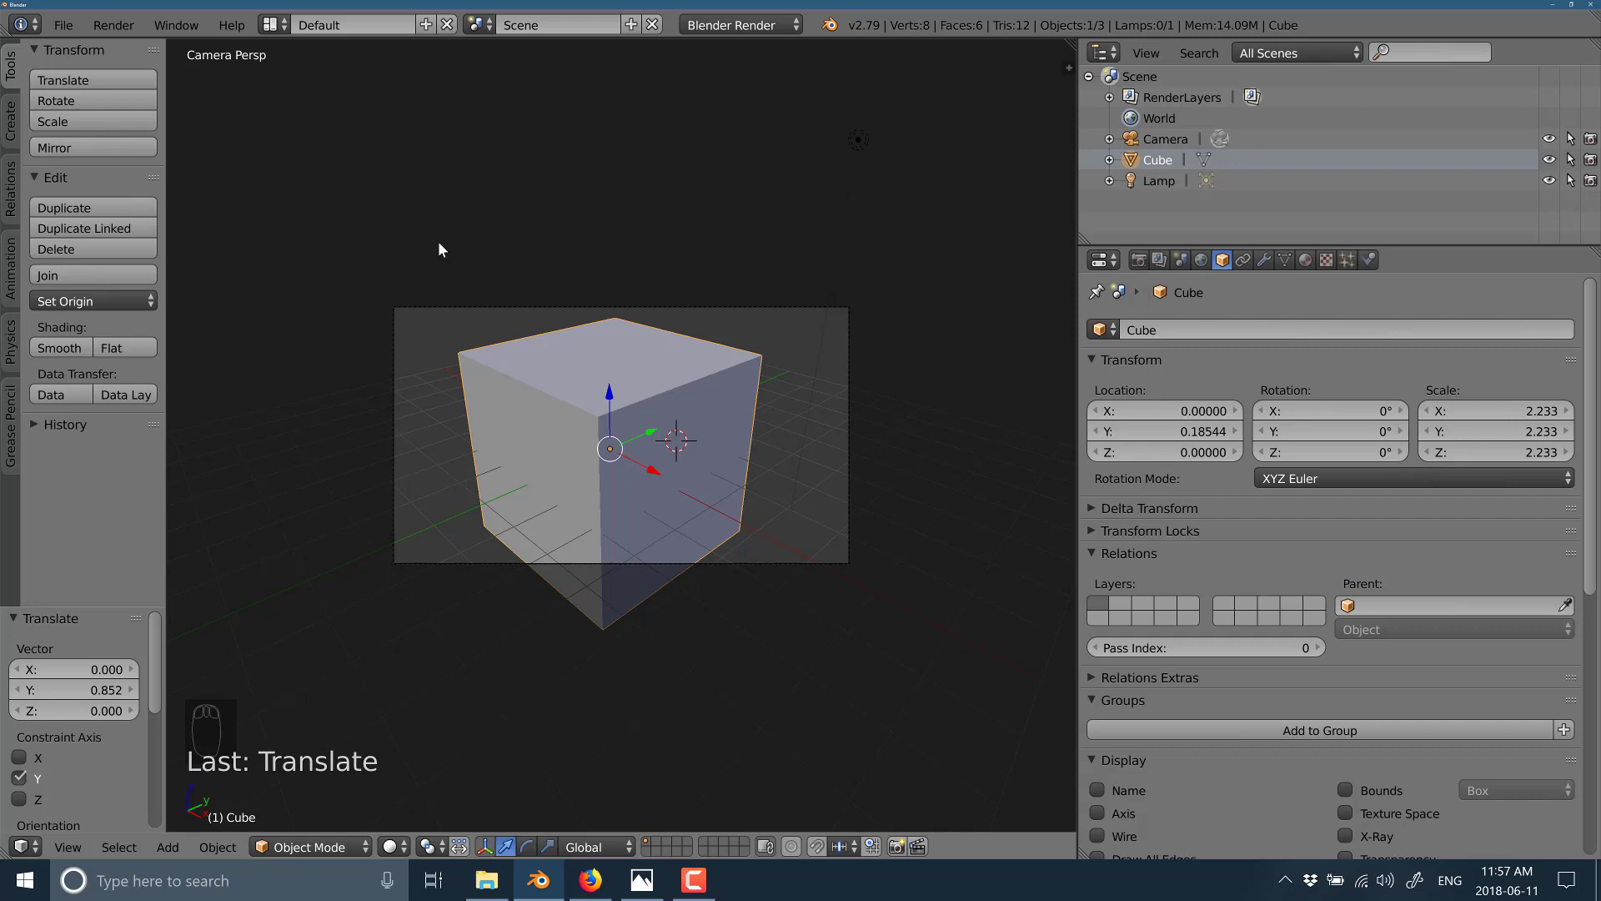
- Return to front view, then orbit and zoom freely around the cube to inspect it from tilted angles
key(KP_1)
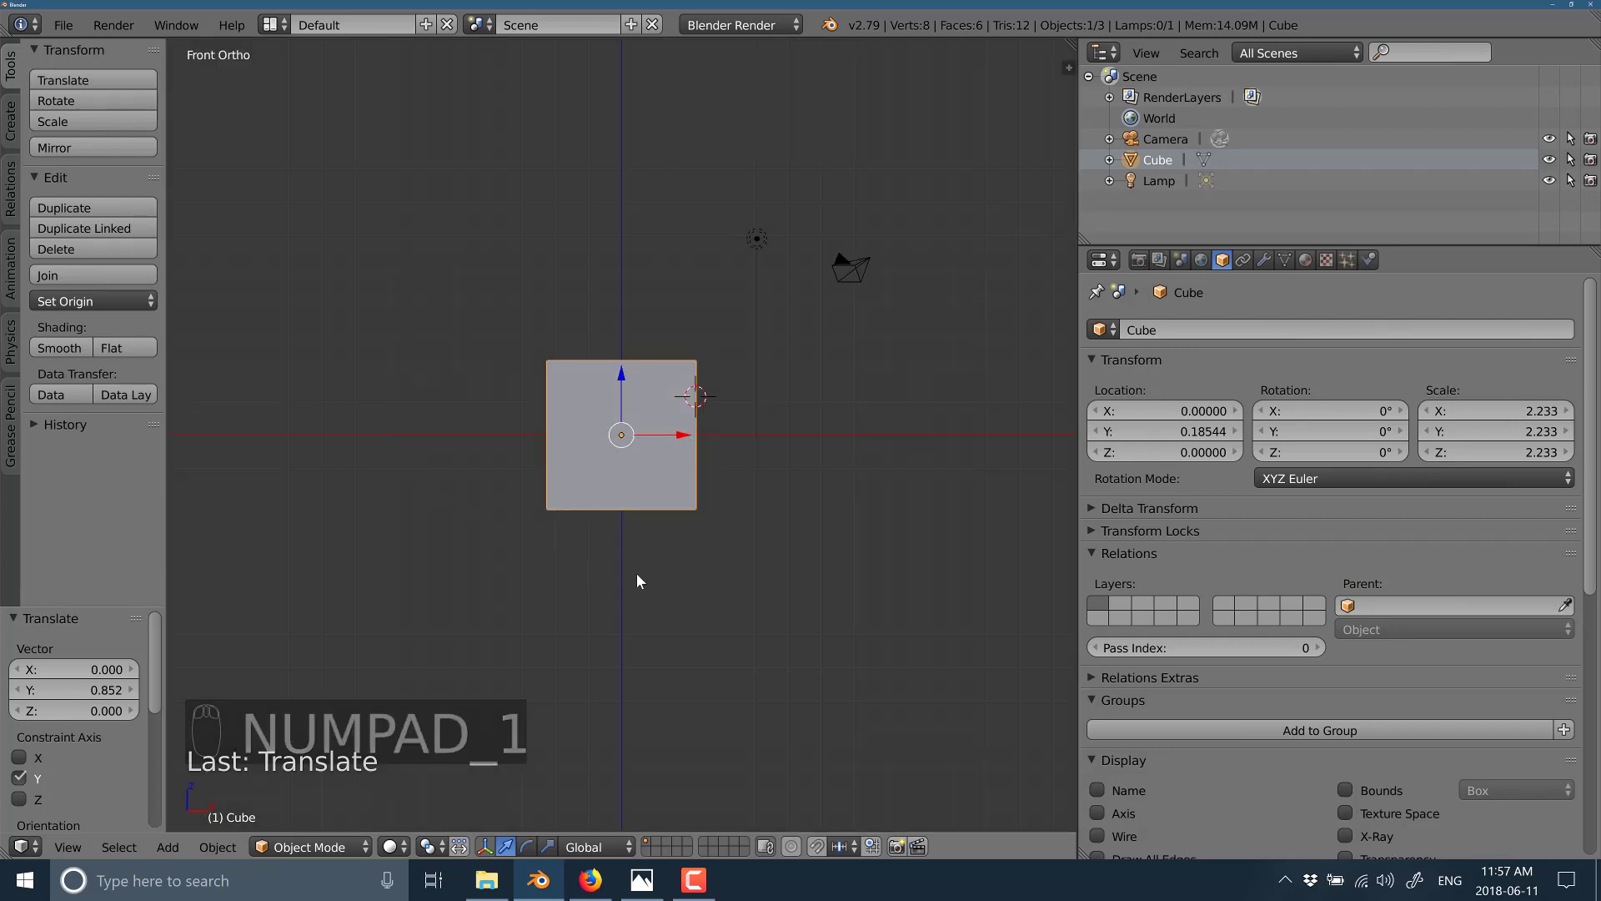
drag(794, 488, 550, 436)
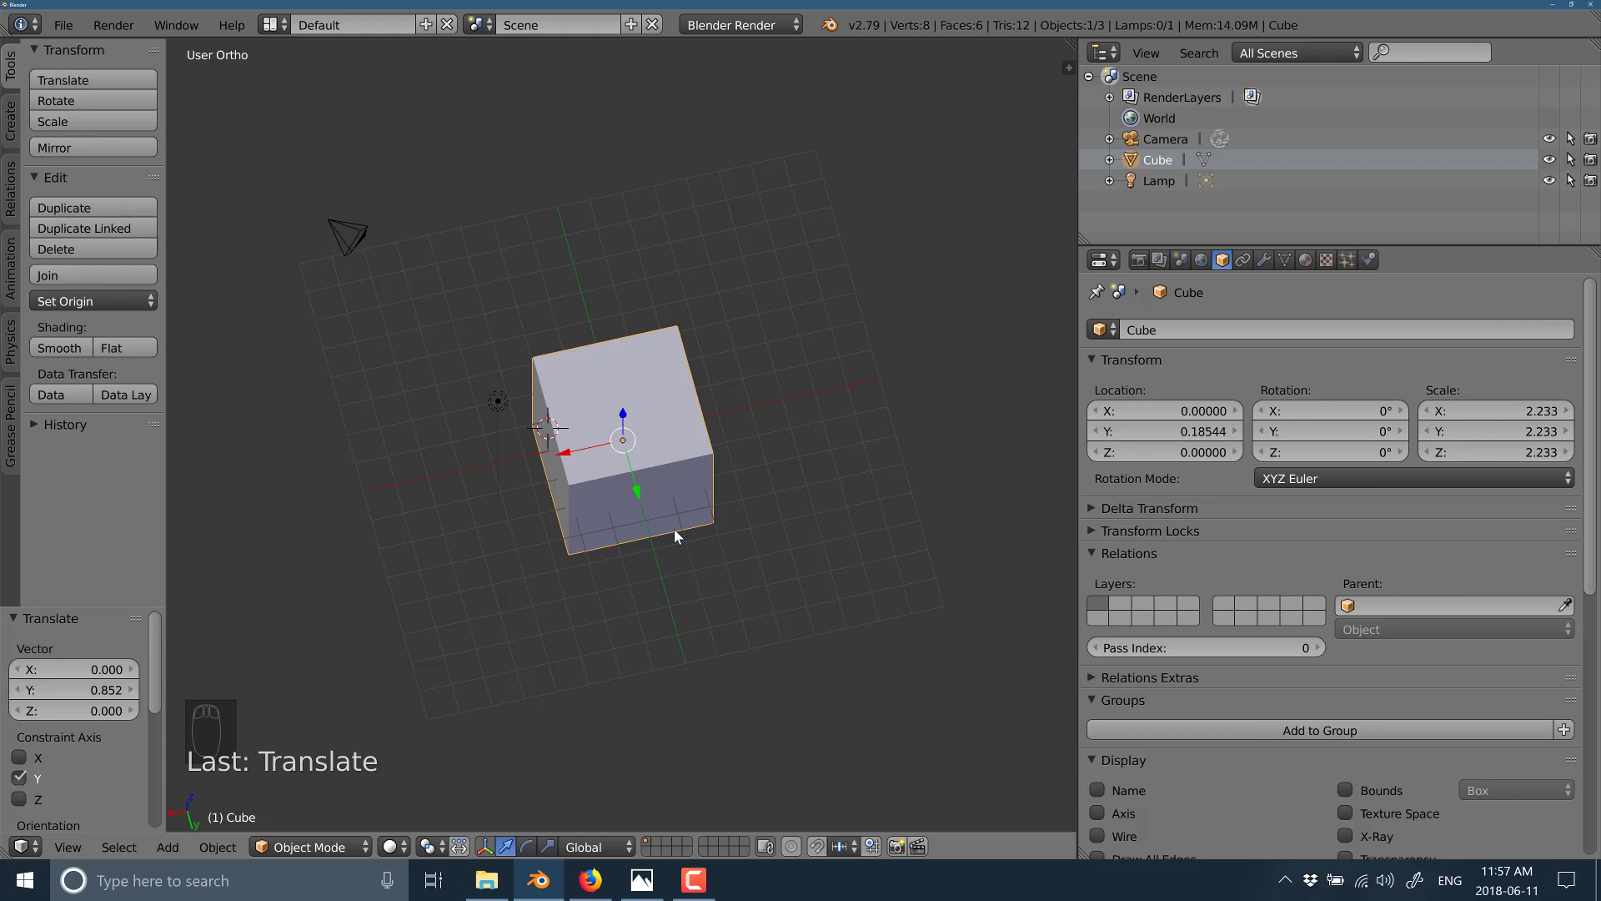
drag(687, 529, 687, 530)
drag(687, 530, 725, 582)
drag(752, 582, 604, 614)
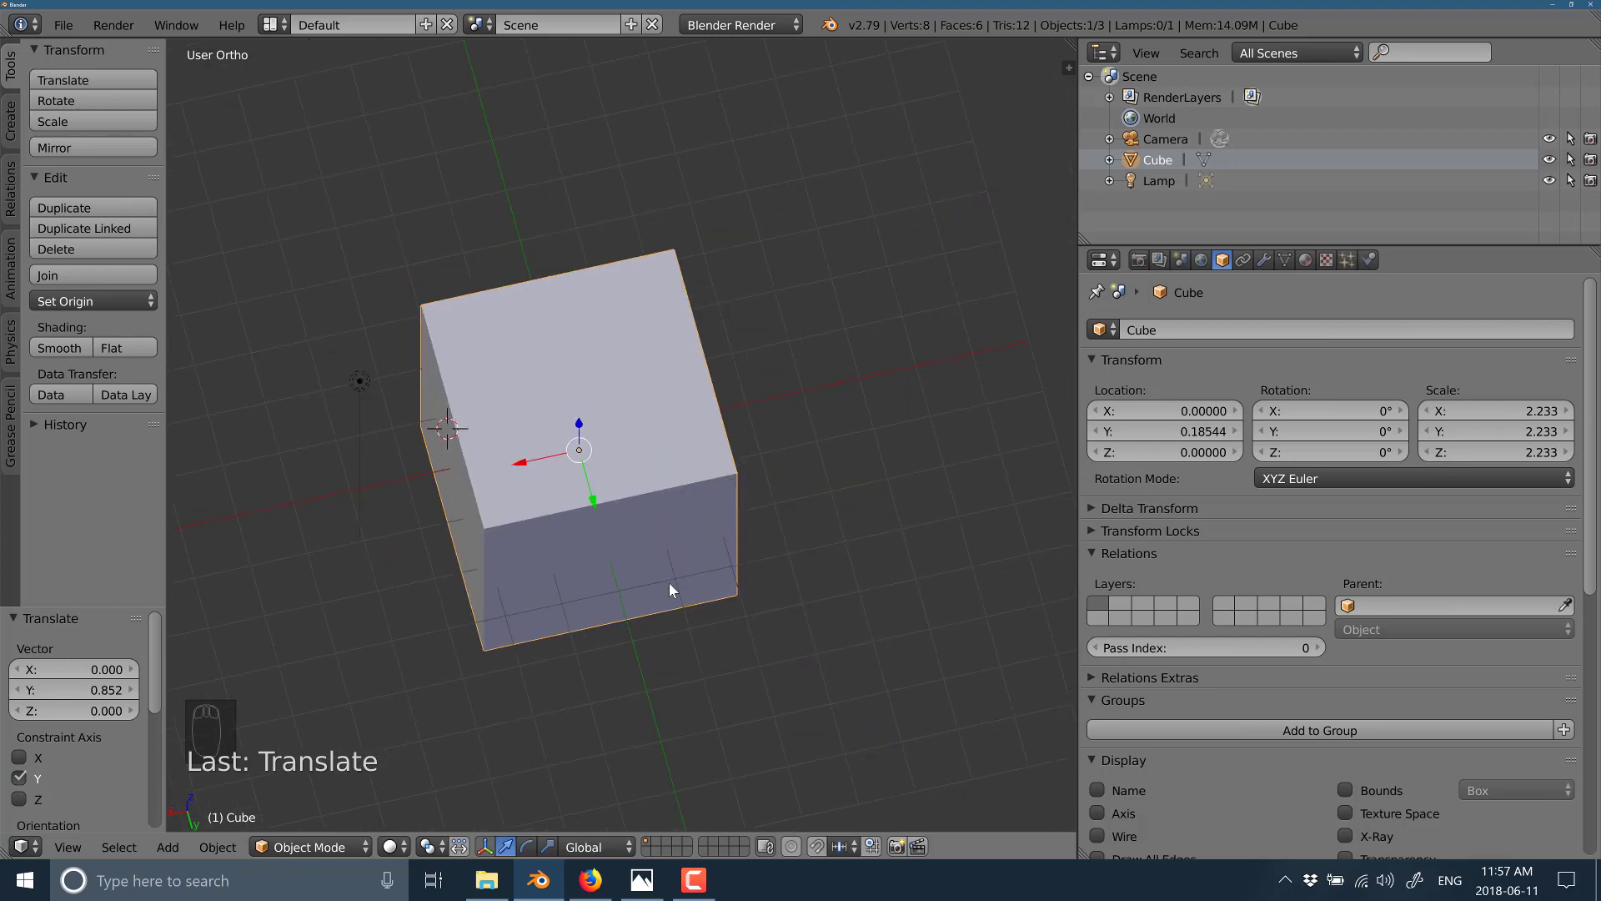
drag(674, 572, 834, 505)
drag(845, 495, 690, 504)
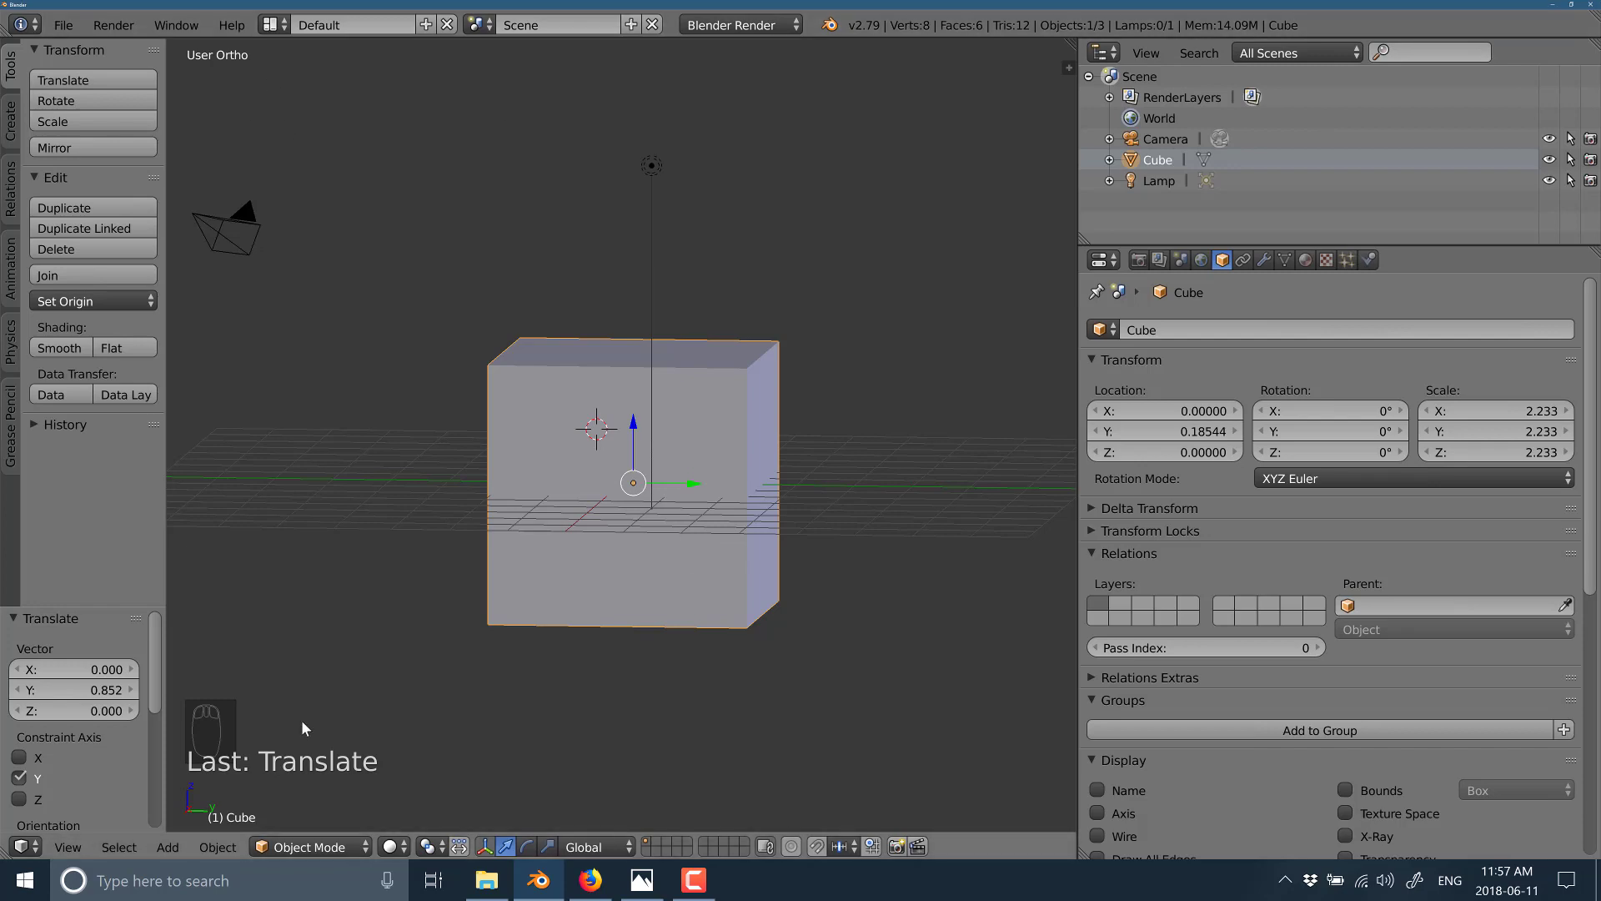
- Switch back to perspective and drag the cube along X to about -1.975
drag(339, 702, 338, 701)
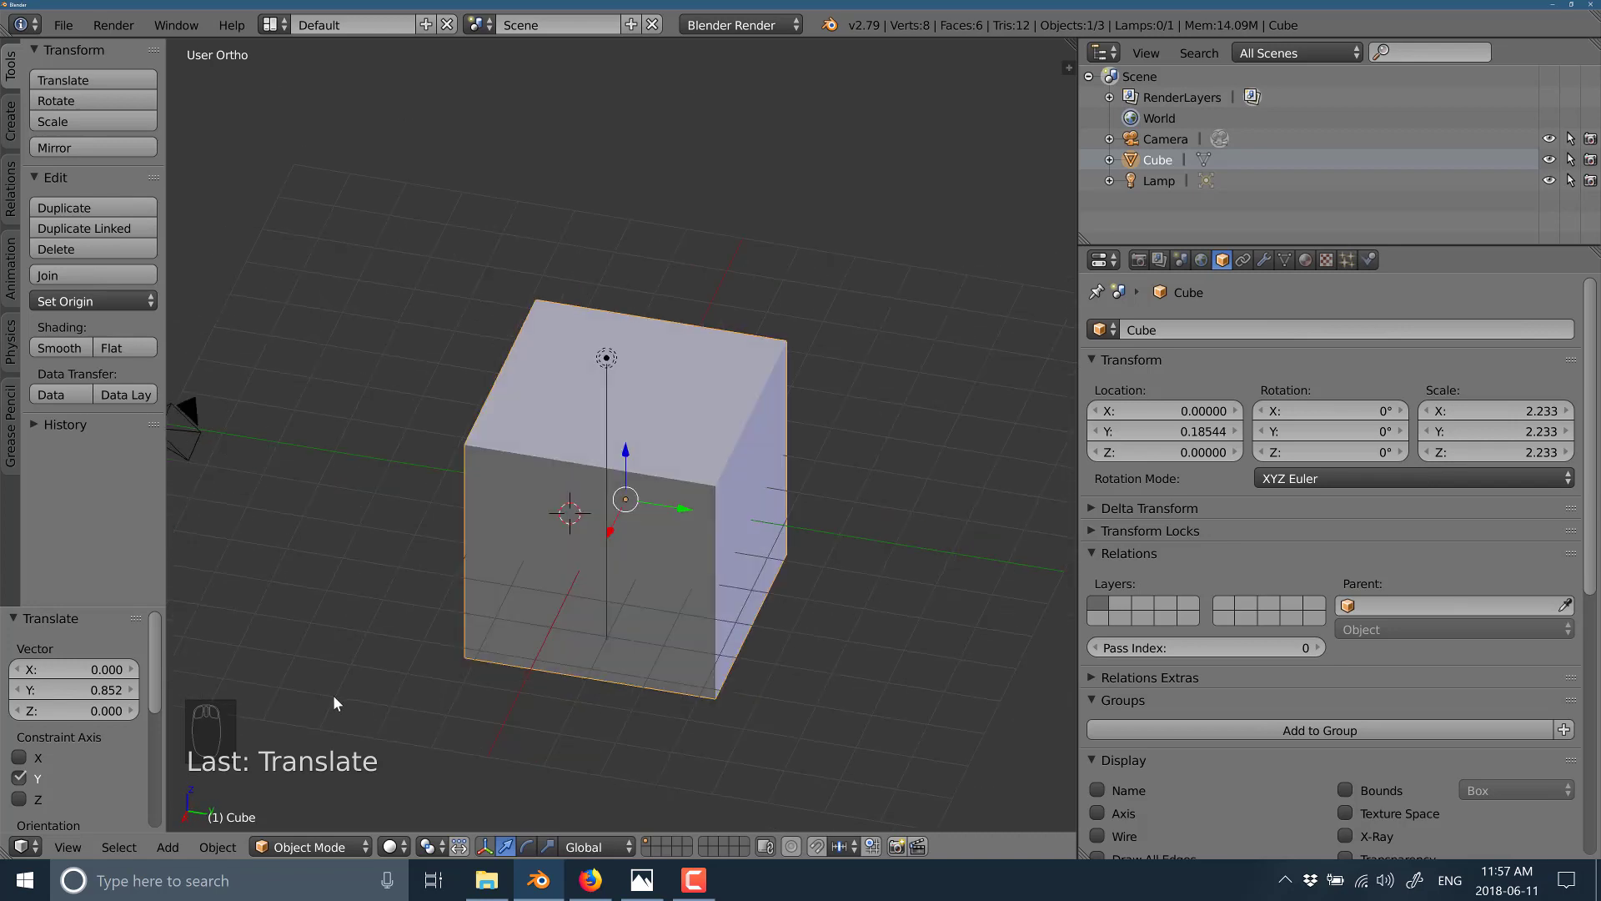
key(KP_5)
middle_click(490, 528)
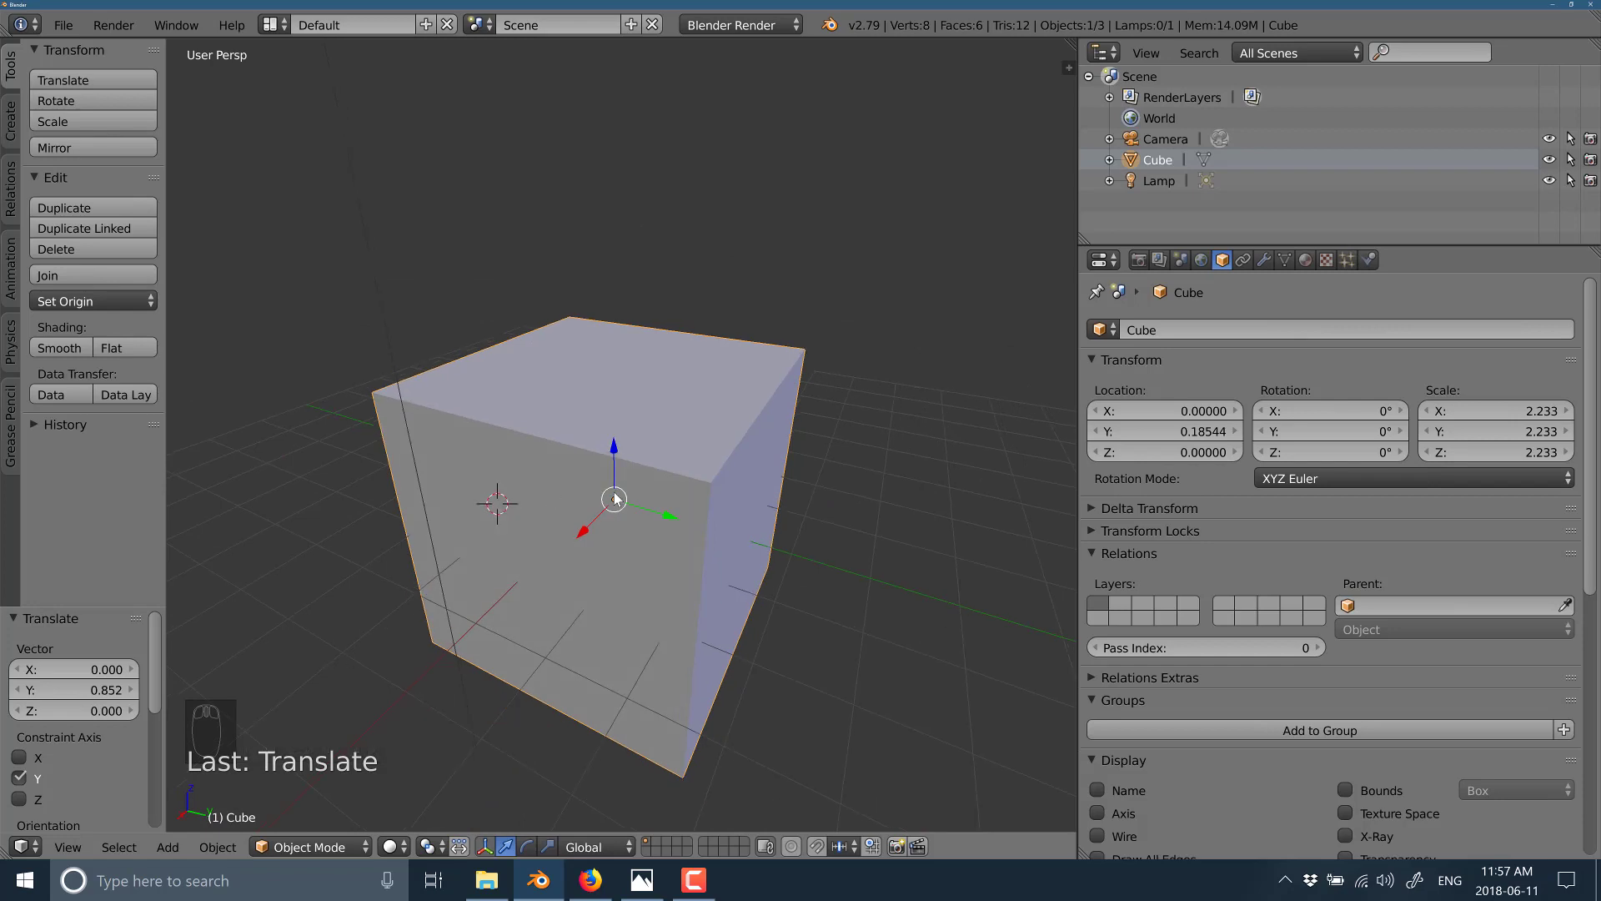
drag(589, 538, 691, 412)
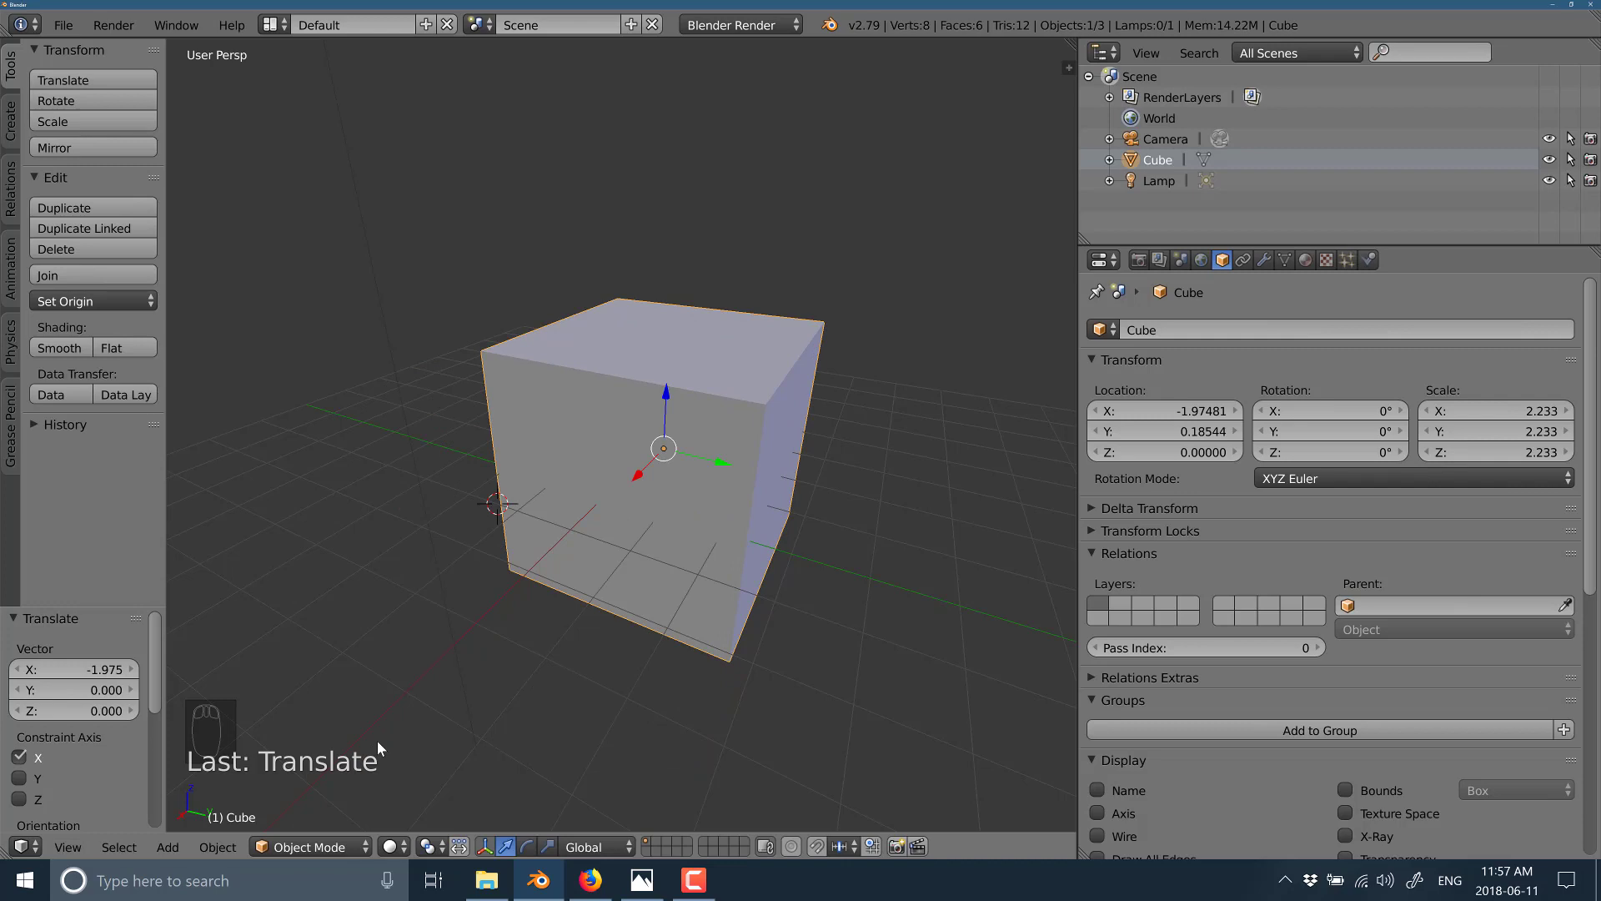
drag(365, 849, 365, 849)
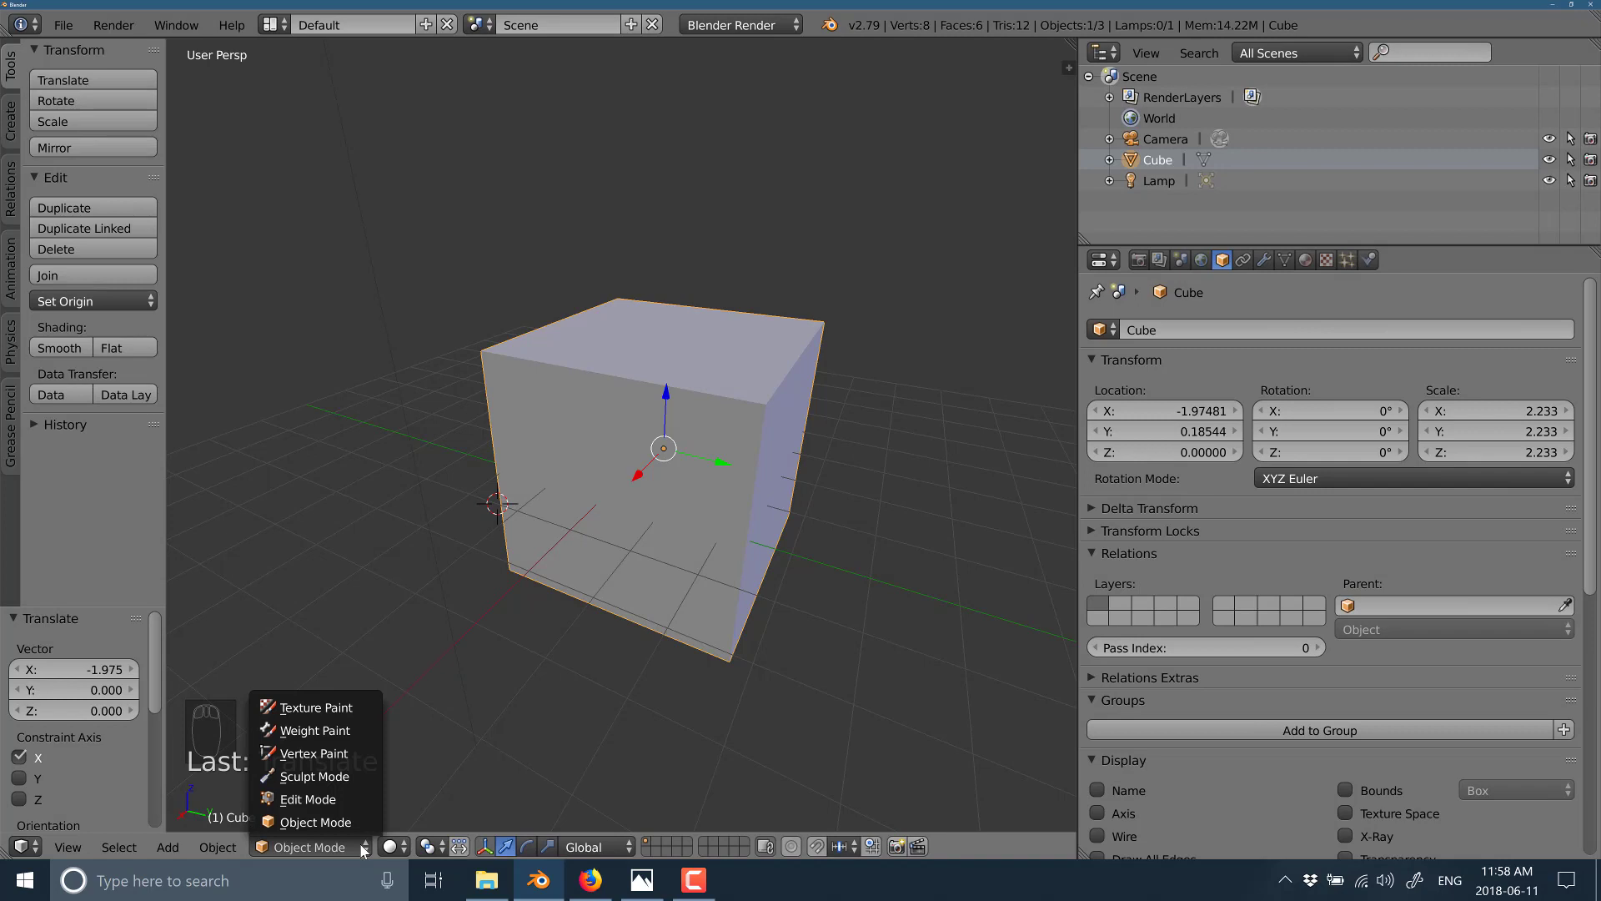
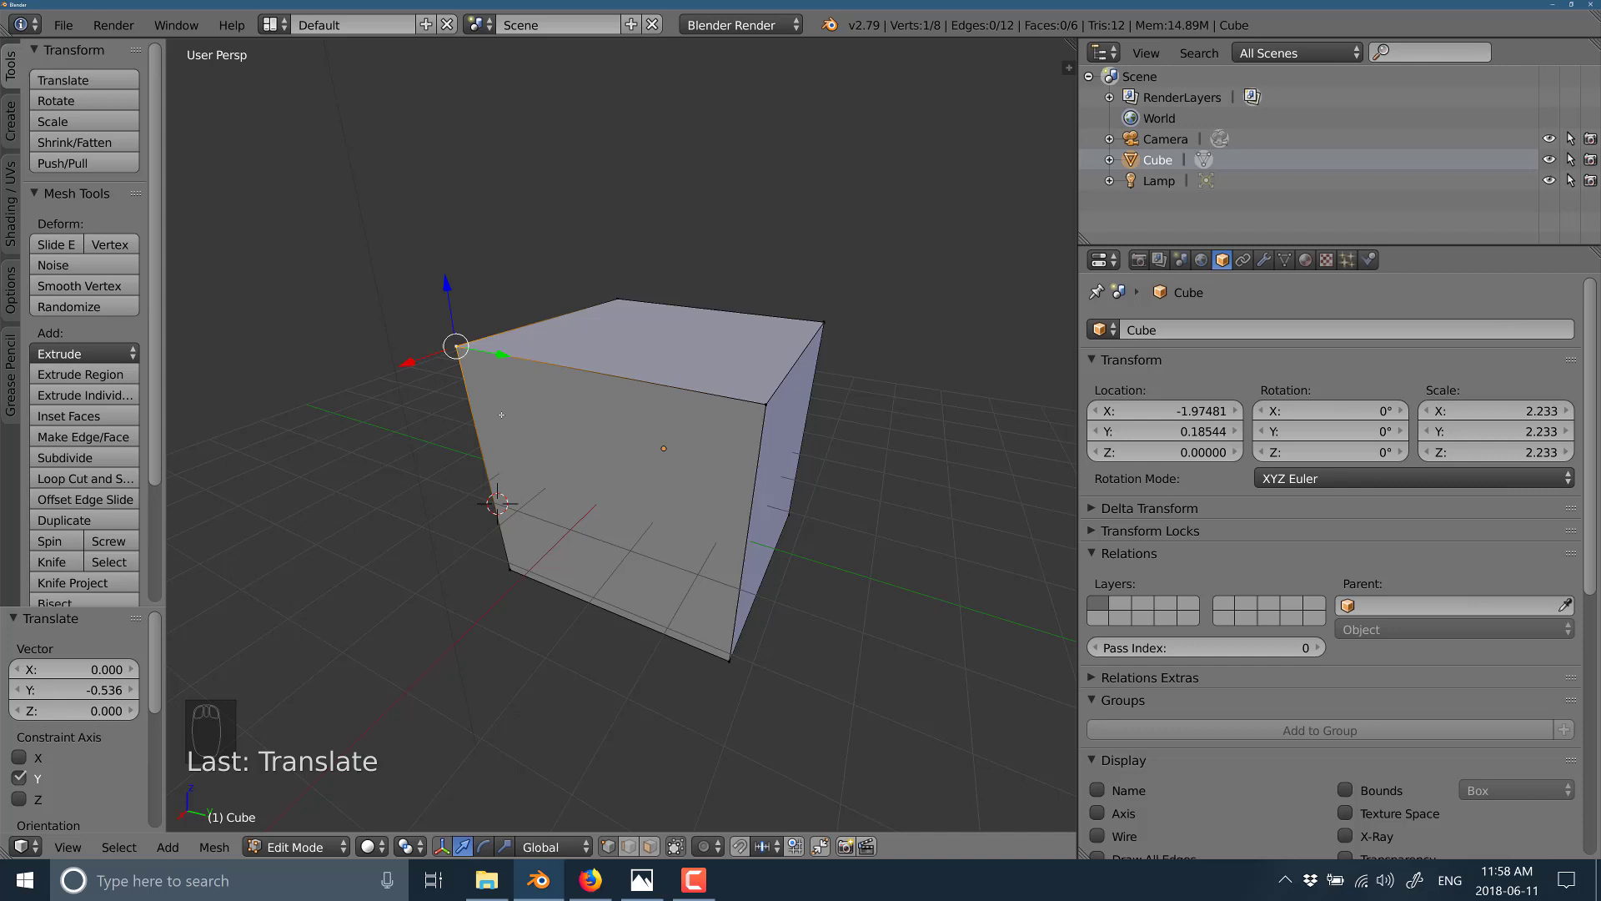
- Drag the selected top-left corner vertex outward to slant the cube's left side
key(g)
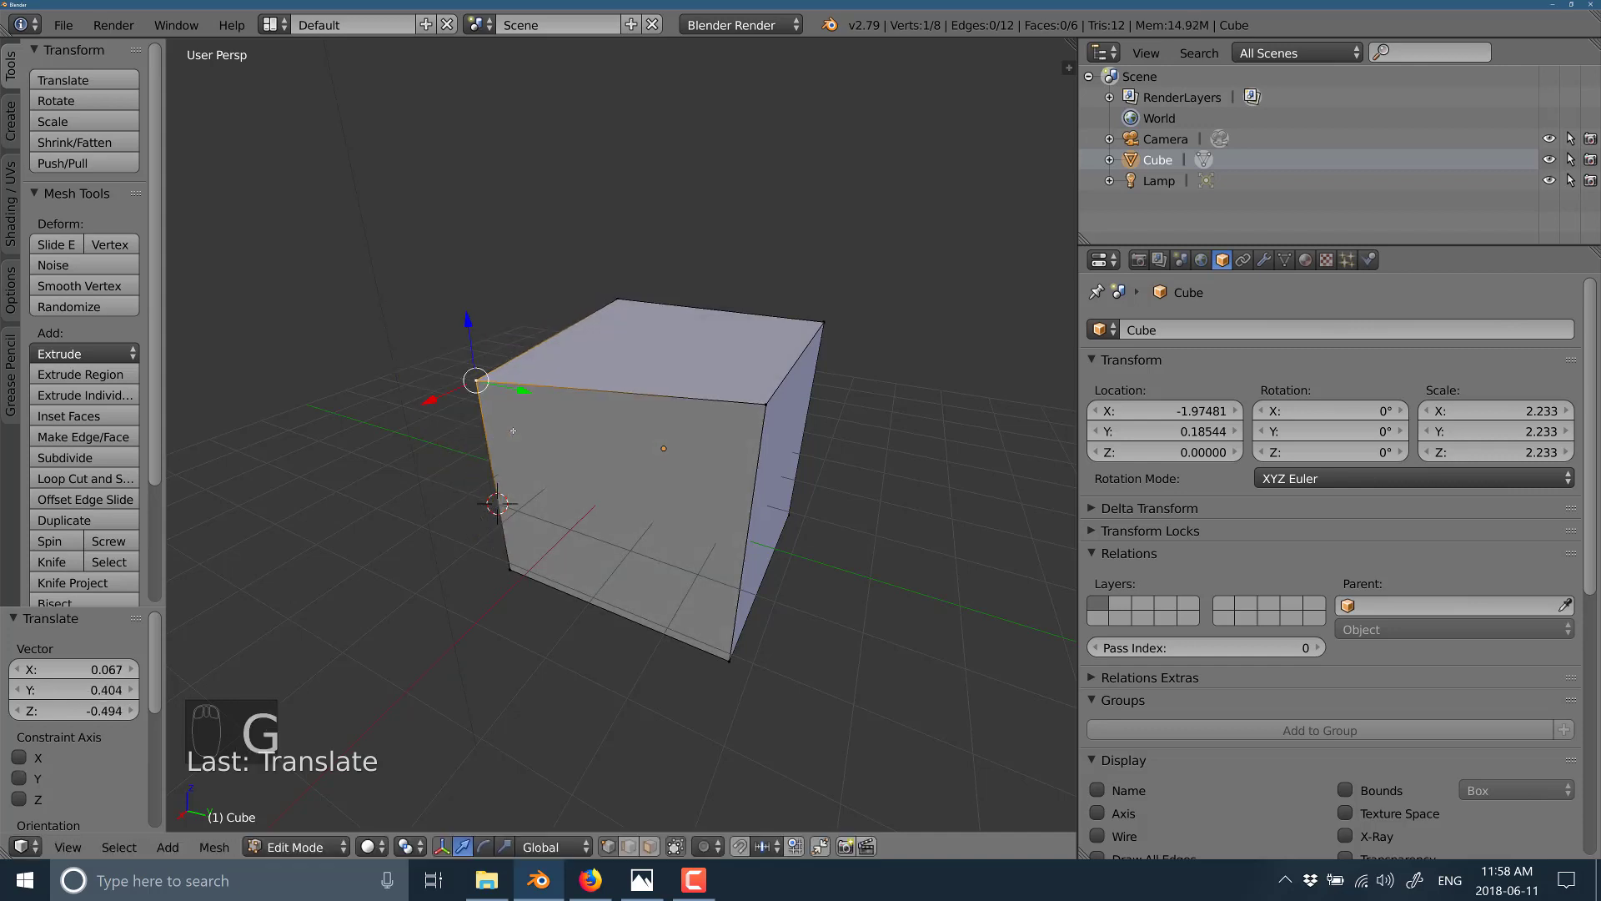
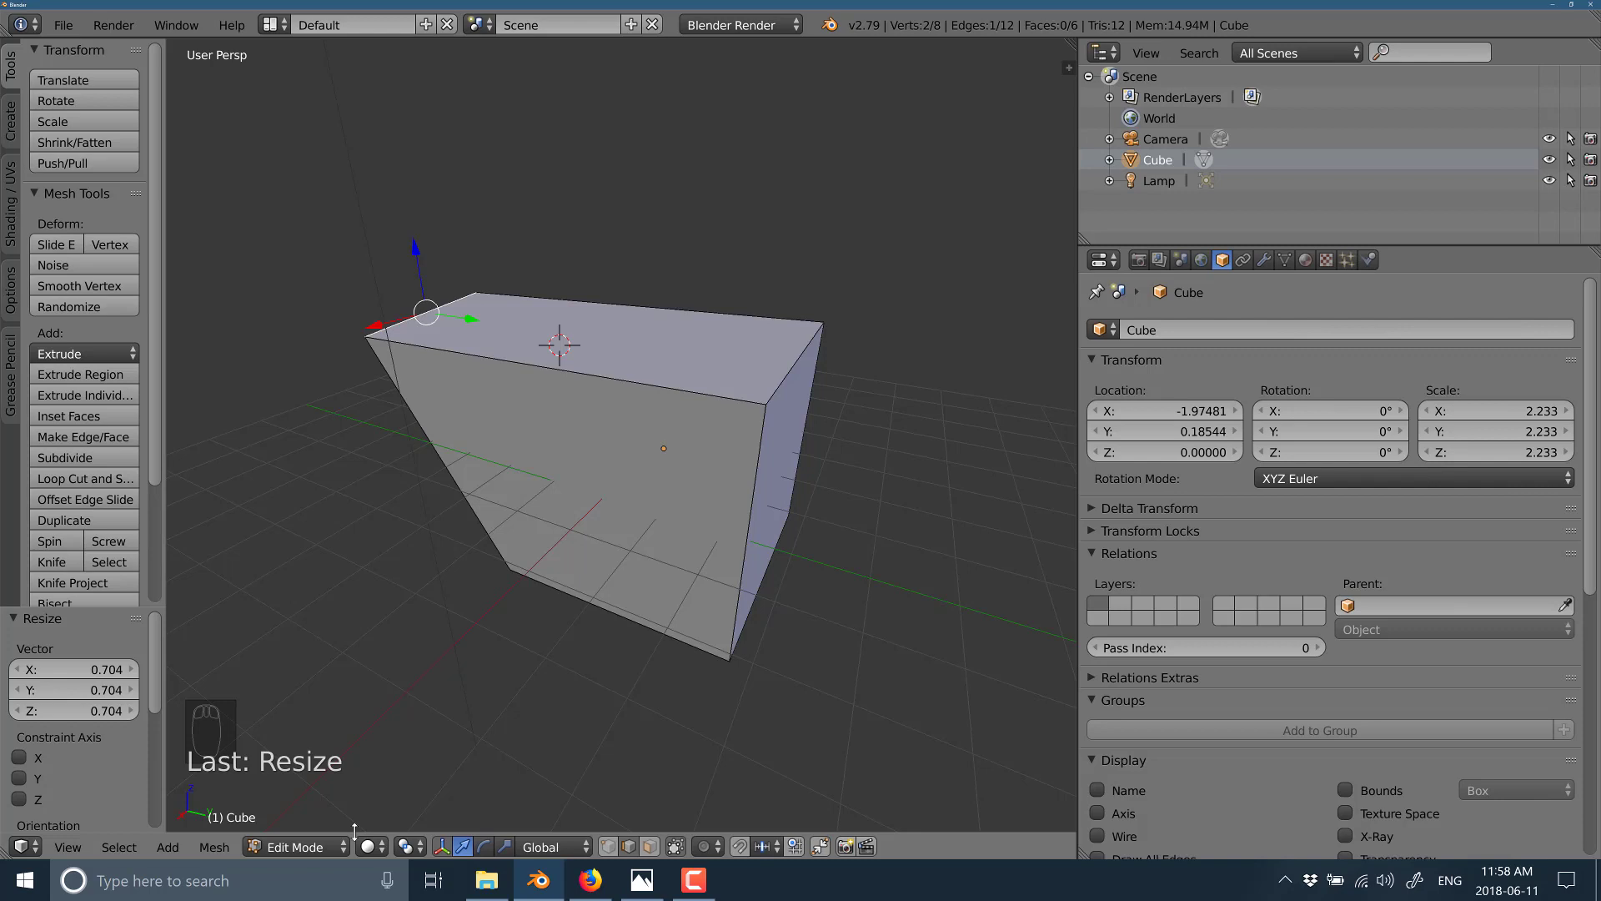
- Cycle out of Weight Paint into Edit Mode and switch to face selection for the right side face
key(ctrl+Tab)
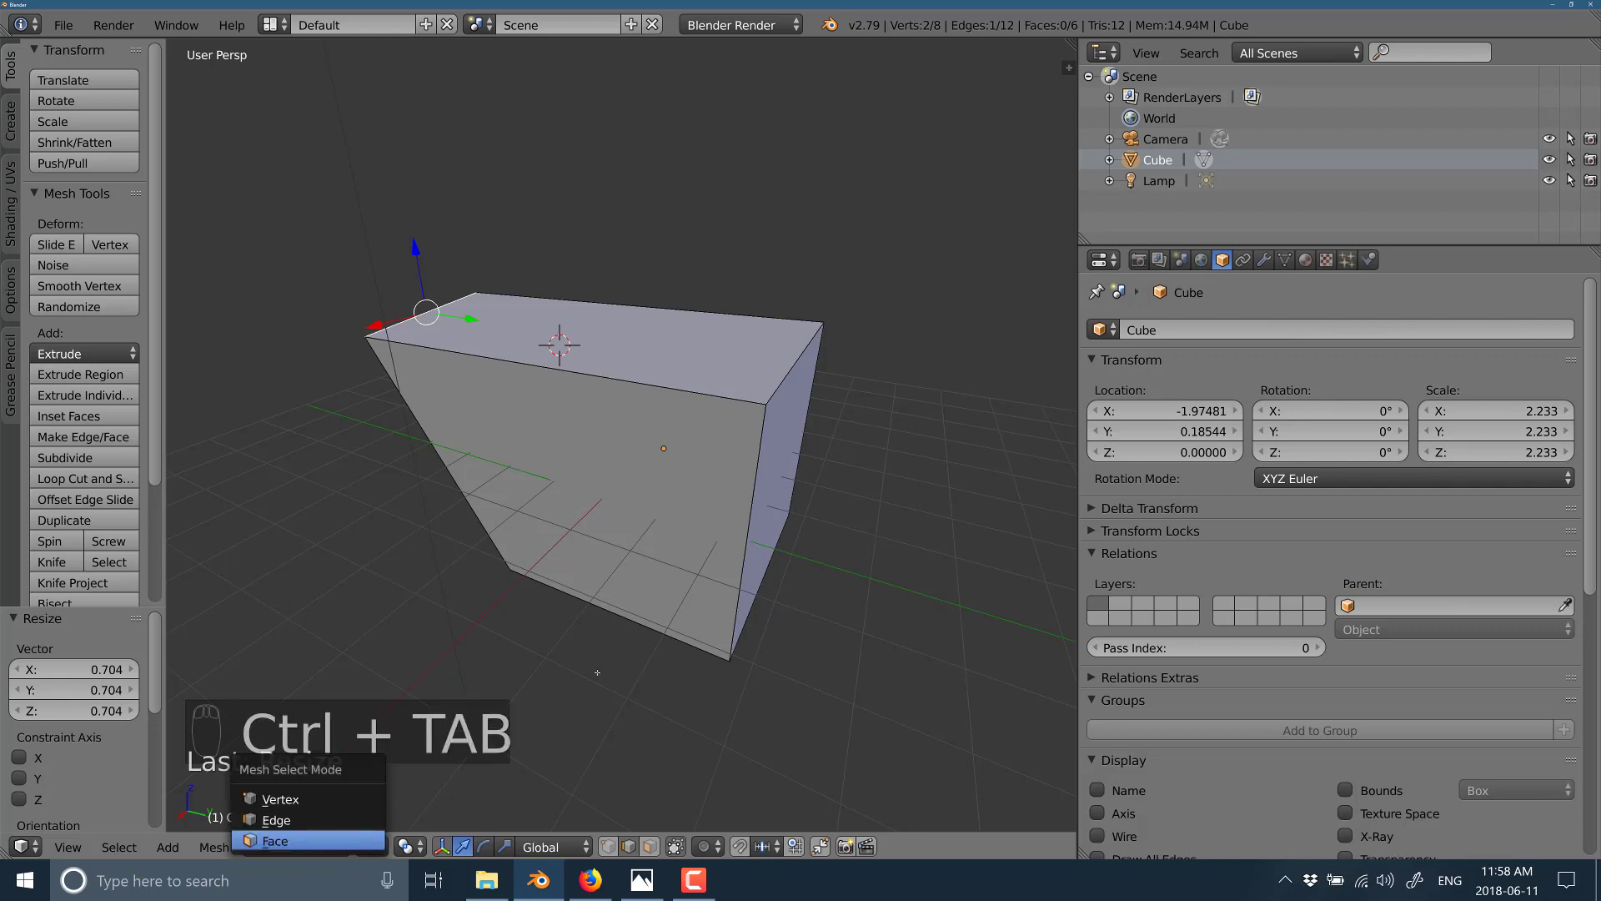
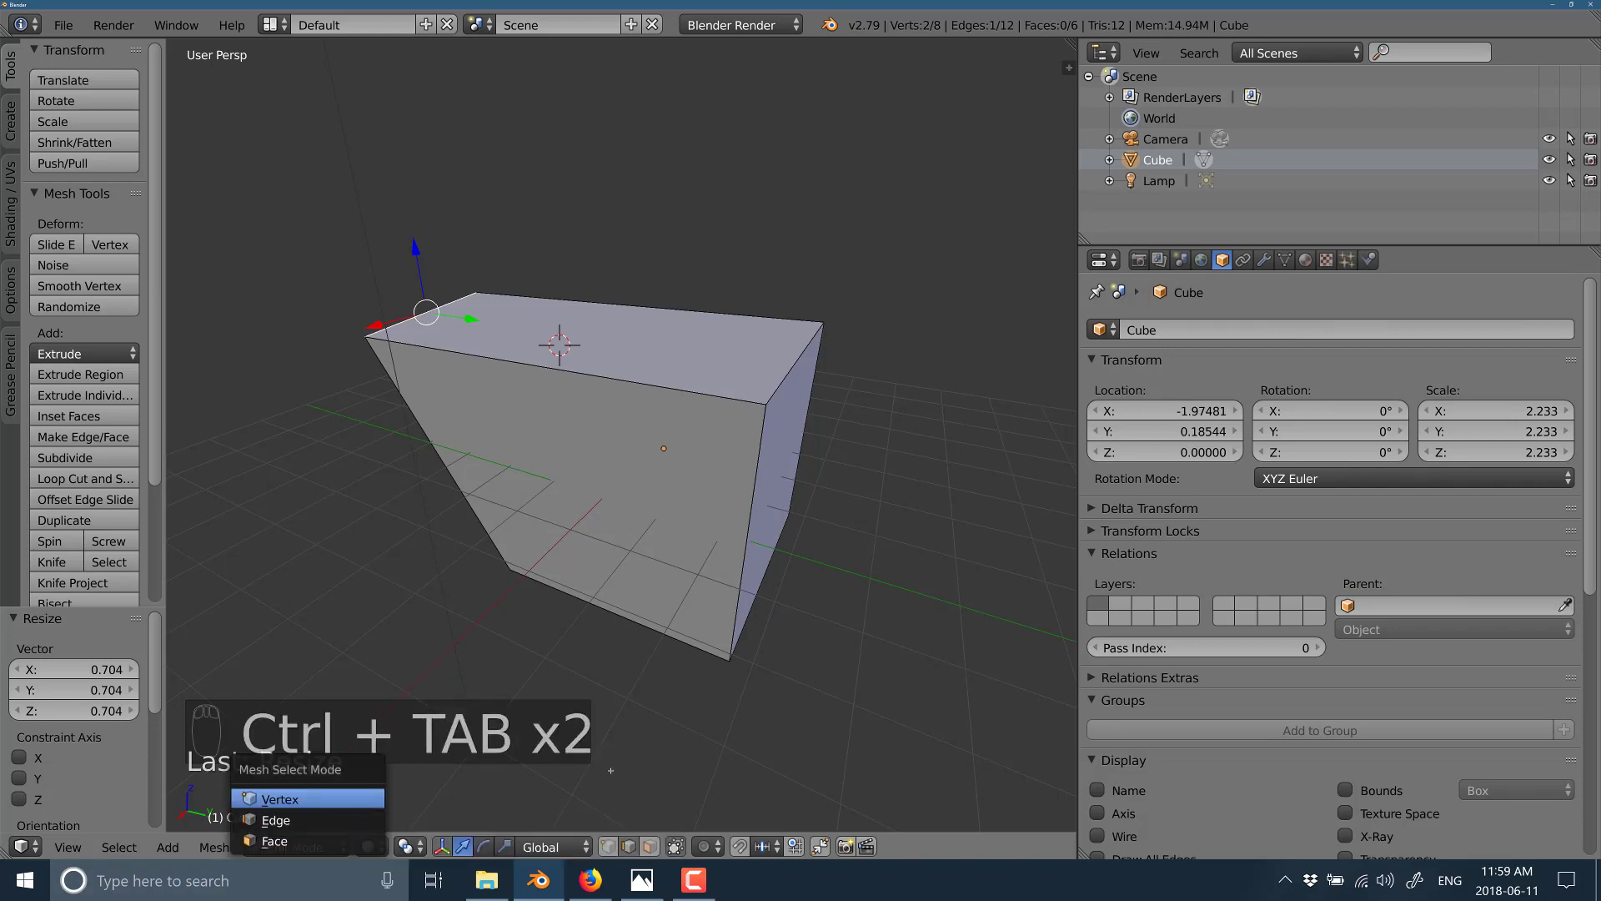
key(shift+Tab)
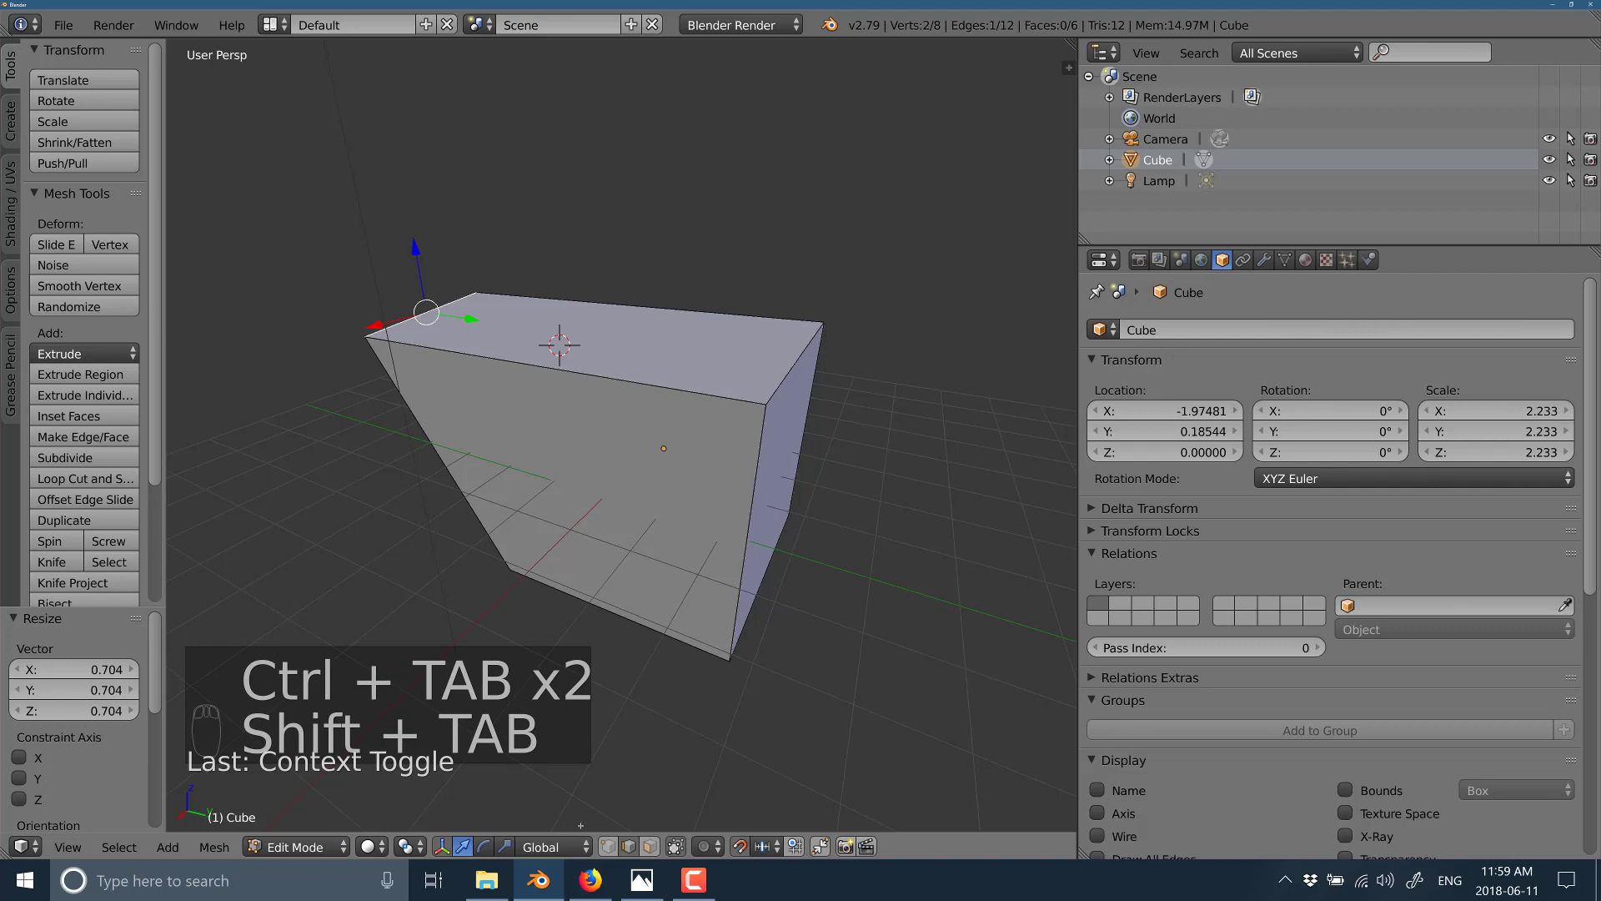
key(ctrl+Tab)
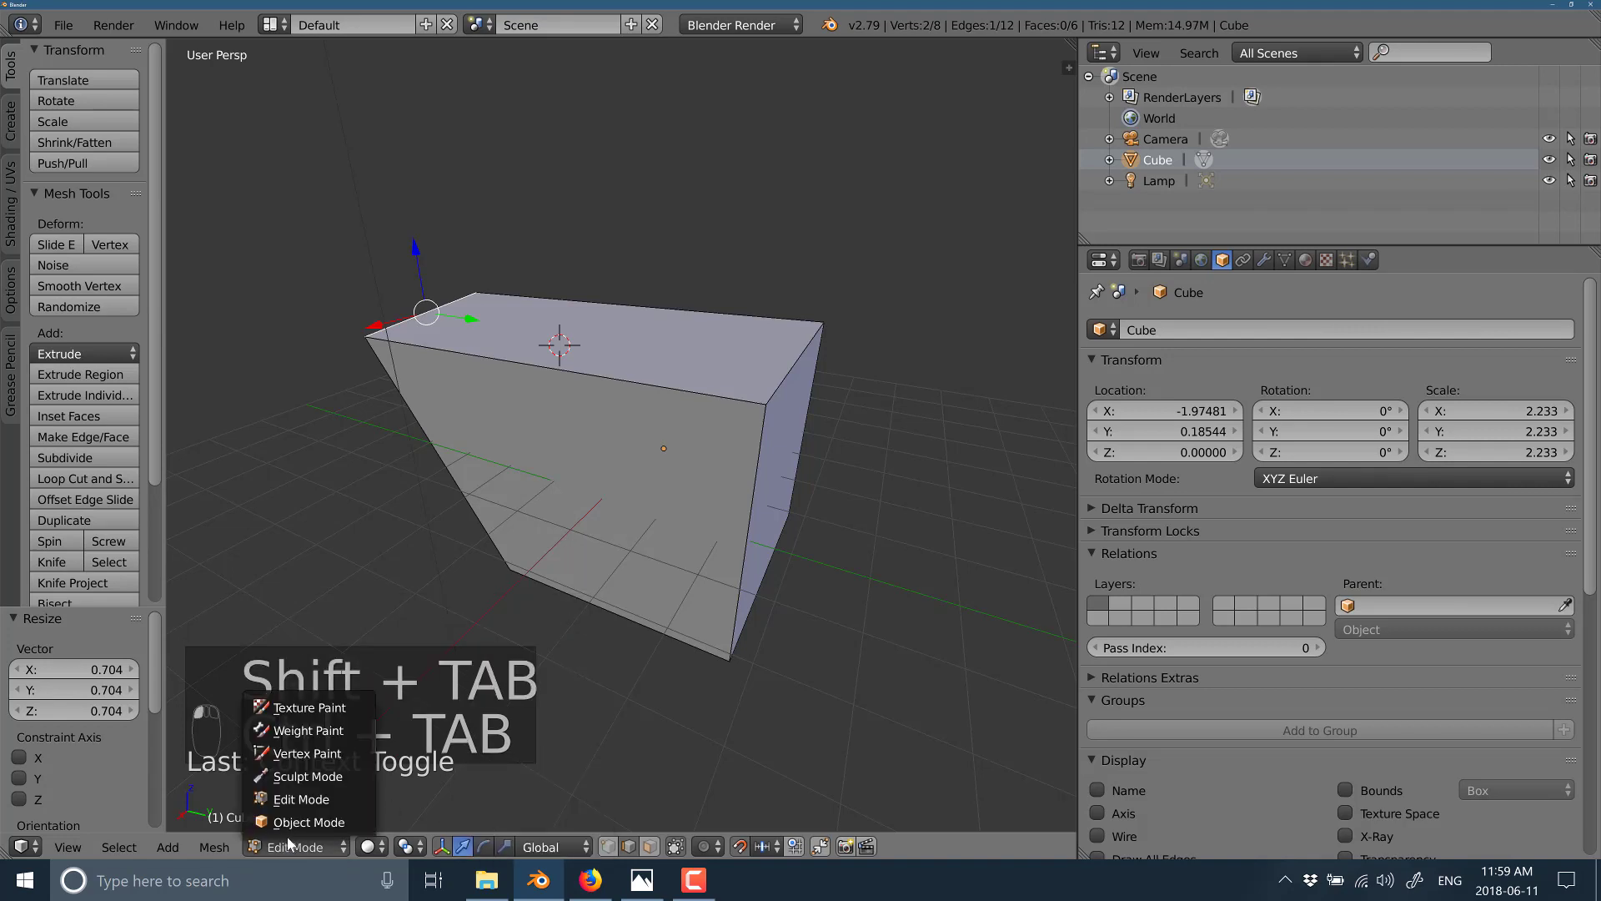
key(ctrl+Tab)
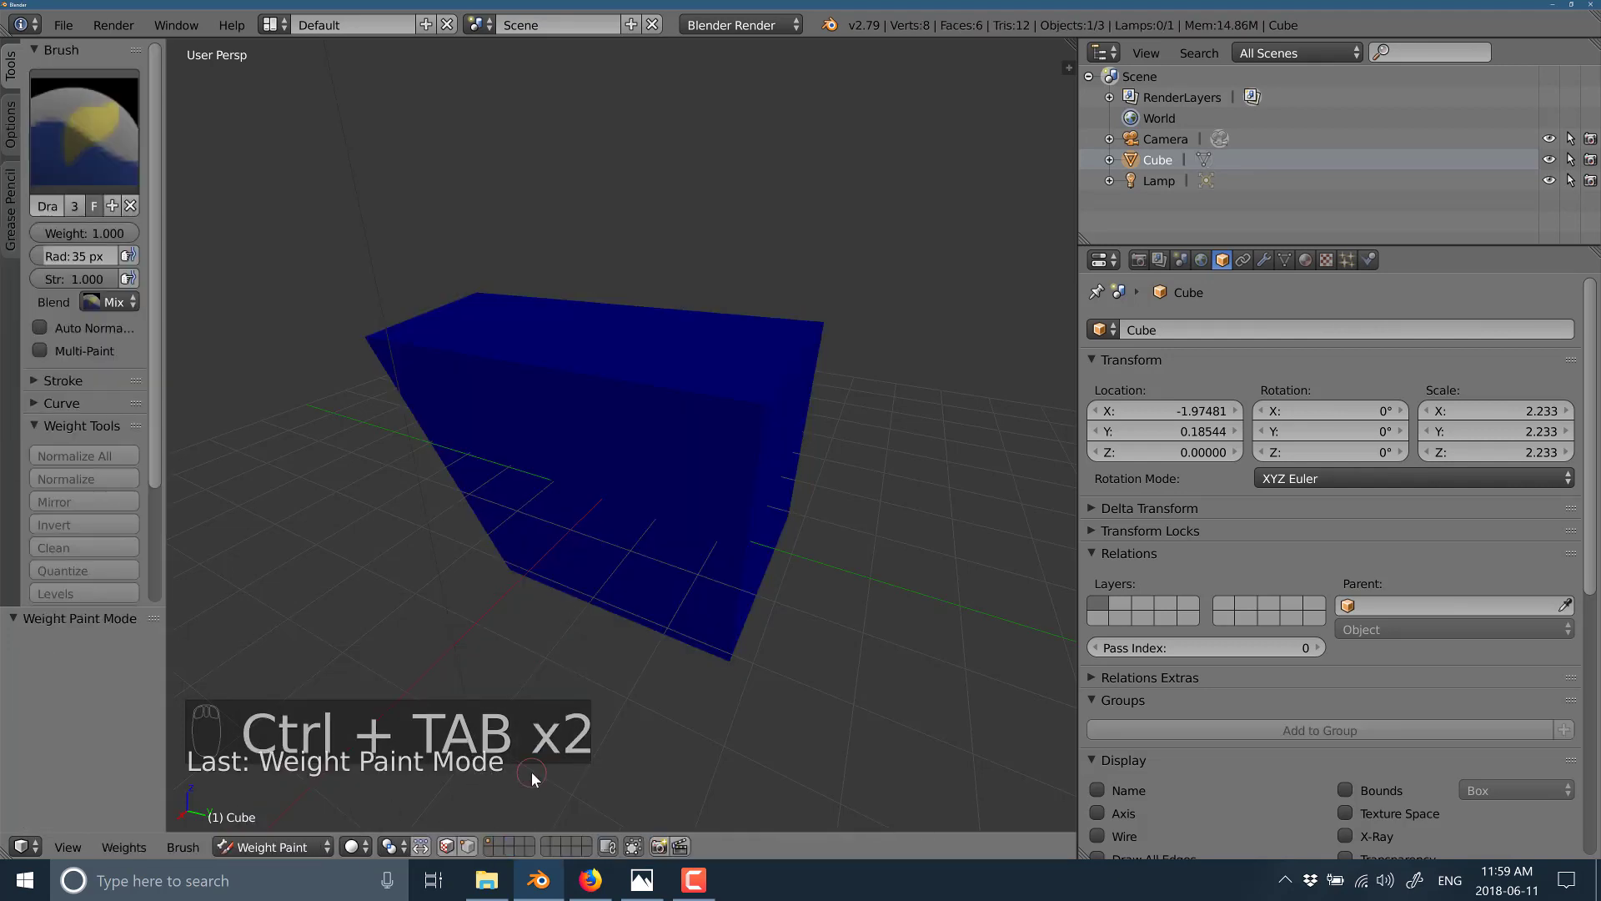
key(ctrl+Tab)
key(ctrl+Tab)
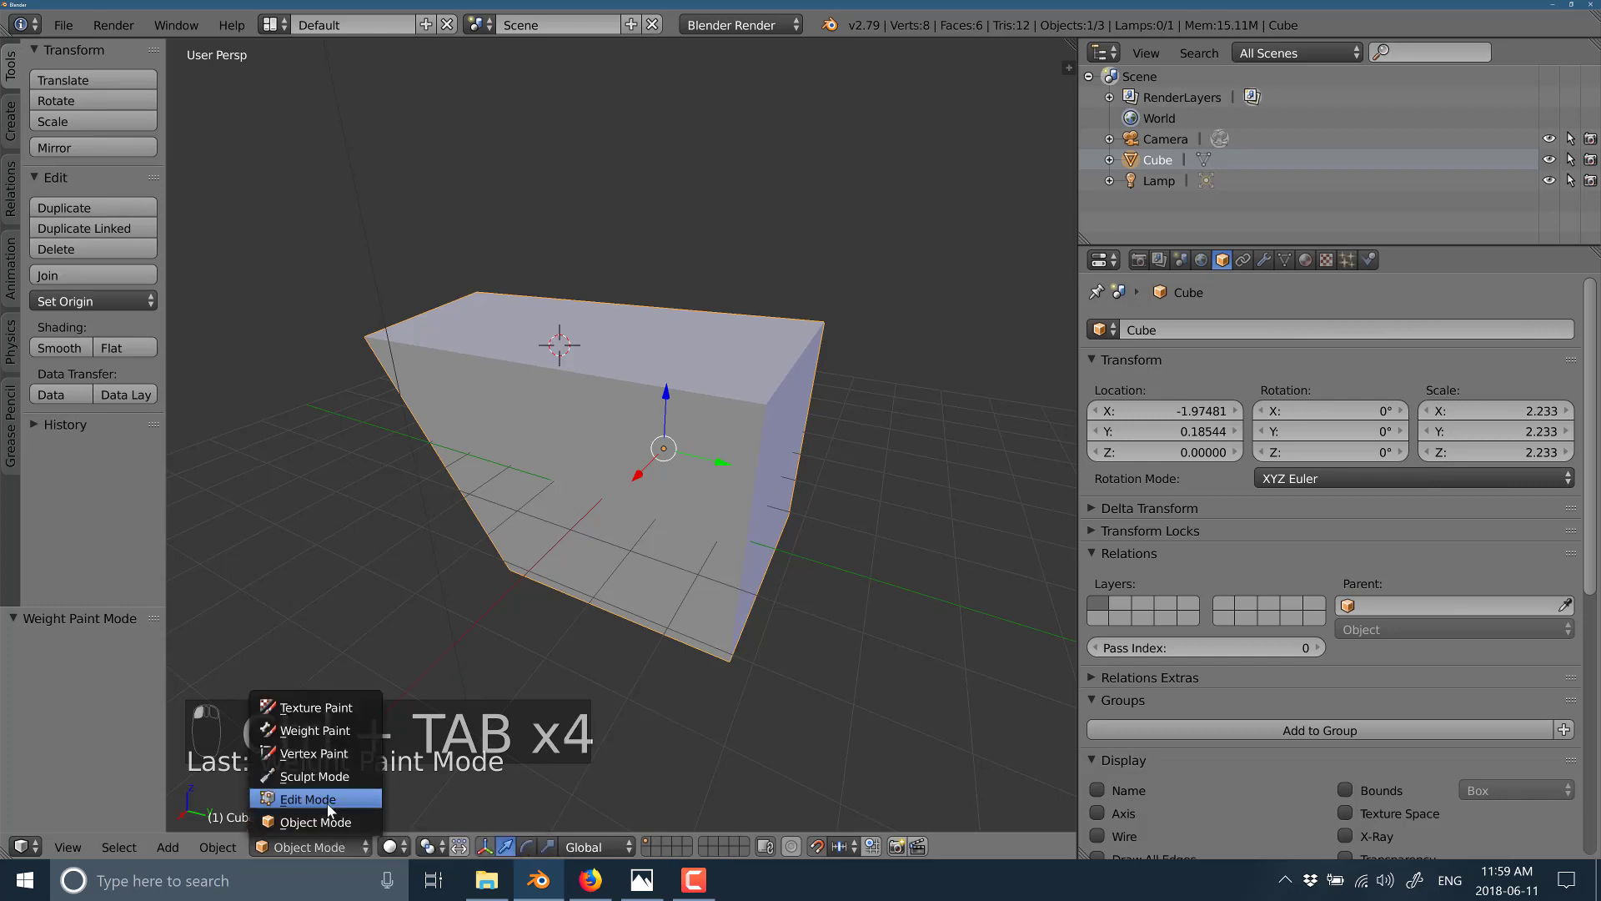
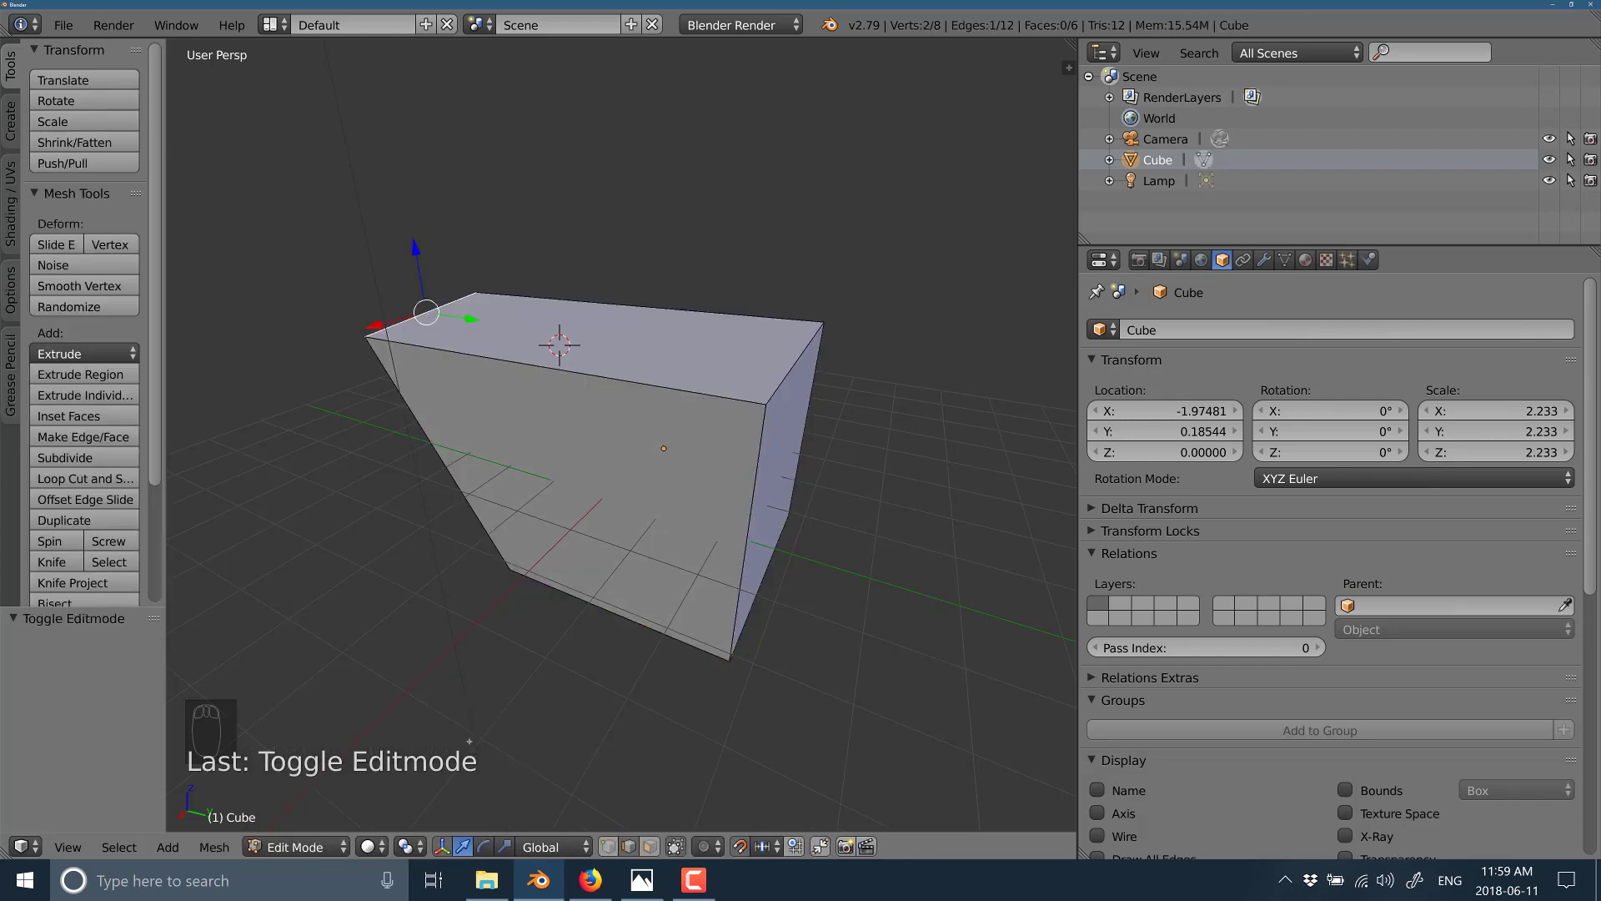
key(ctrl+Tab)
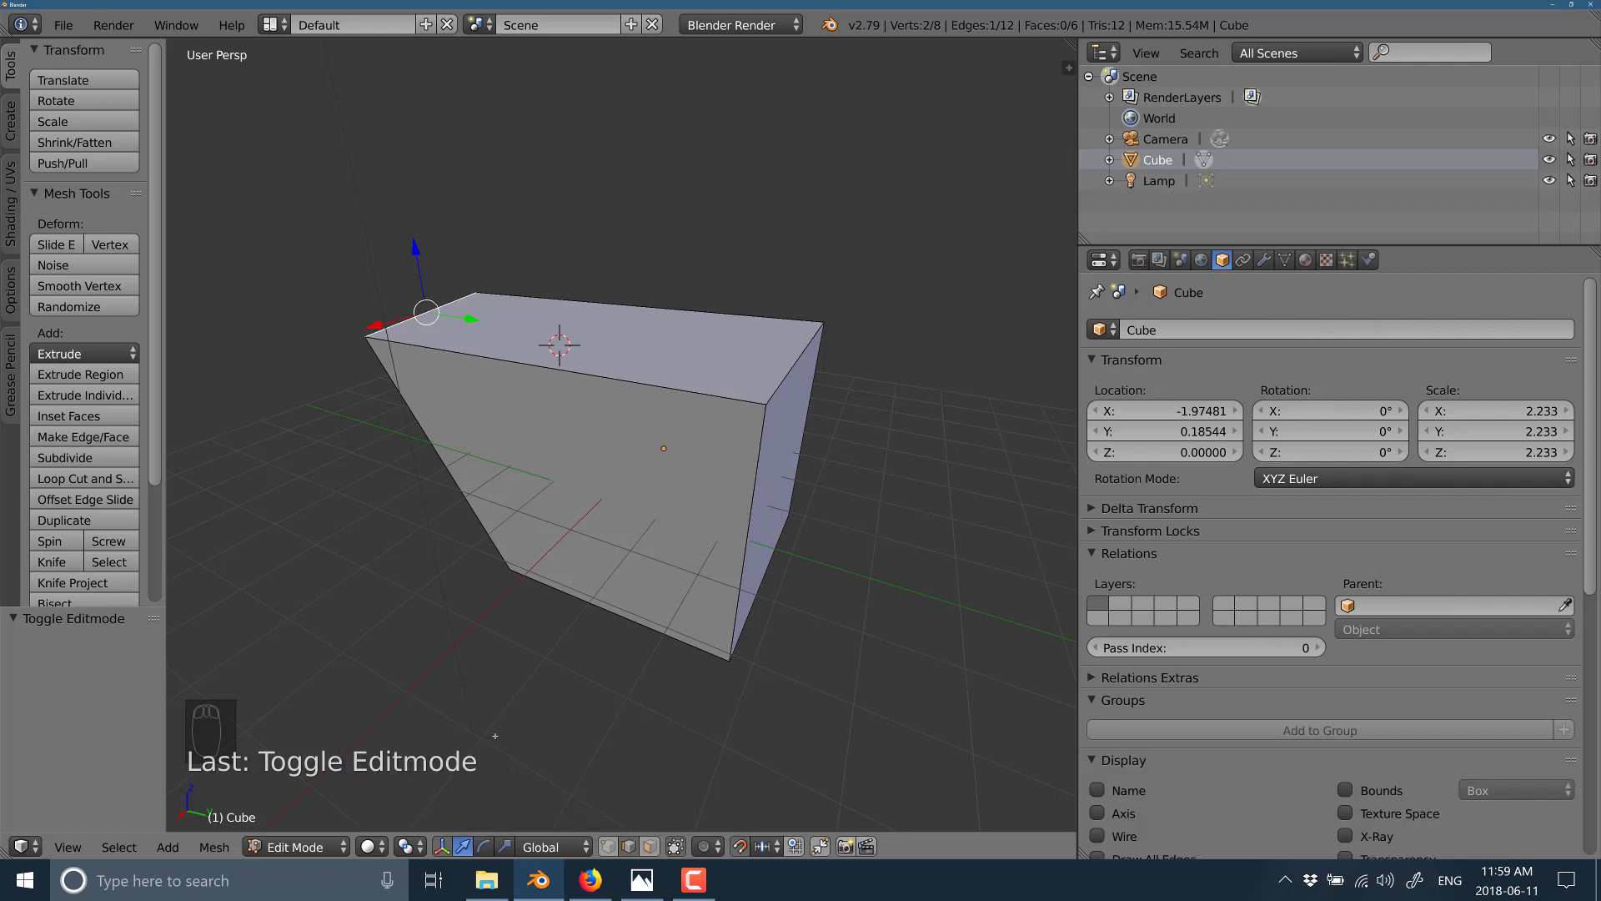
key(ctrl+Tab)
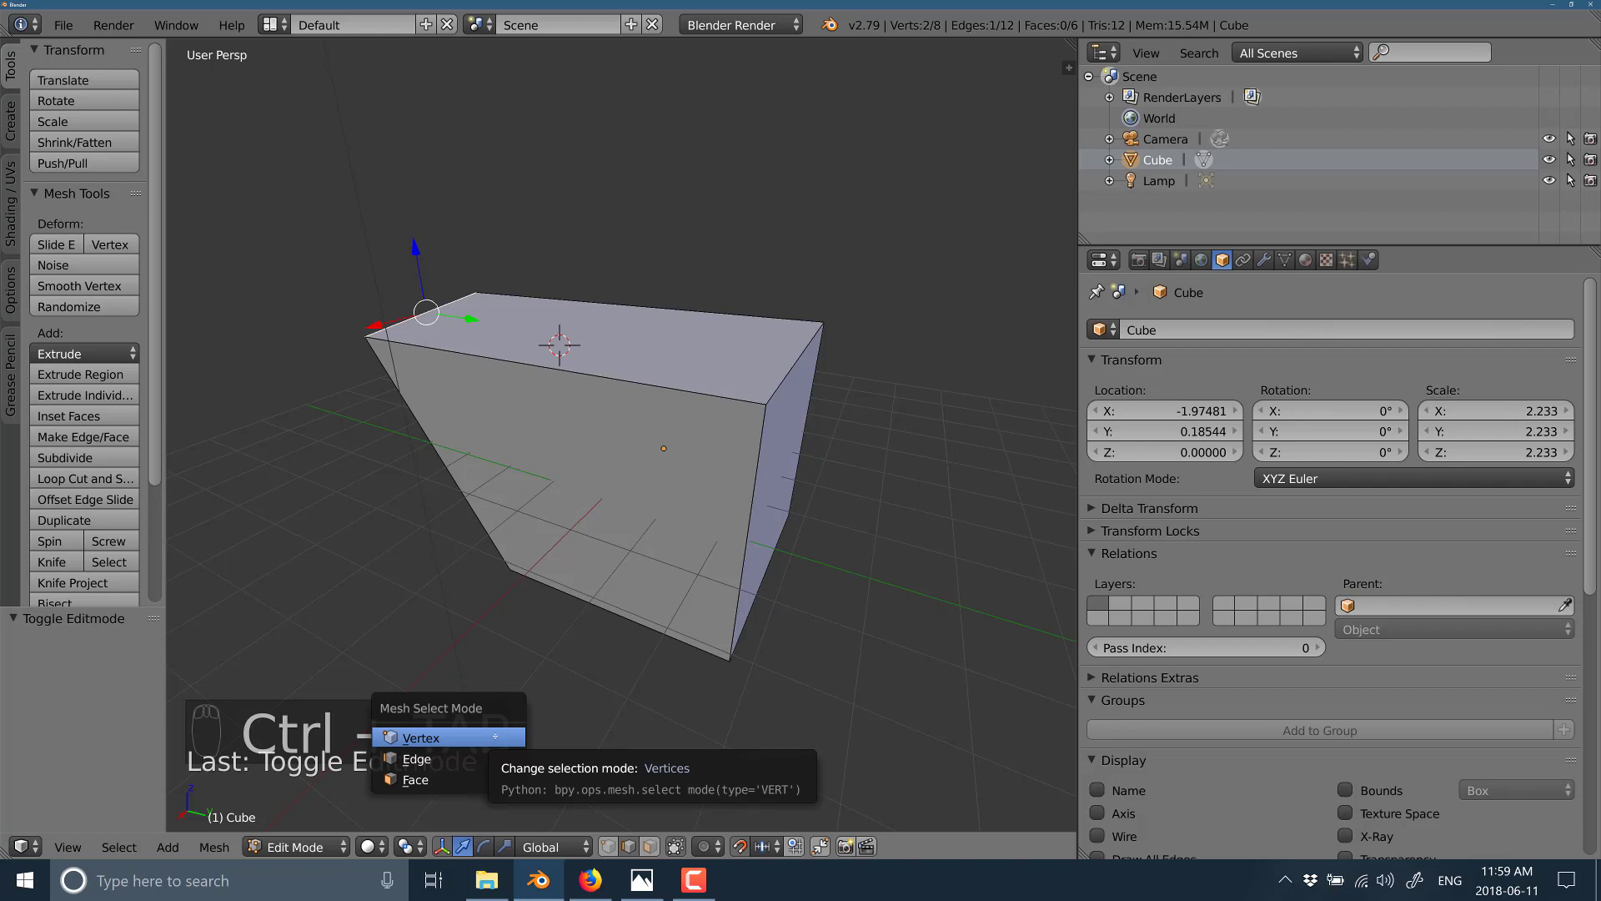
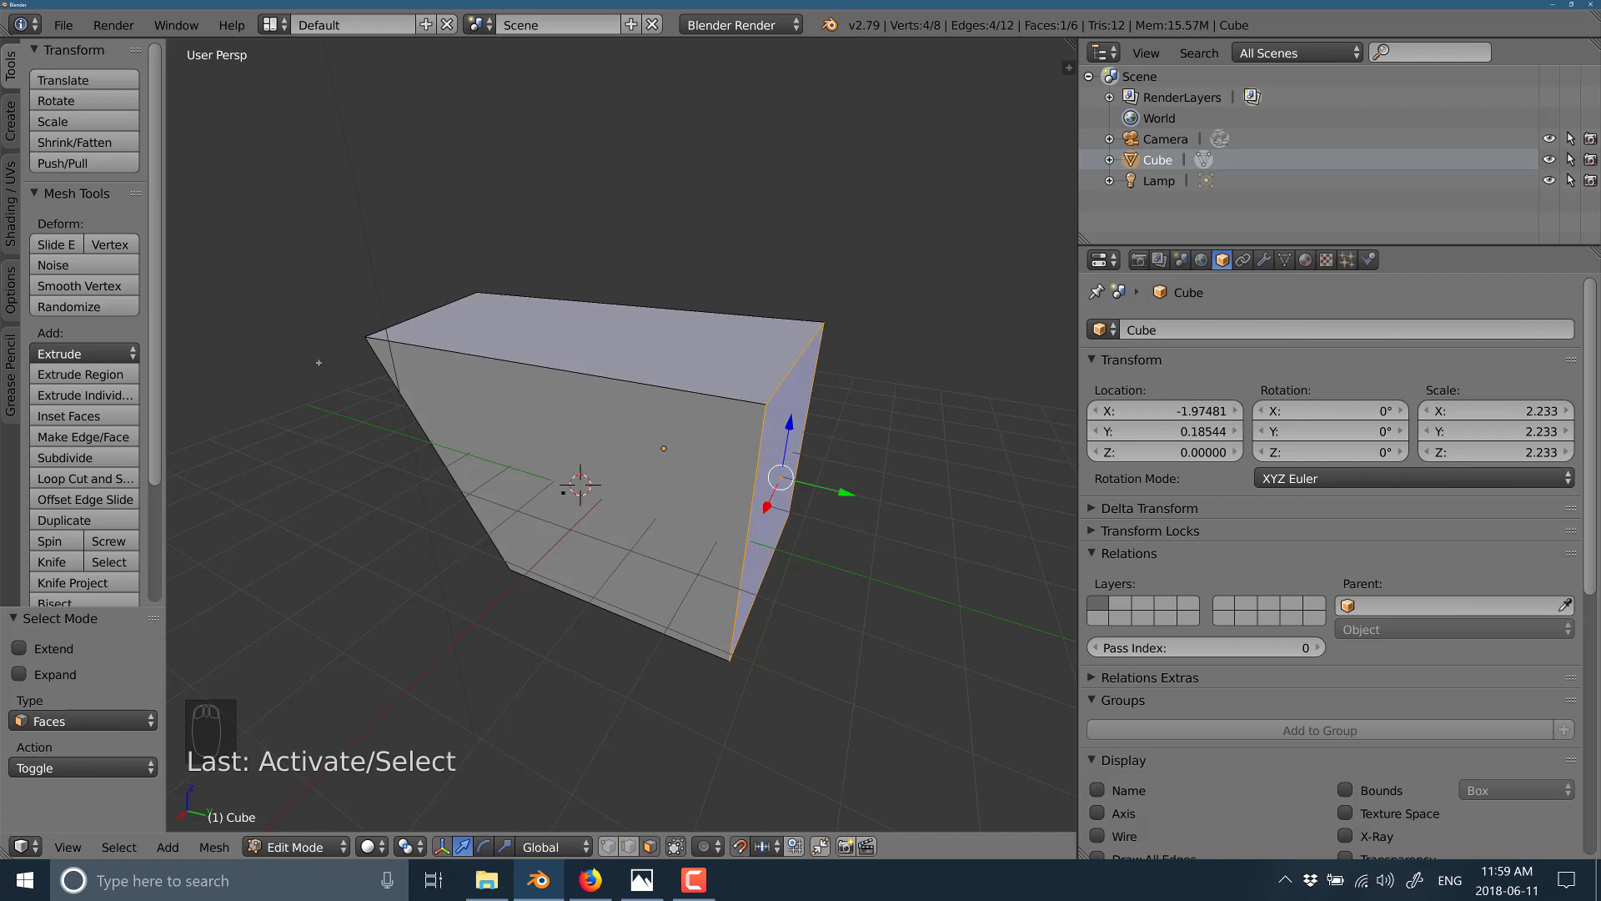
- Review the Edges menu (Ctrl+E), dismiss it and orbit toward the cube's left front corner
key(ctrl+e)
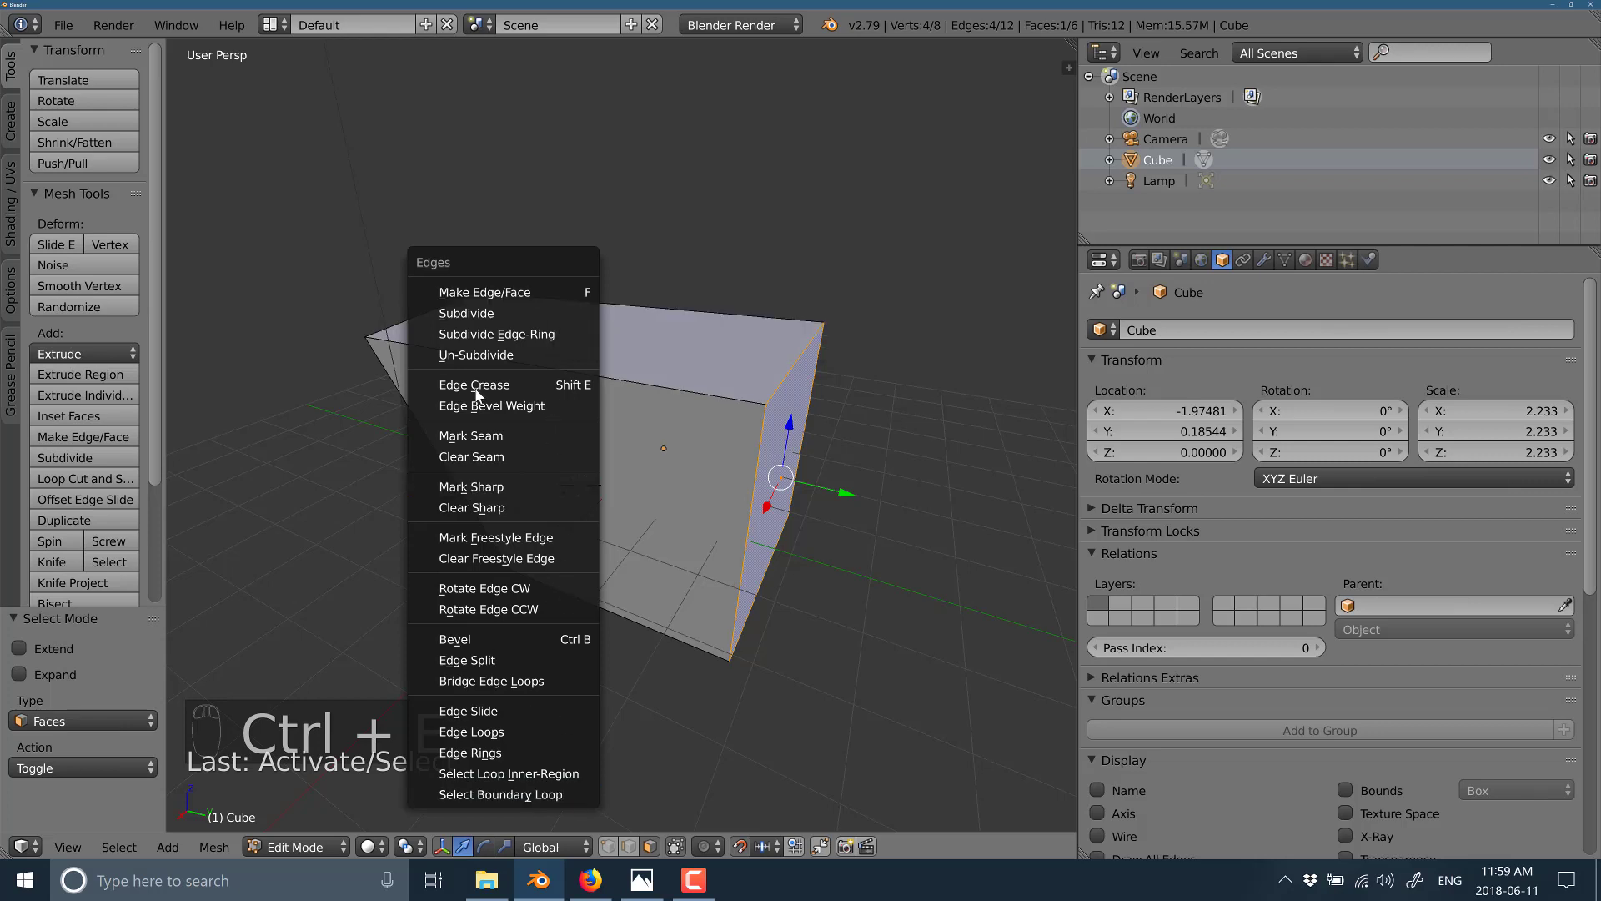
key(ctrl+f)
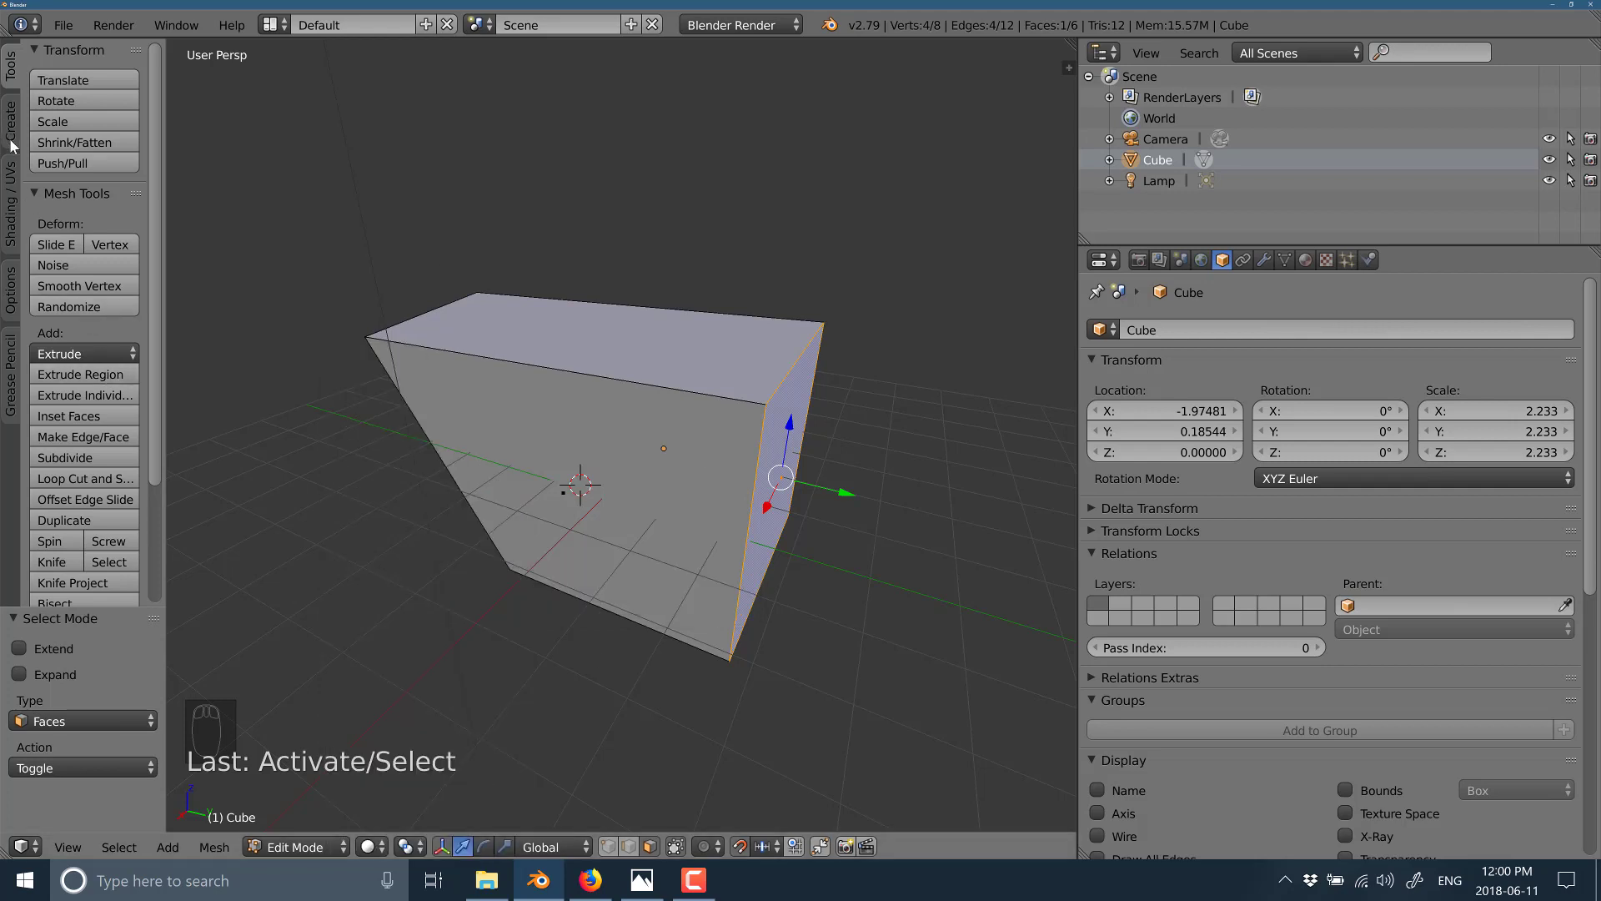
middle_click(53, 238)
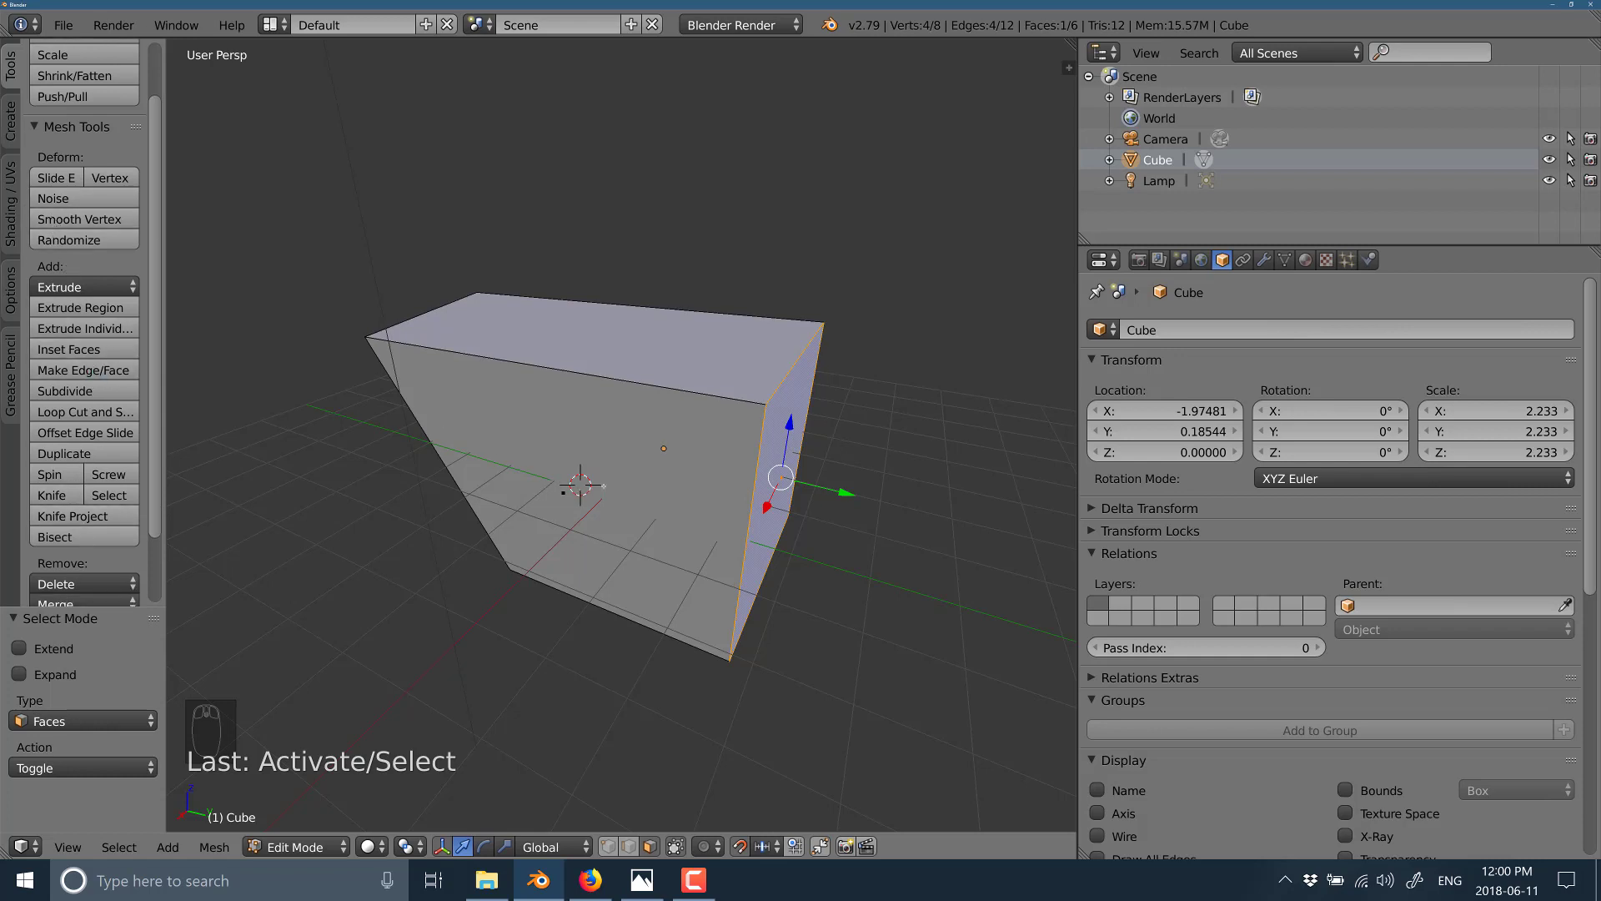
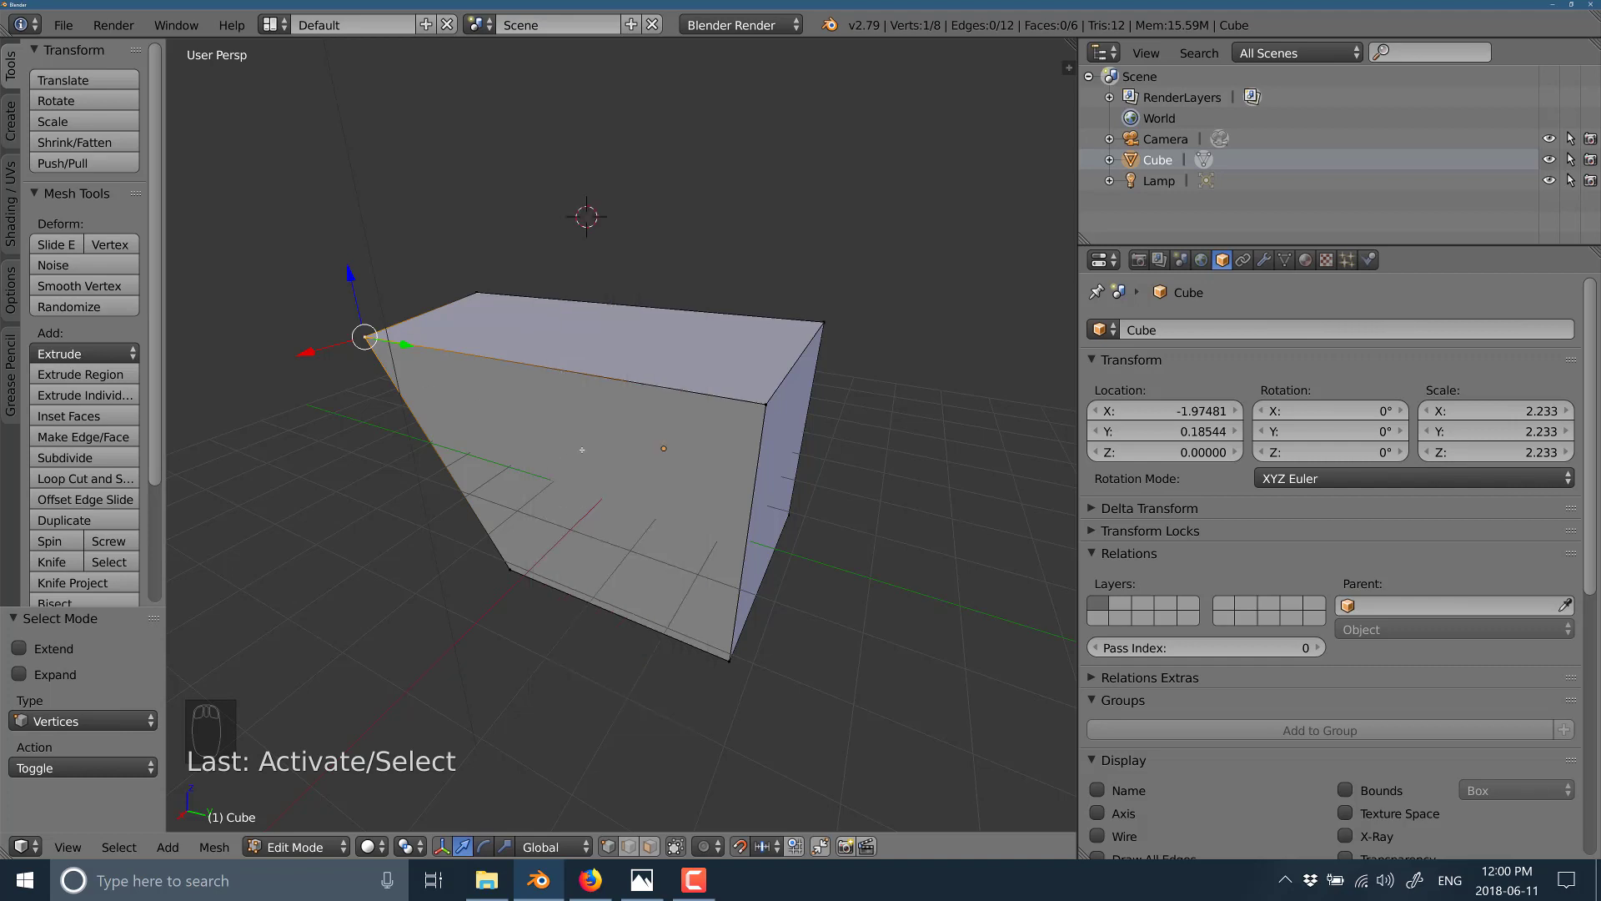
- Bring up the Specials menu (W) to review the special mesh operations
key(w)
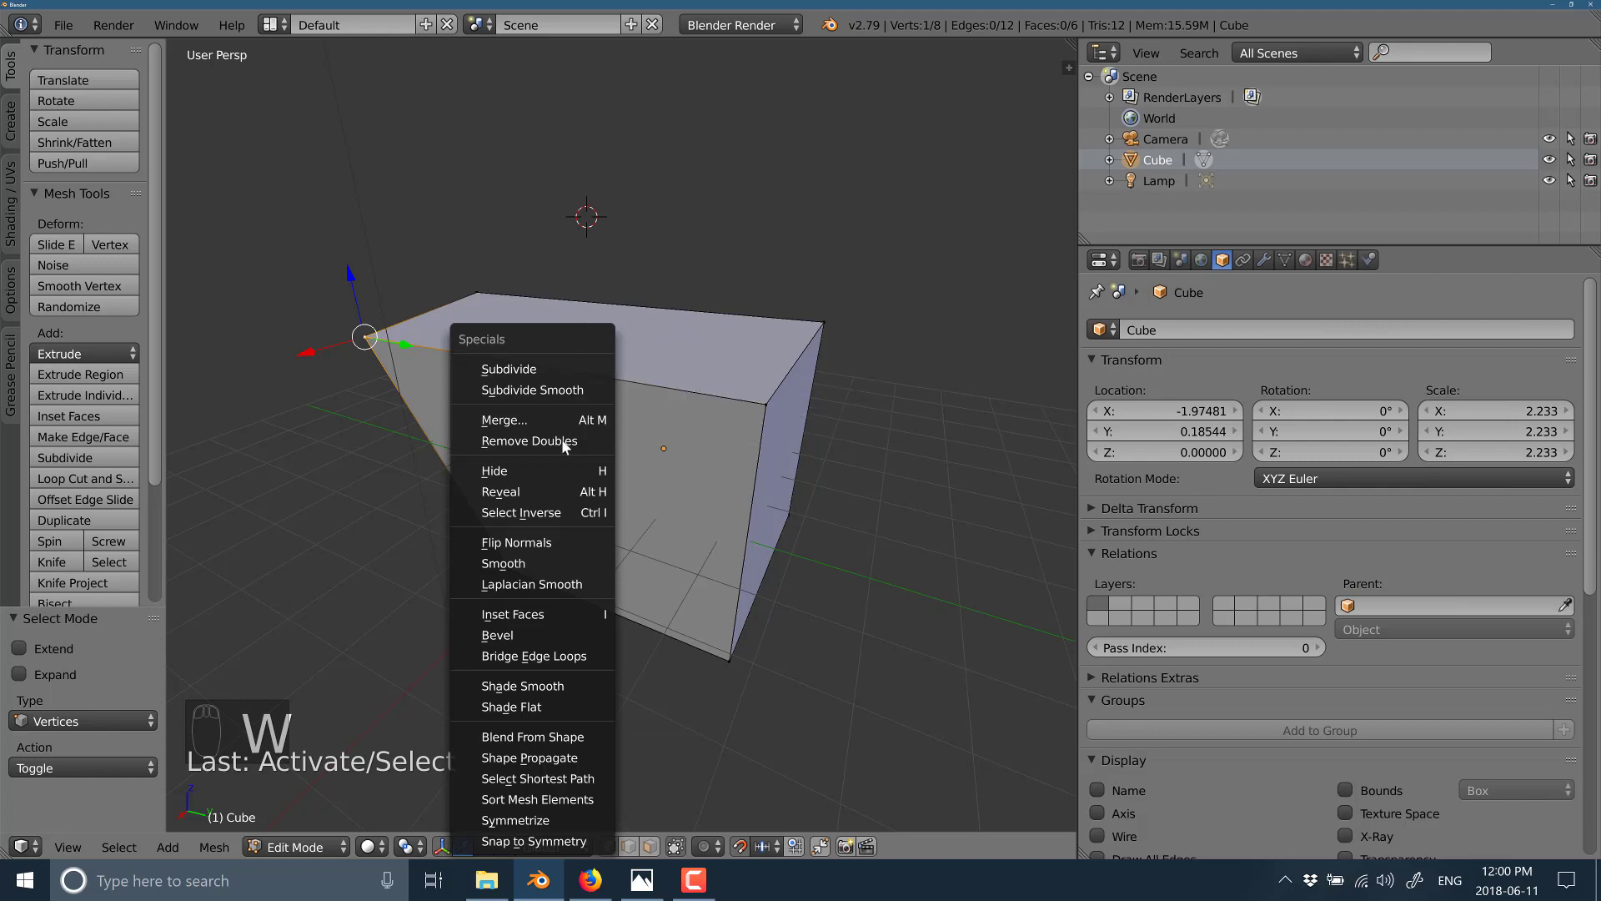
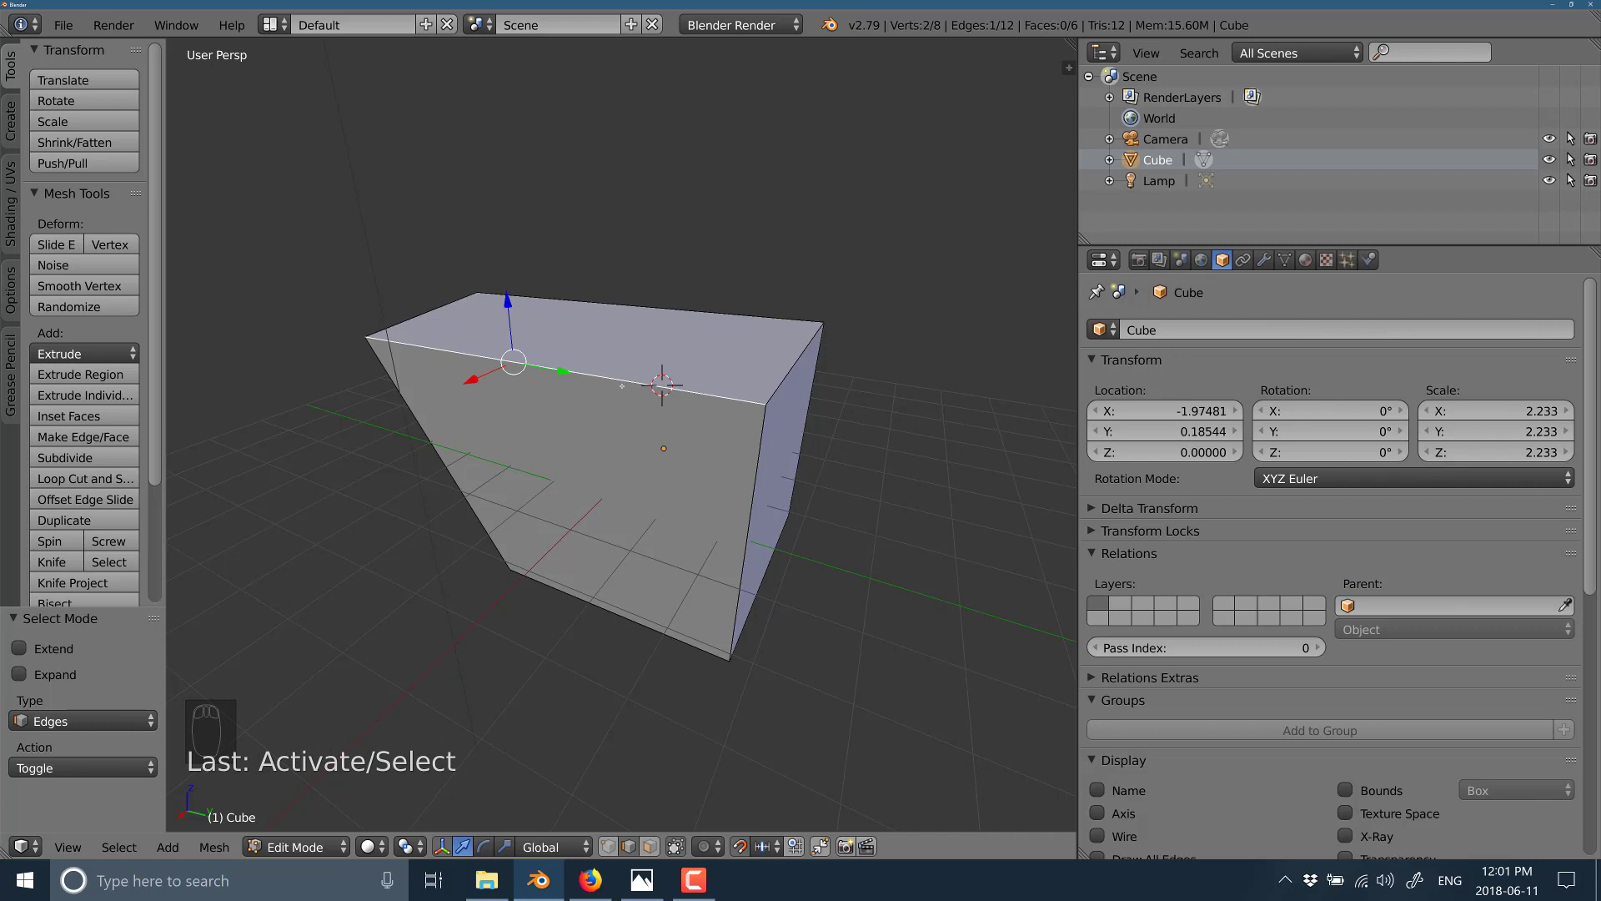
- Bevel the selected top front edge into a broad slanted face, giving 10 vertices and 7 faces
key(ctrl+e)
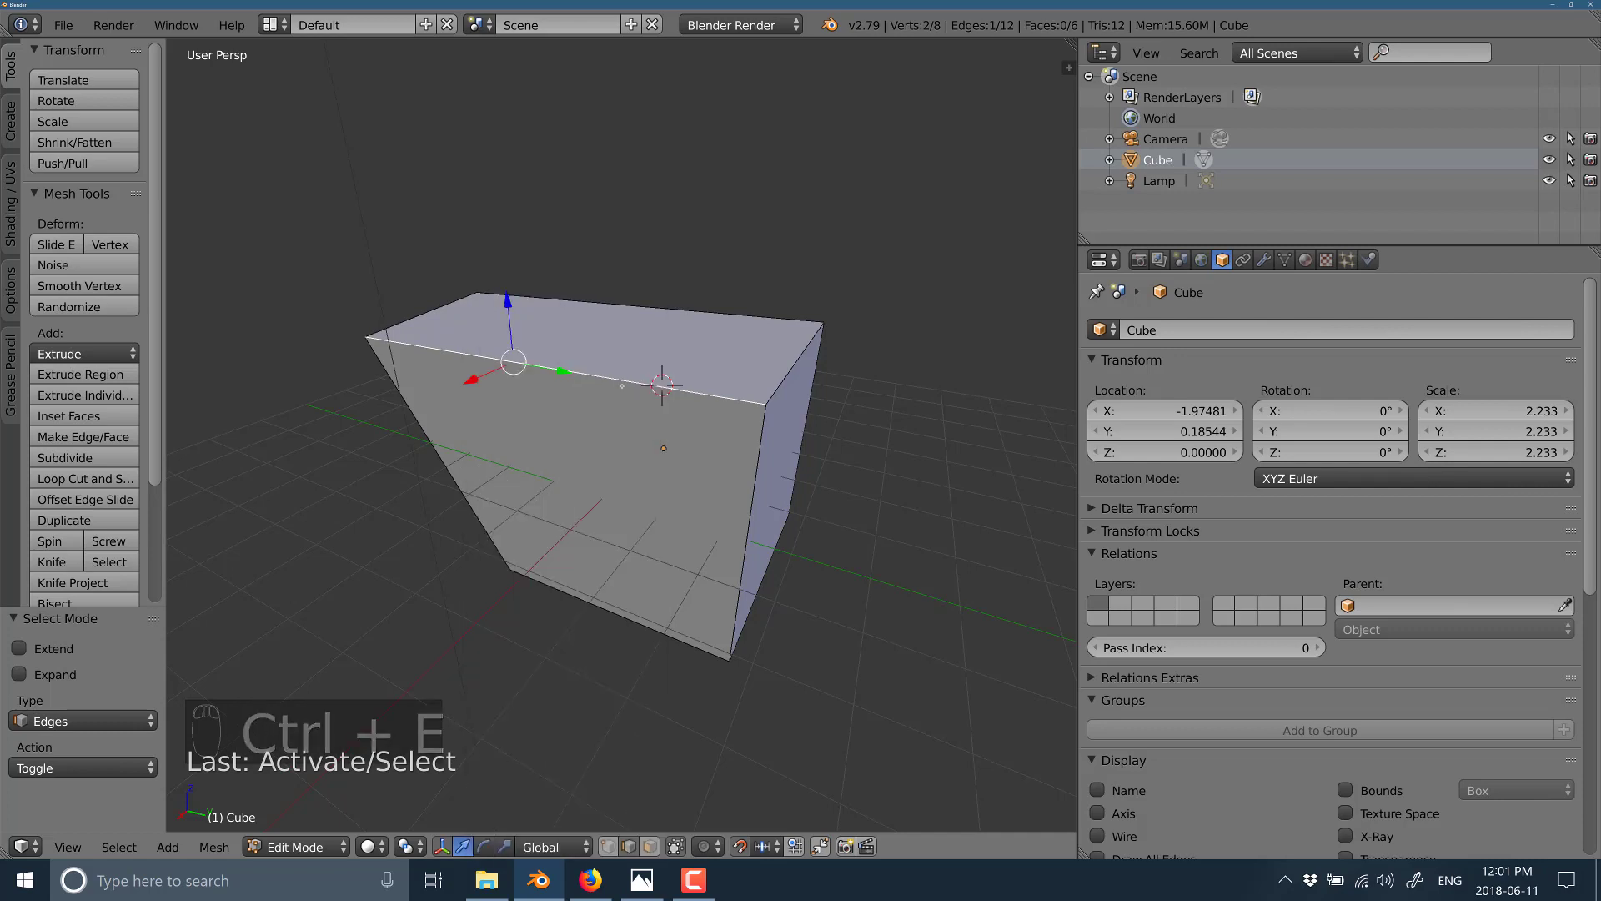
key(space)
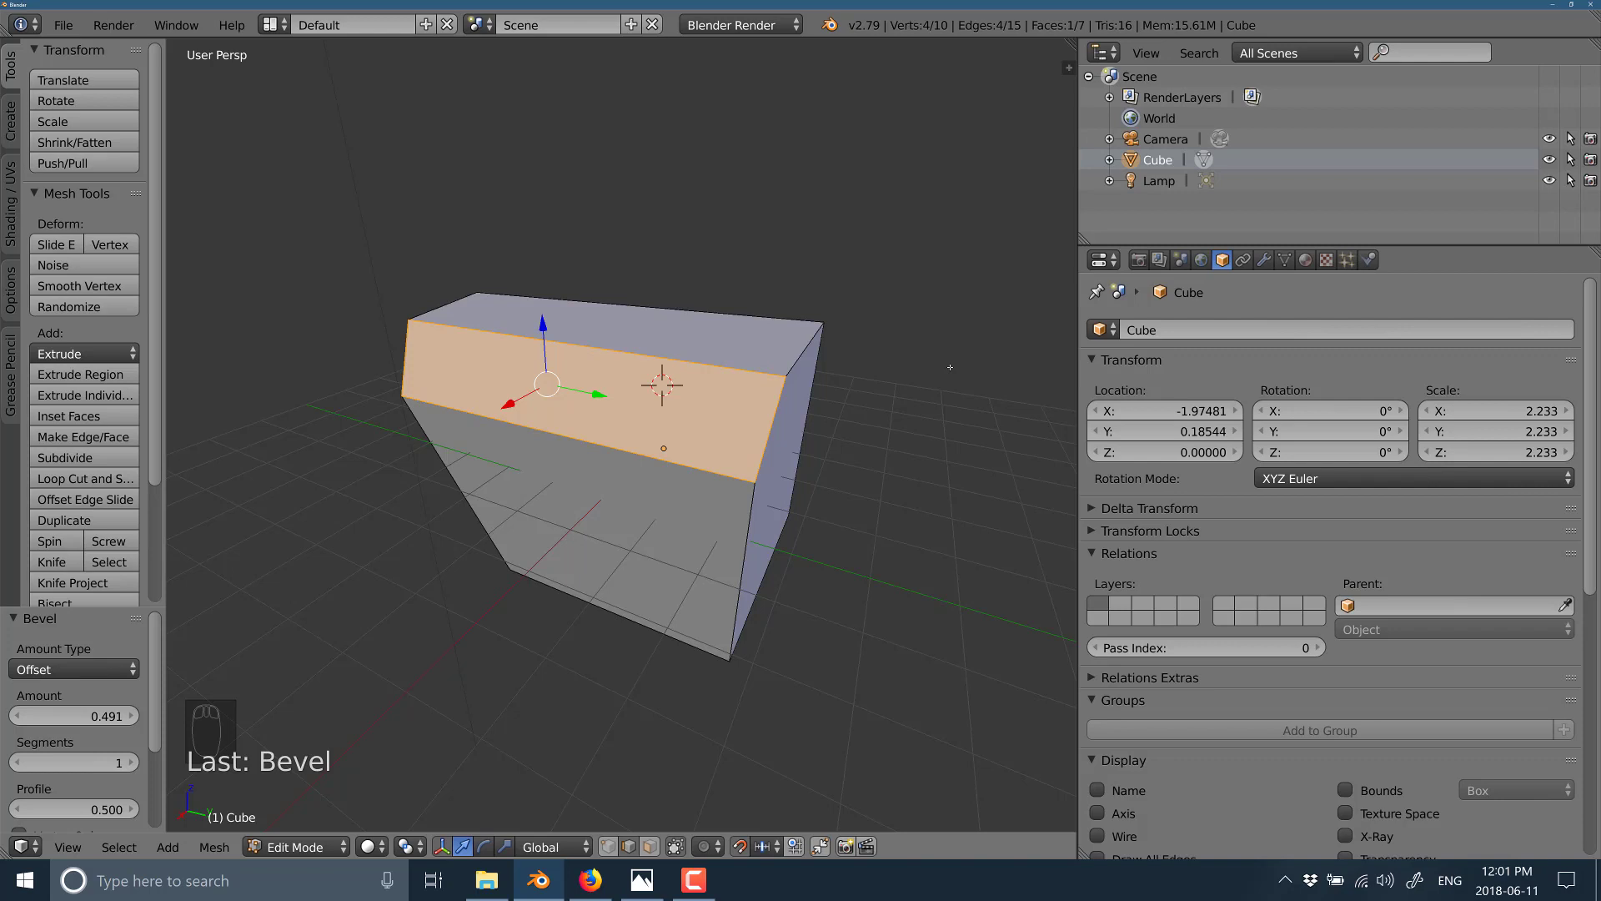
- Toggle between Edit and Object Mode, ending in Object Mode with the bevelled cube
key(Tab)
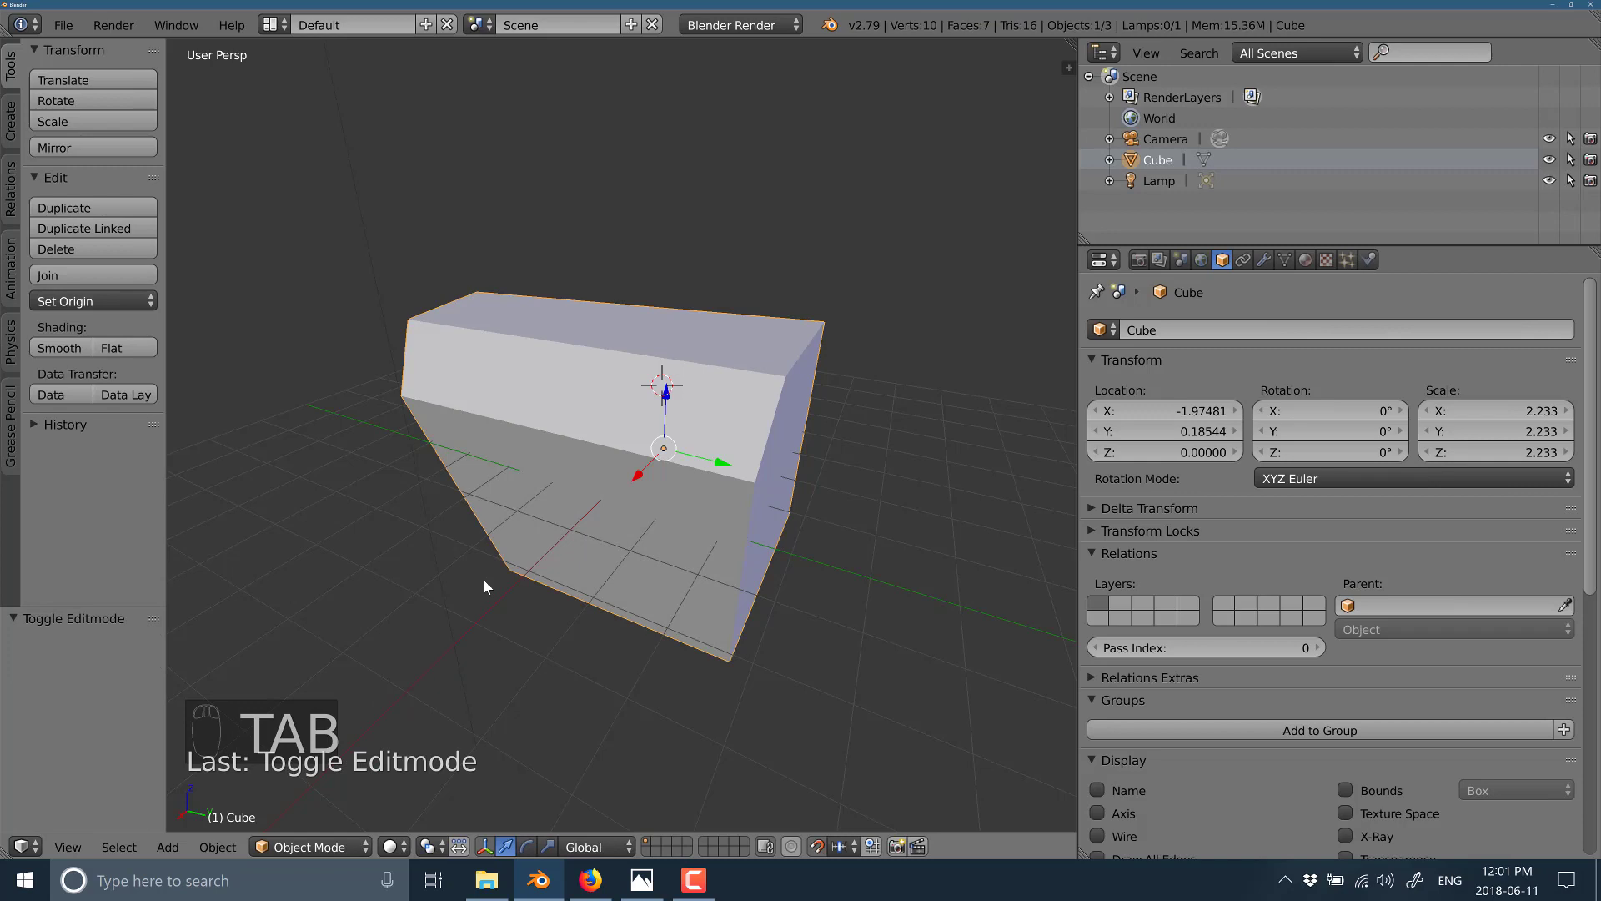
key(Tab)
key(Tab)
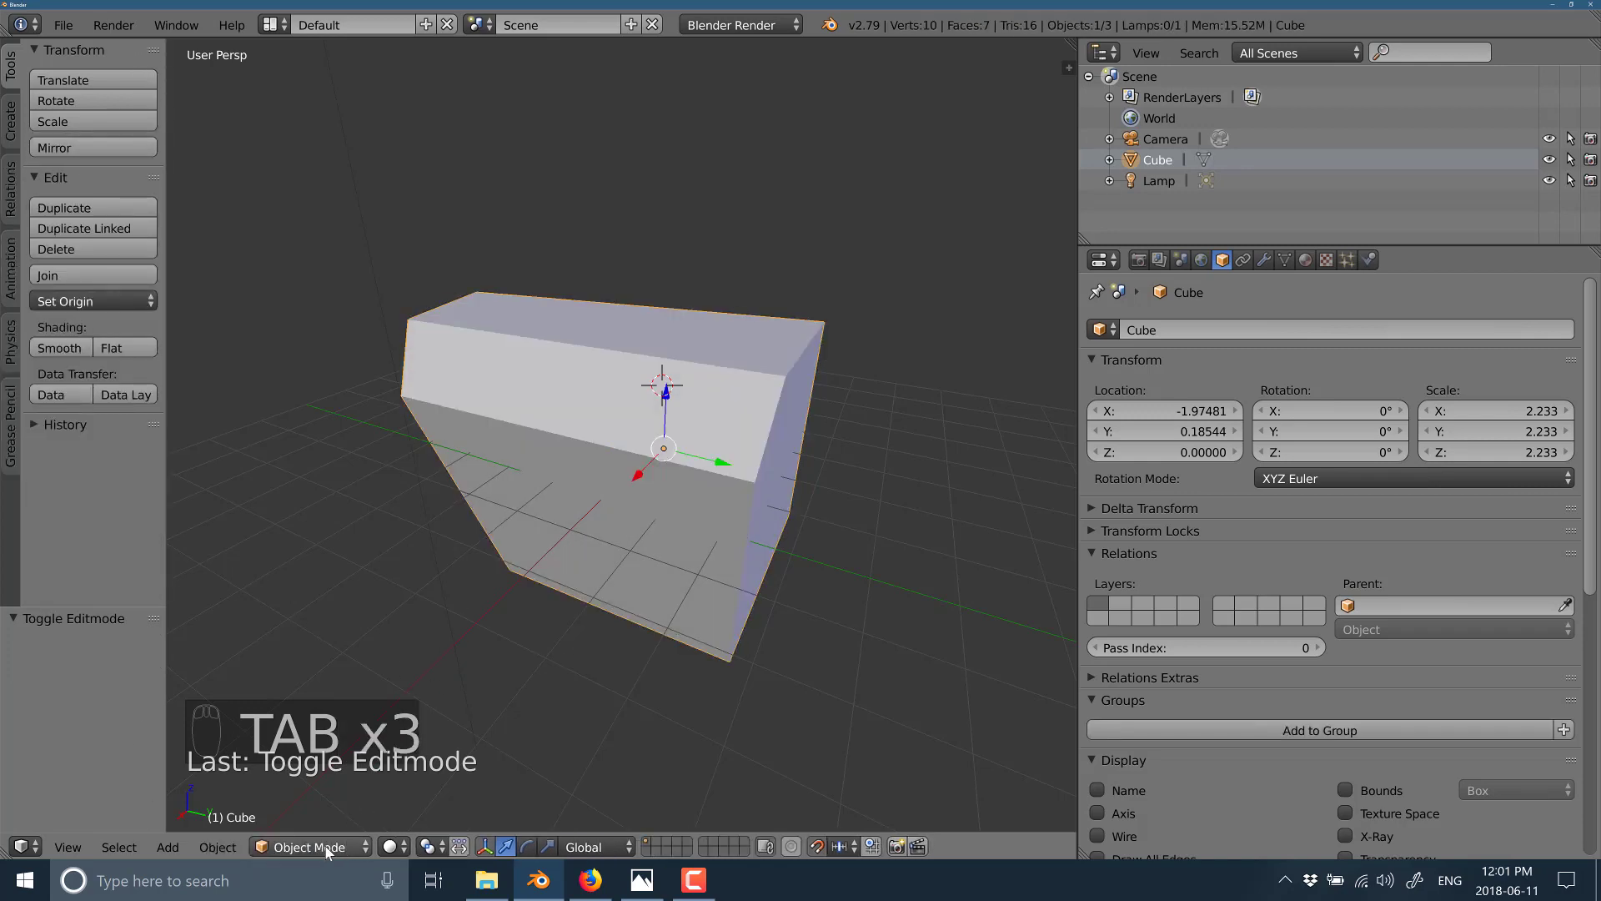
key(Tab)
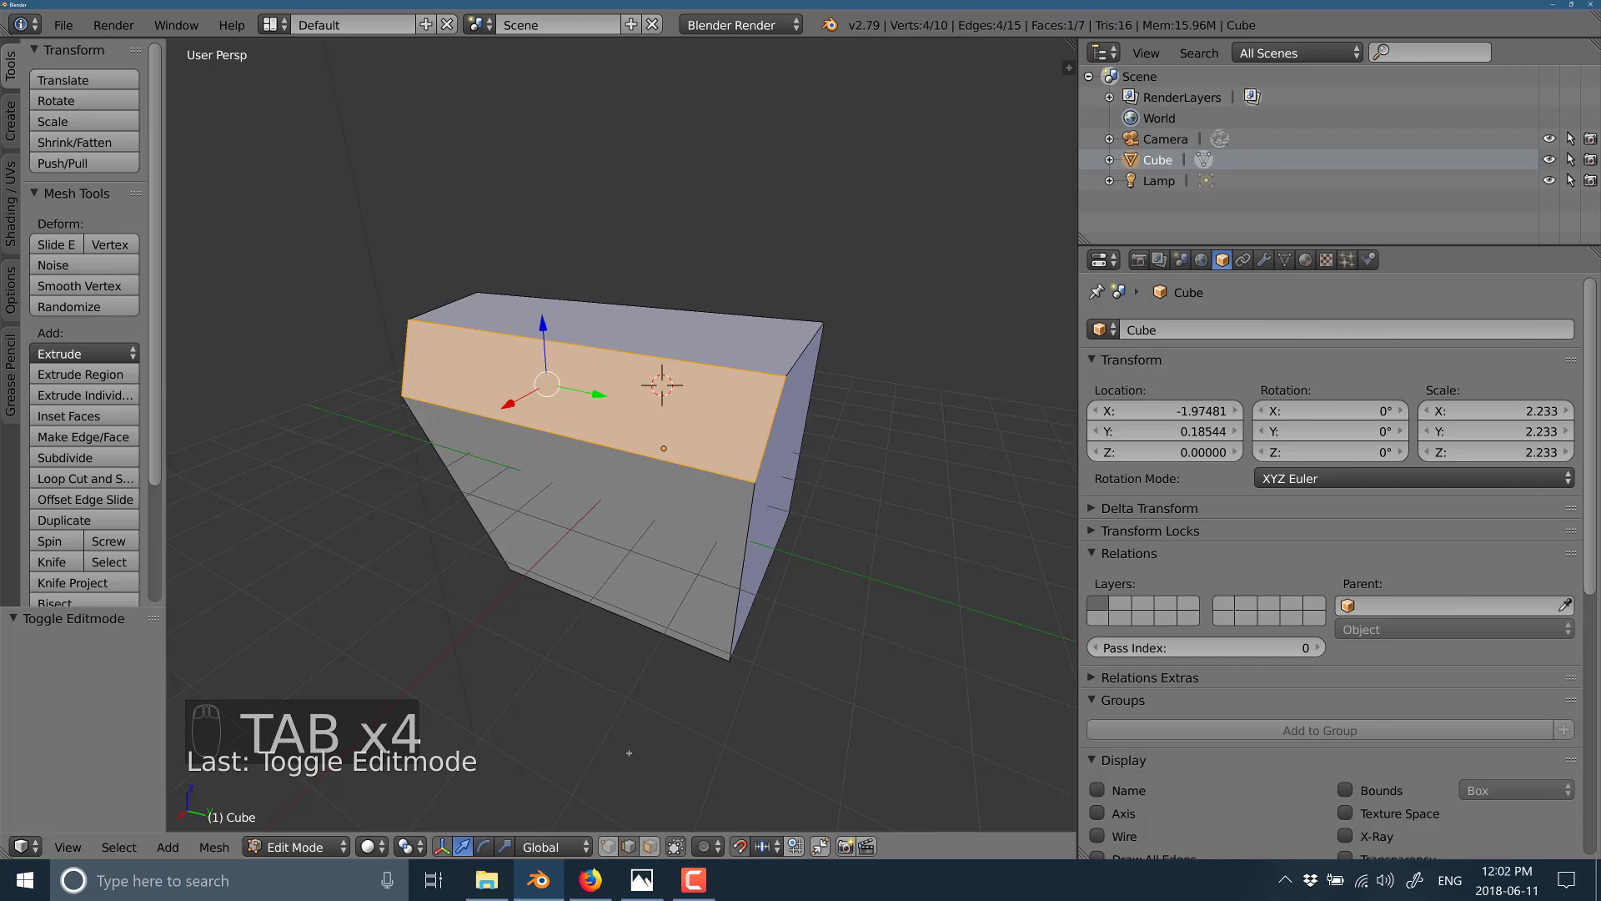
key(ctrl+Tab)
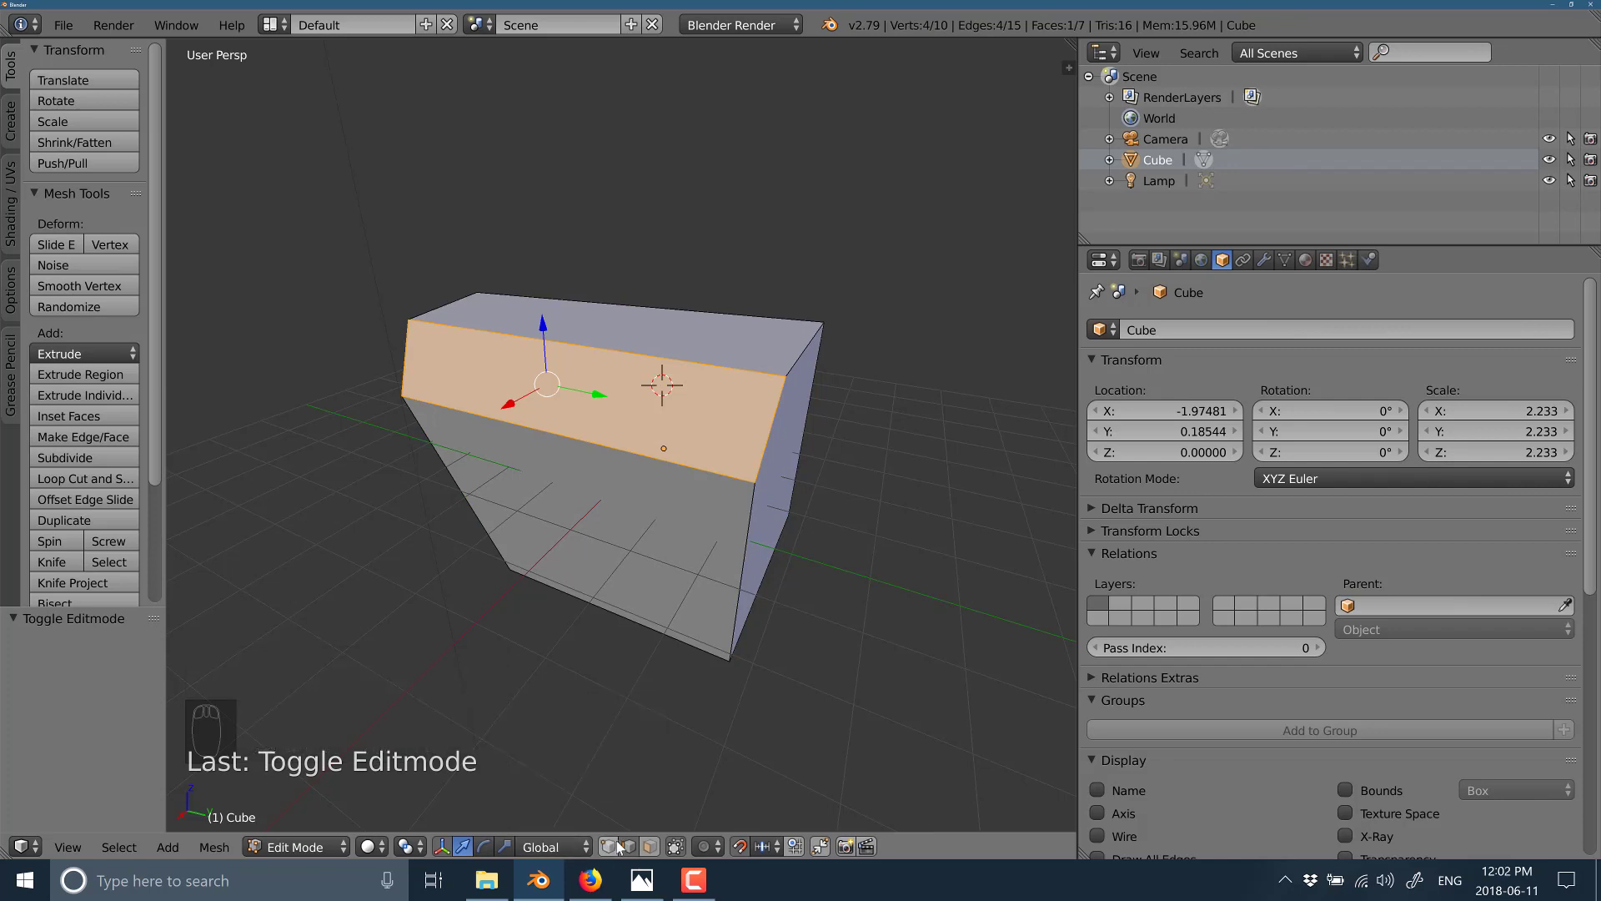
key(Escape)
key(Tab)
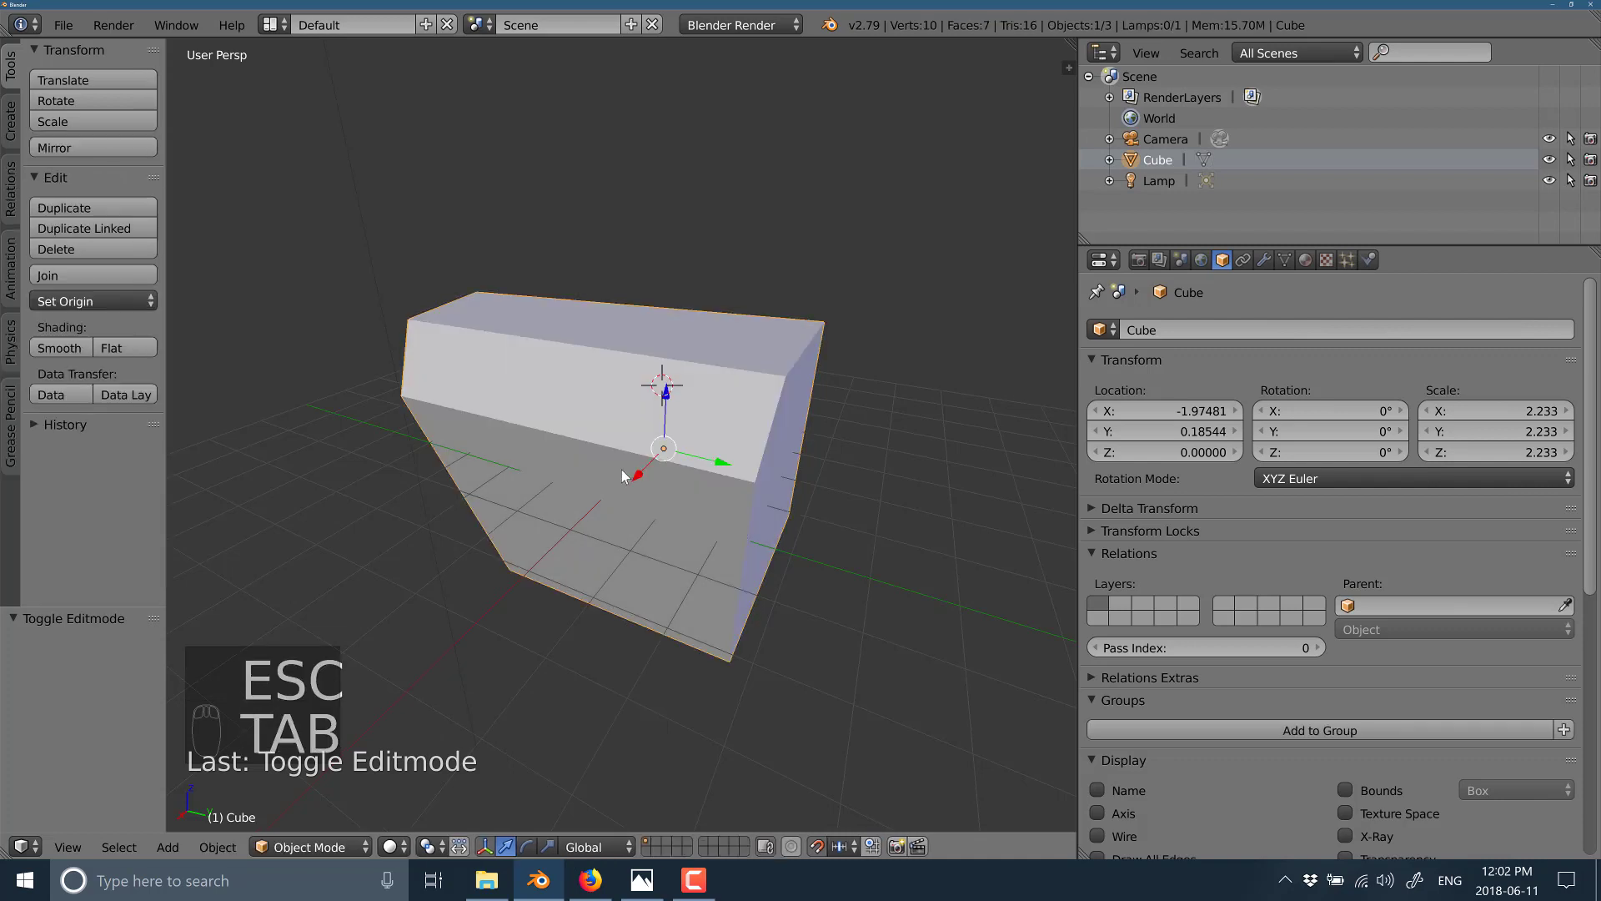
- Move the cube to X −2.97, Z 2, scale it to 2.679 and rotate it to about -10°, -155°, 4.66°
key(g)
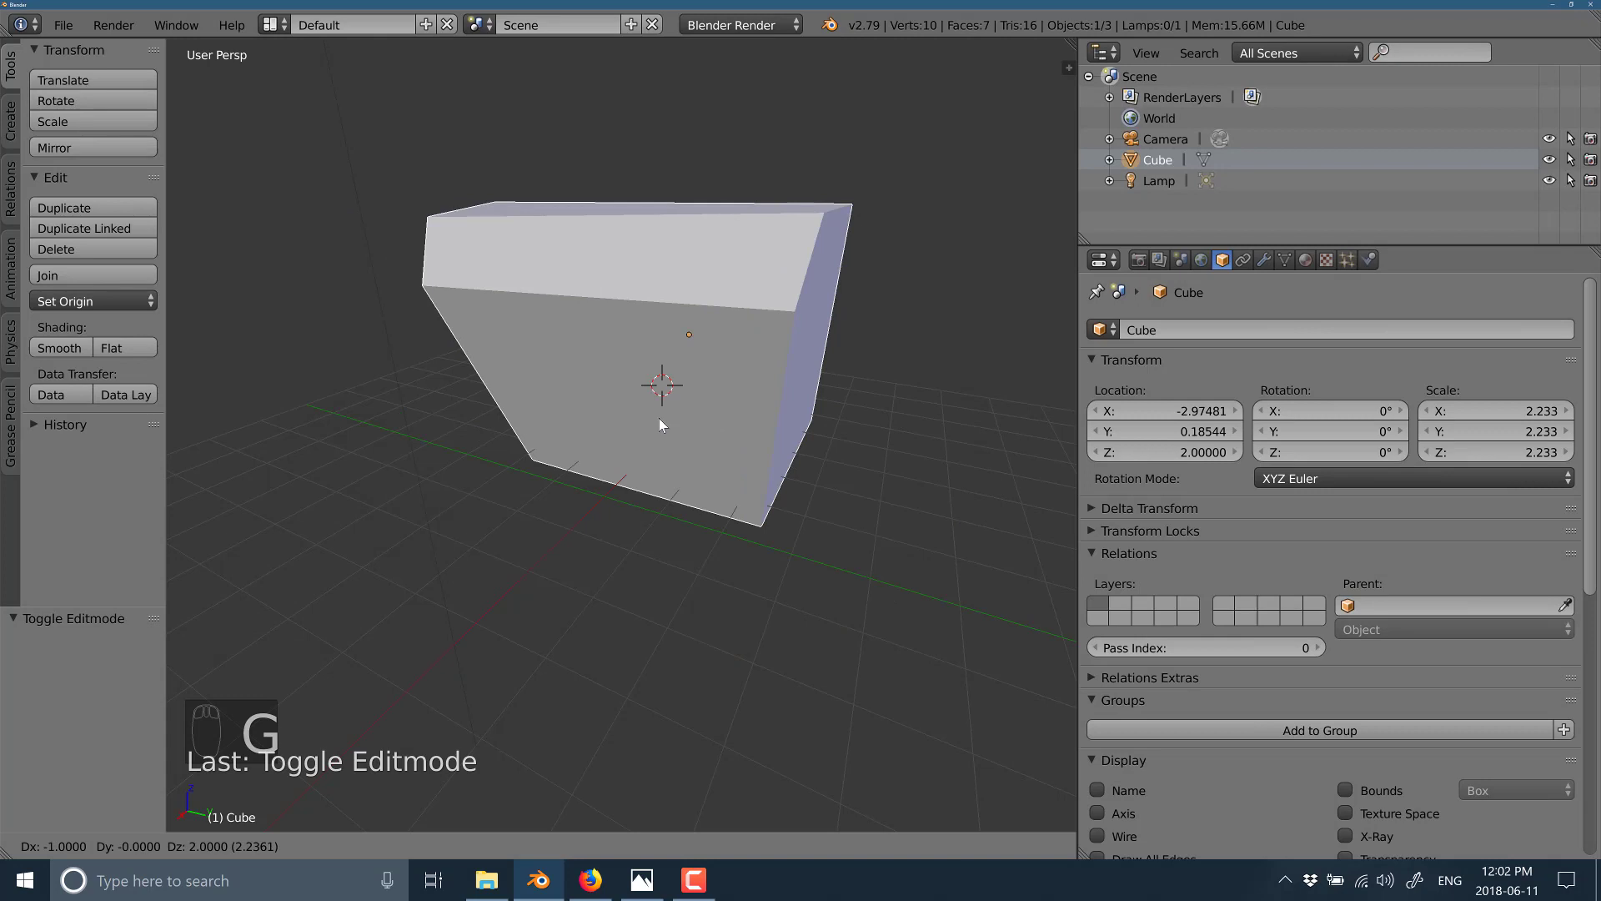
key(s)
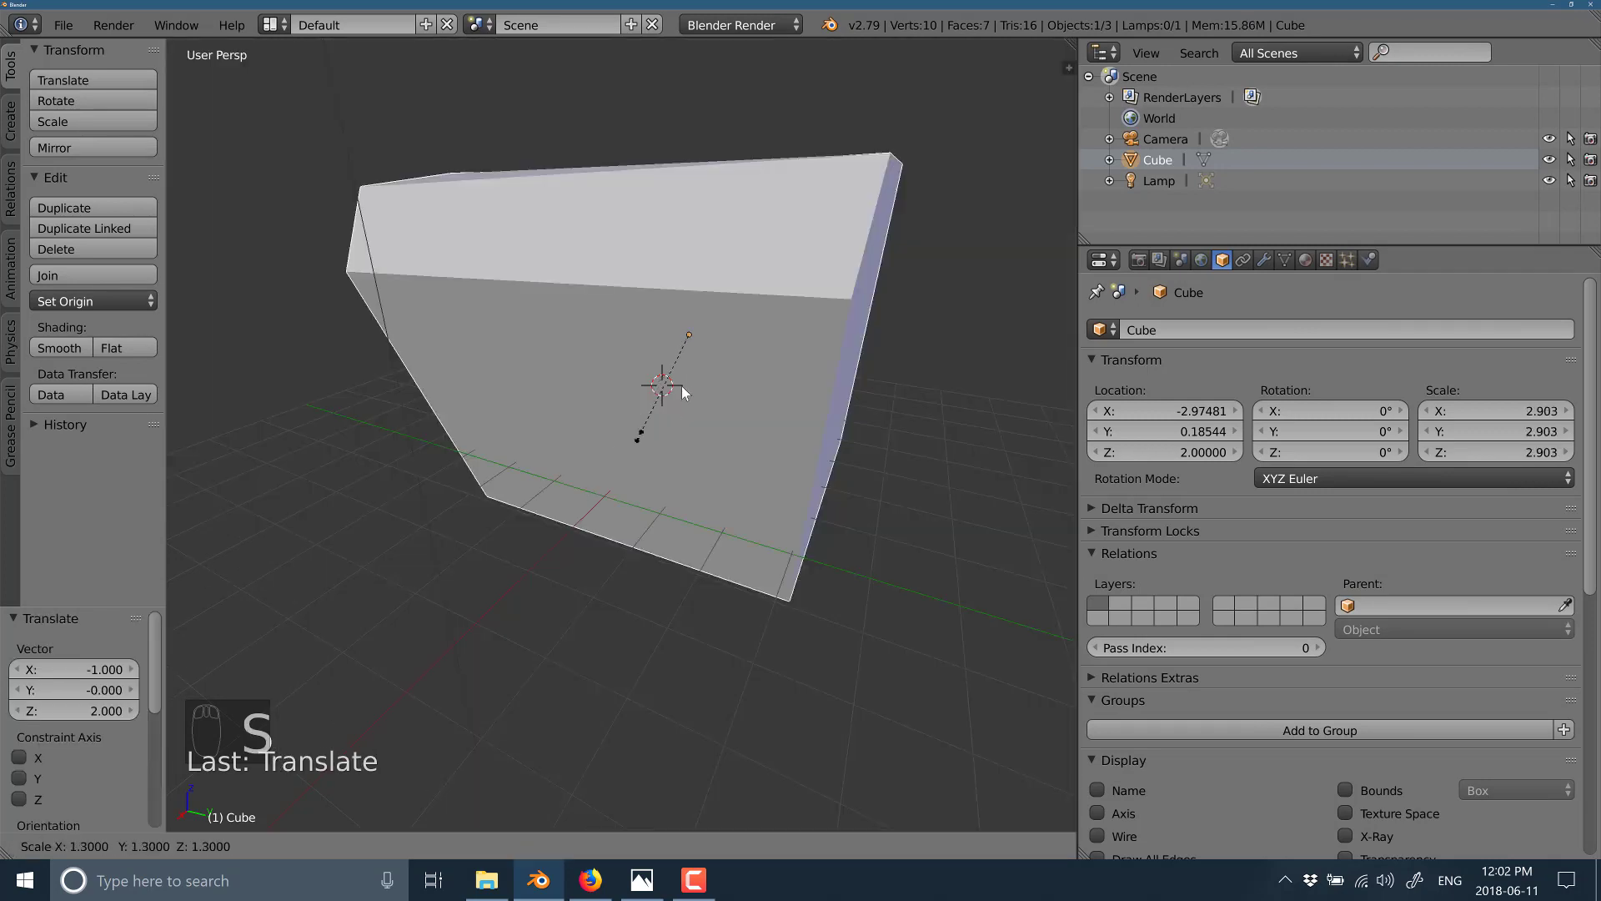
key(r)
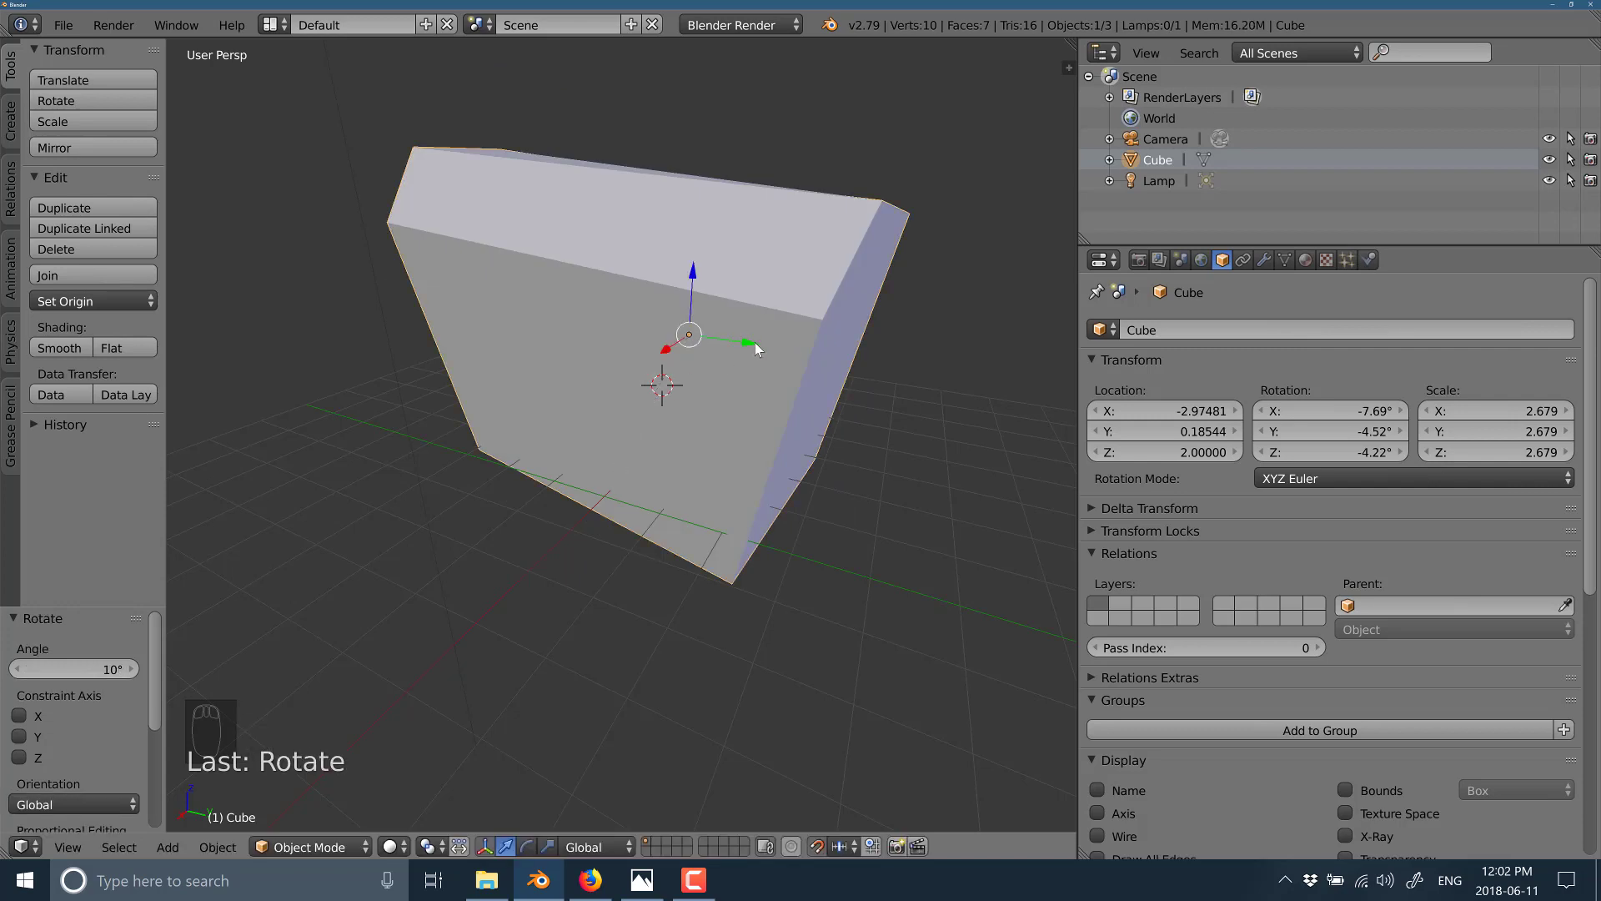
key(r)
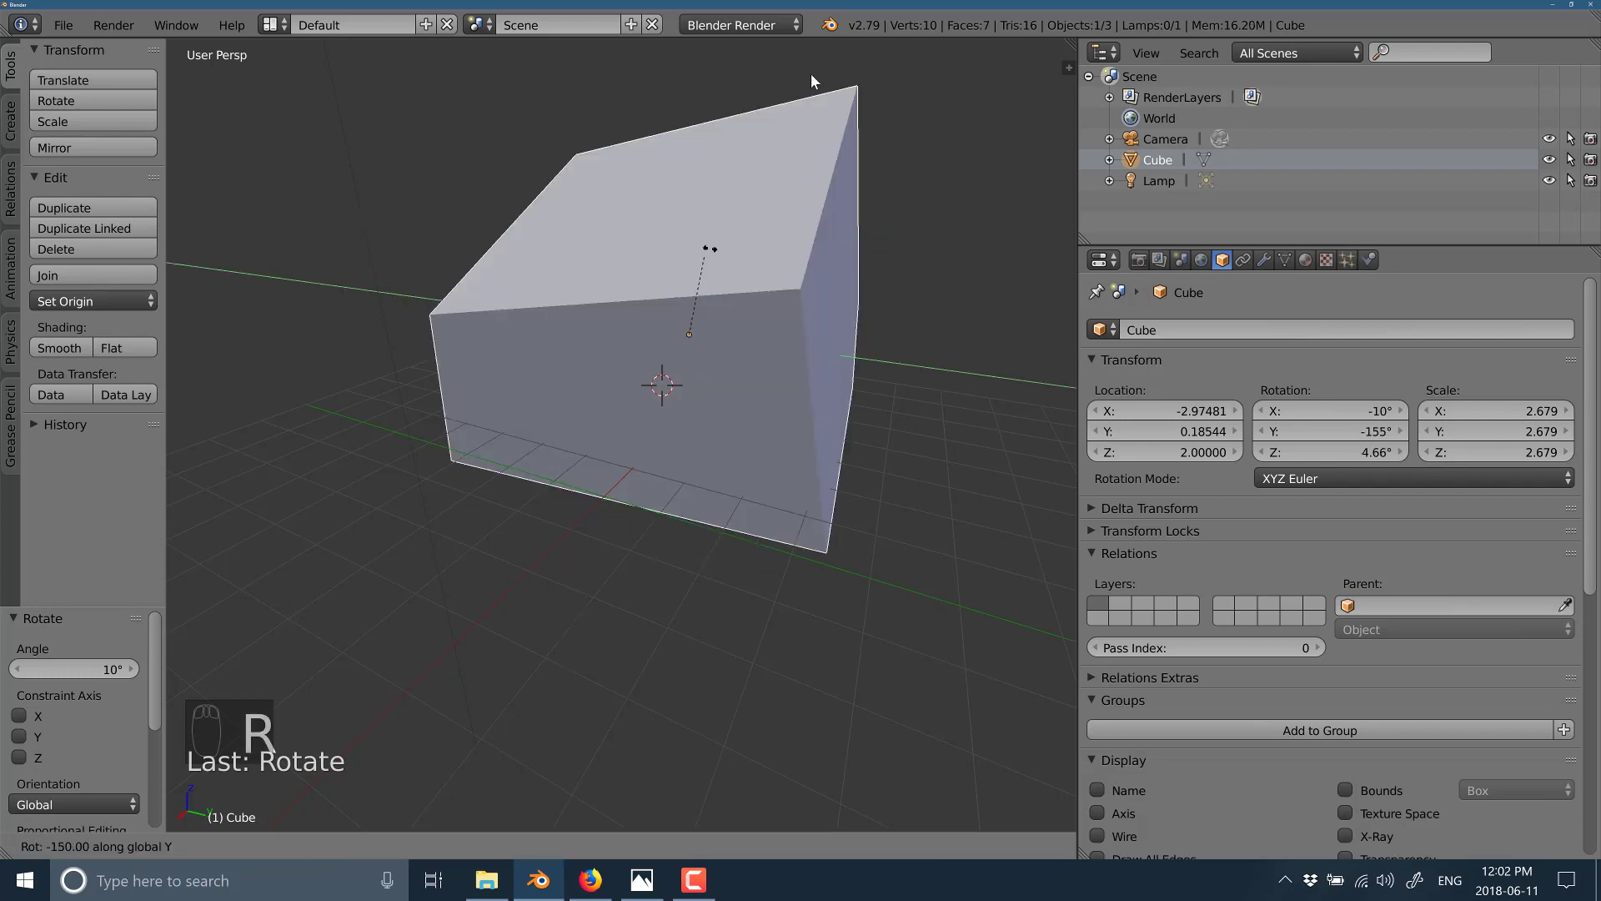